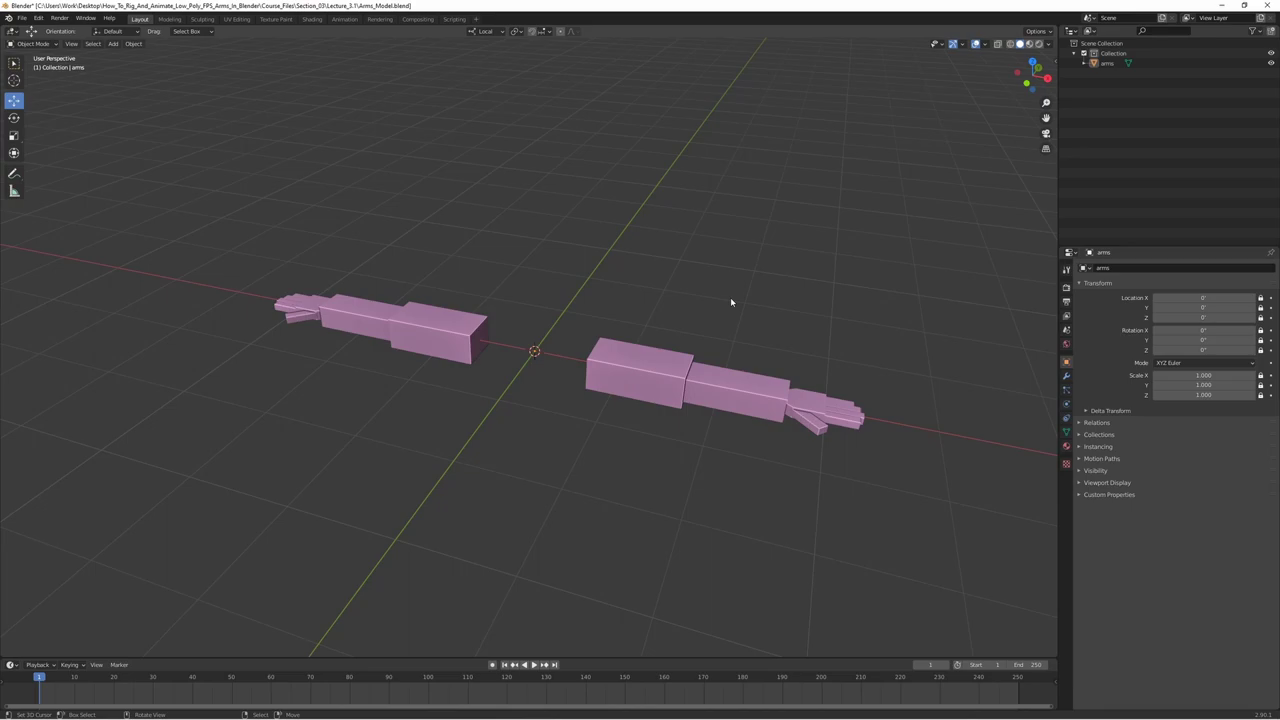
# - Add a single-bone armature at the world origin and view it from the front
pyautogui.press('1')
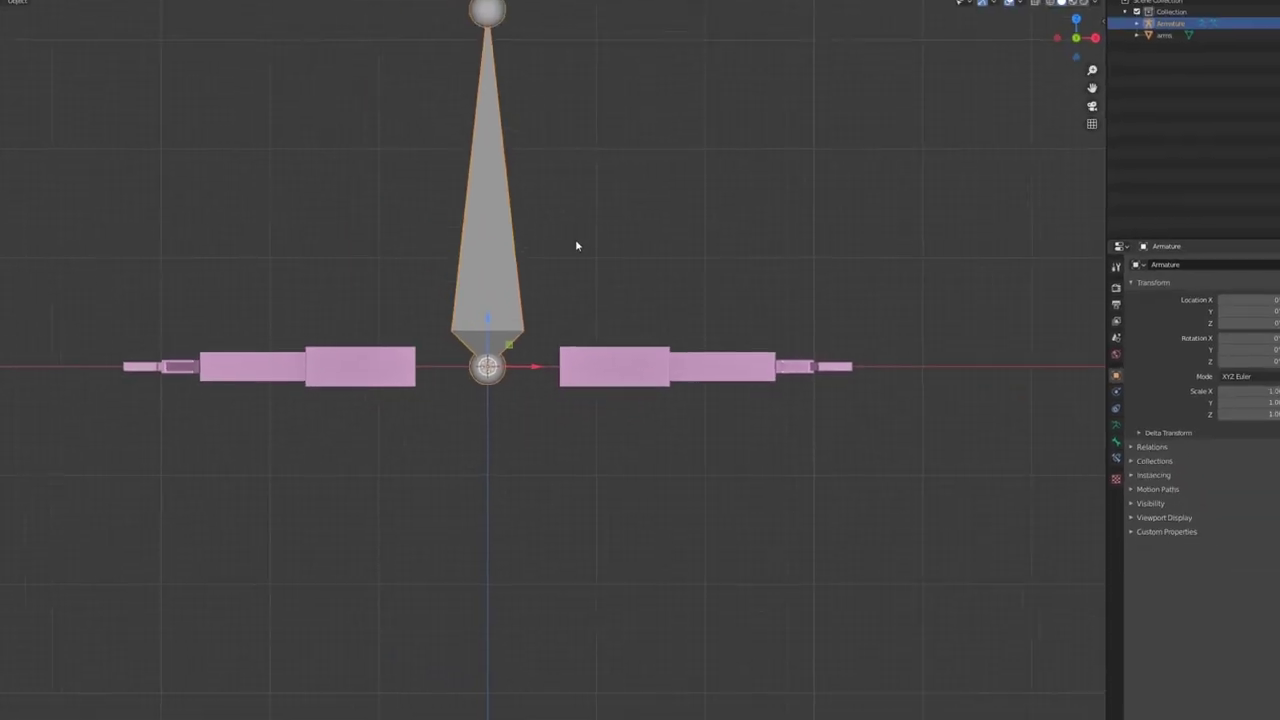
# - Lower the bone's tail along Z in Edit Mode so a short bone stands at the origin
pyautogui.press('a')
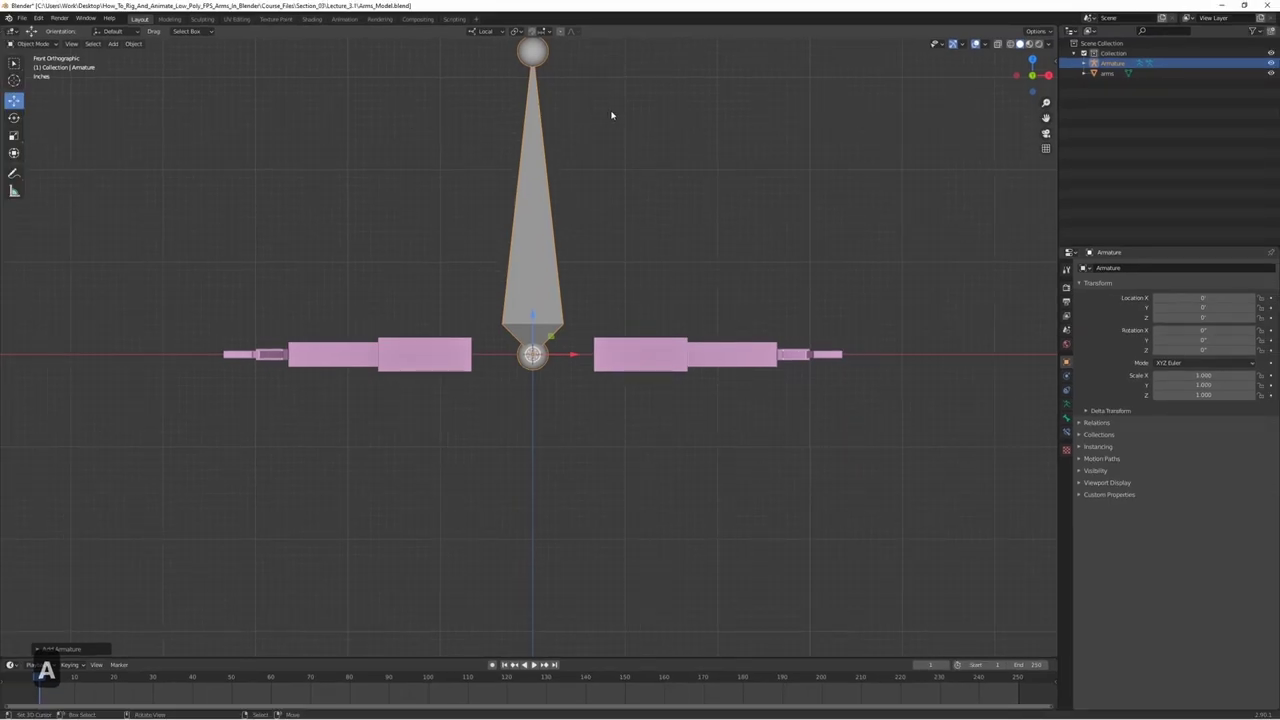
pyautogui.press('Tab')
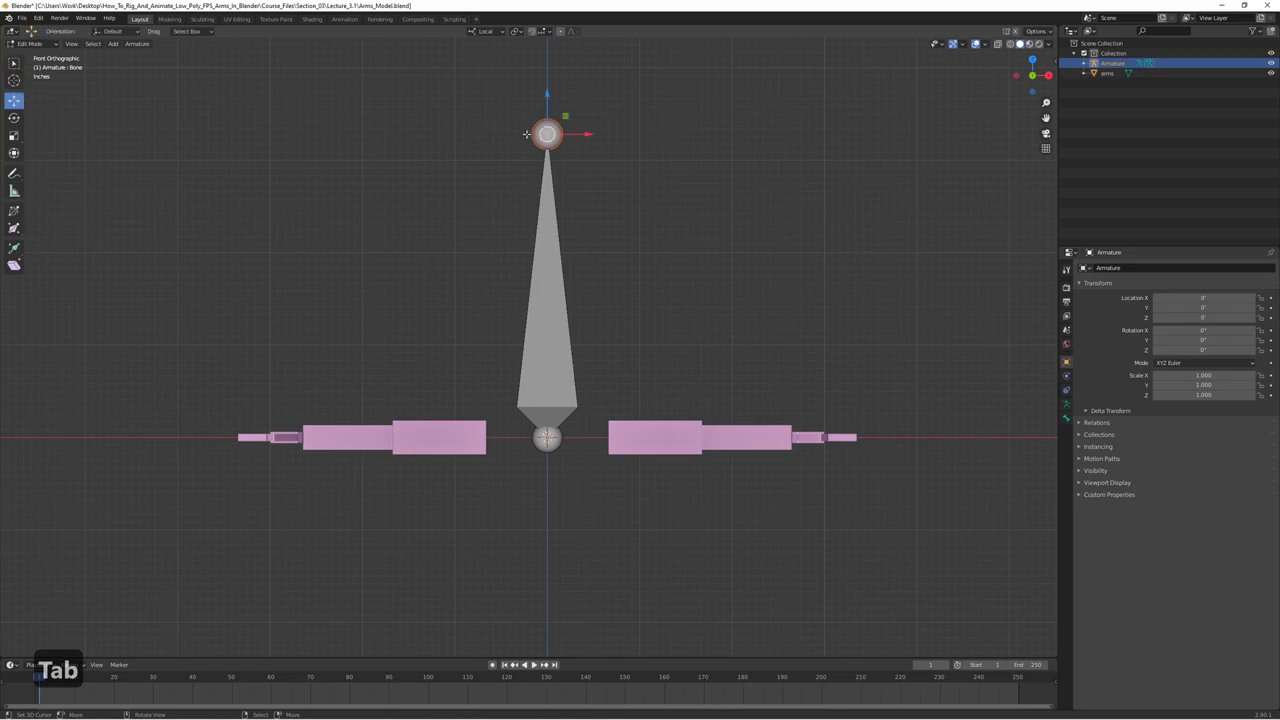
pyautogui.press('g')
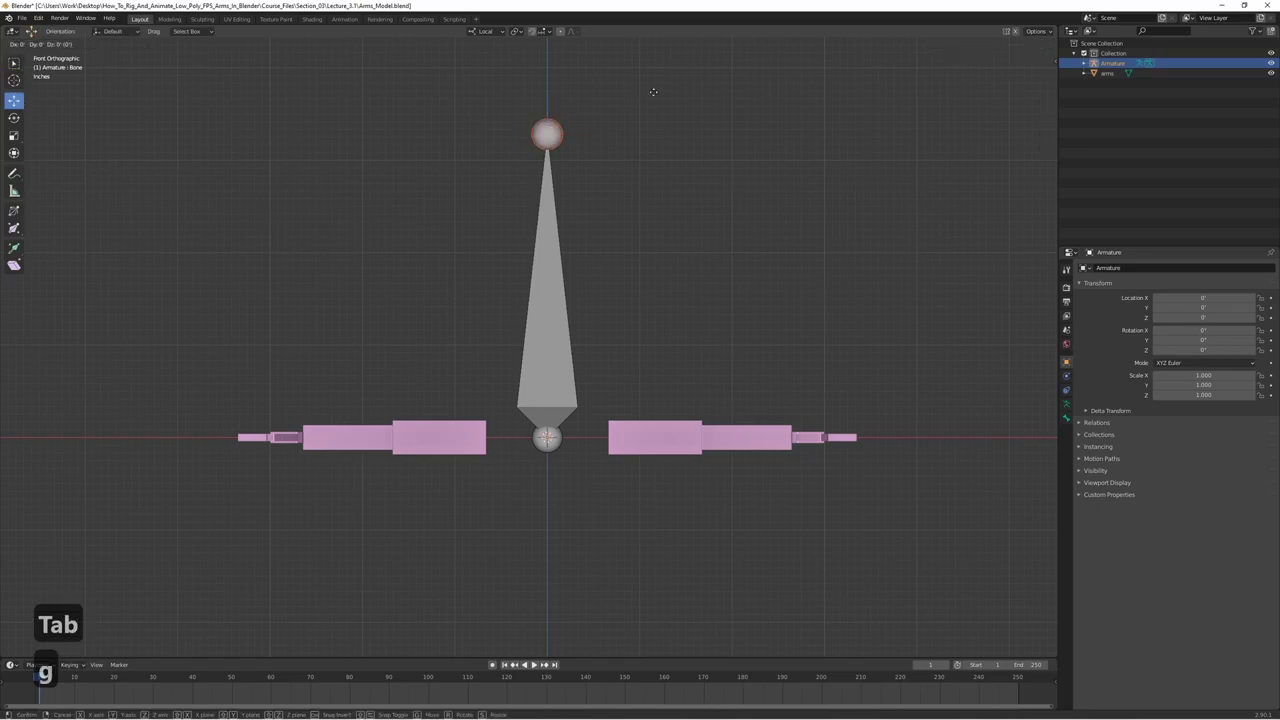
pyautogui.press('y')
pyautogui.press('z')
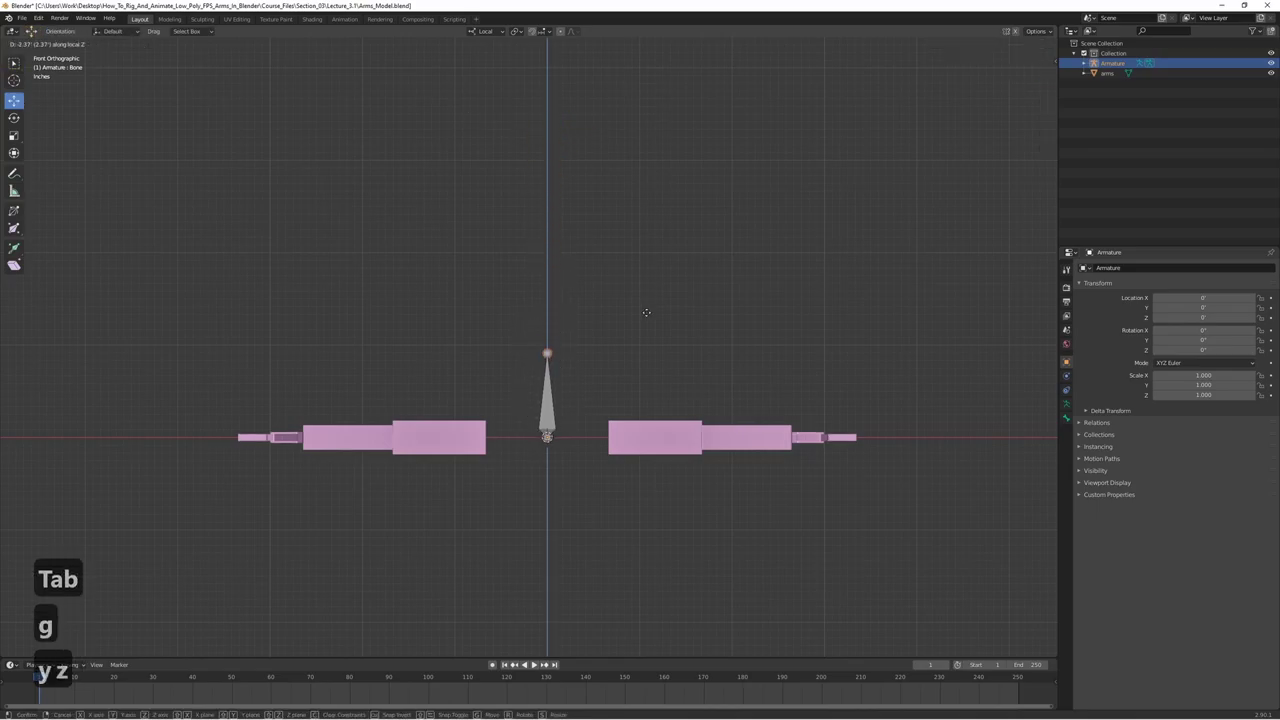
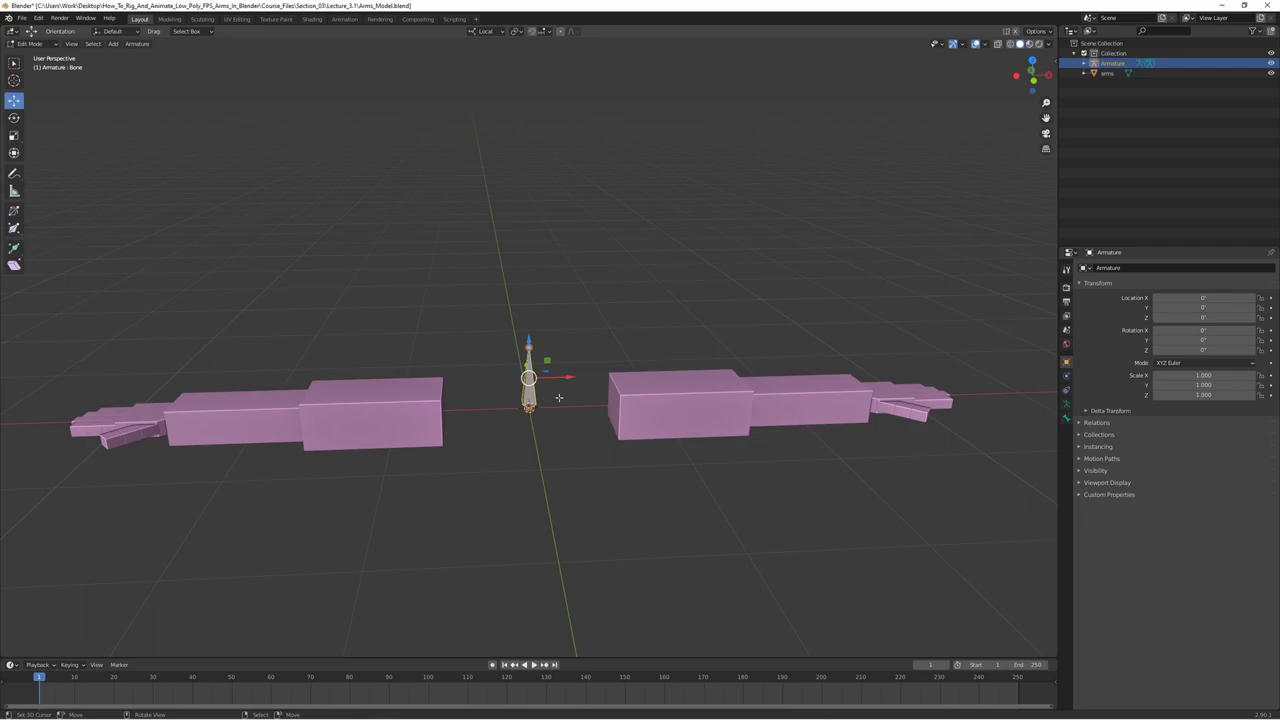
pyautogui.press('g')
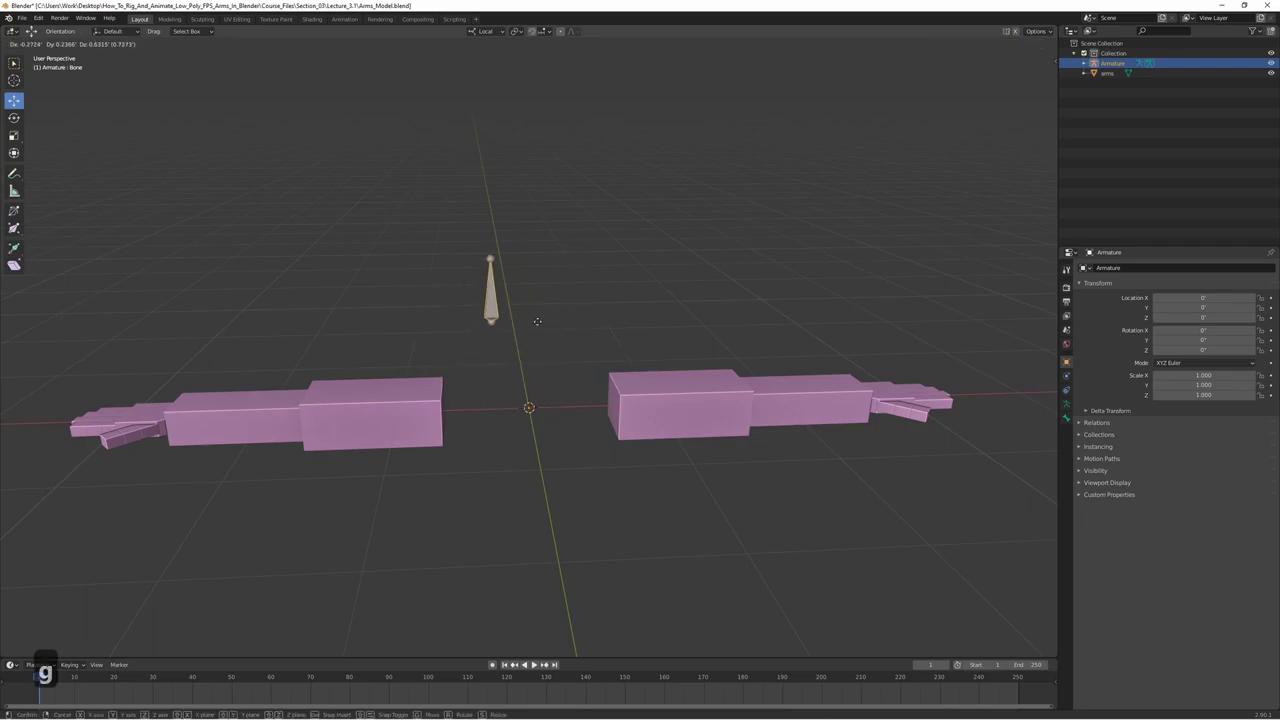
# - Rename the bone to root in Bone Properties
pyautogui.press('ctrl+z')
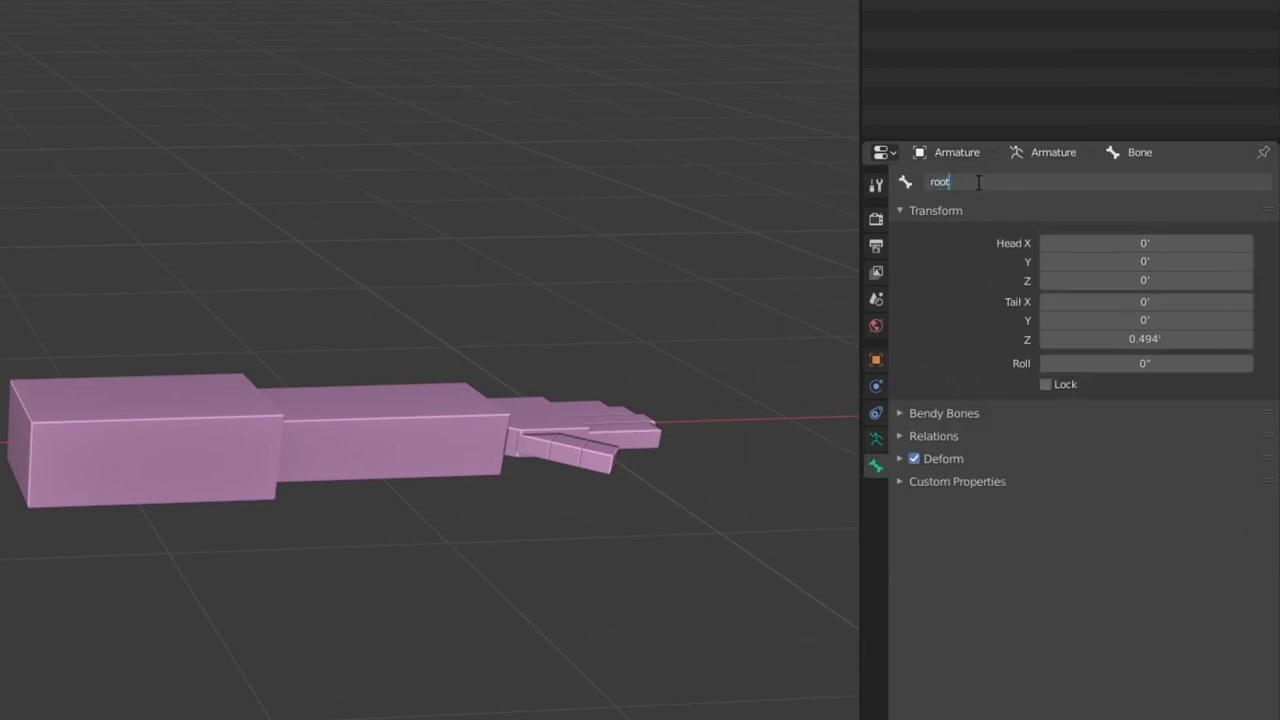
pyautogui.press('Return')
pyautogui.write('ot')
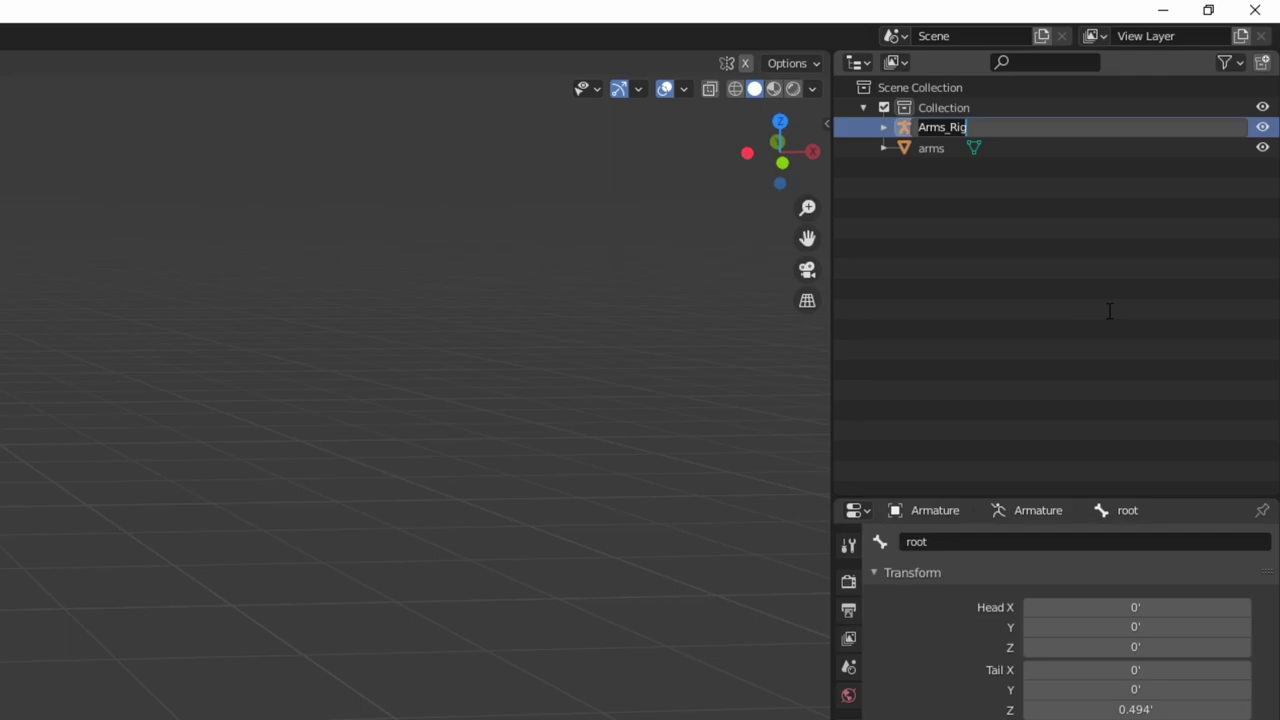
# - Rename the armature object to Arms_Rig in the Outliner
pyautogui.write('Arms_Rig')
pyautogui.press('ctrl+a')
pyautogui.press('Return')
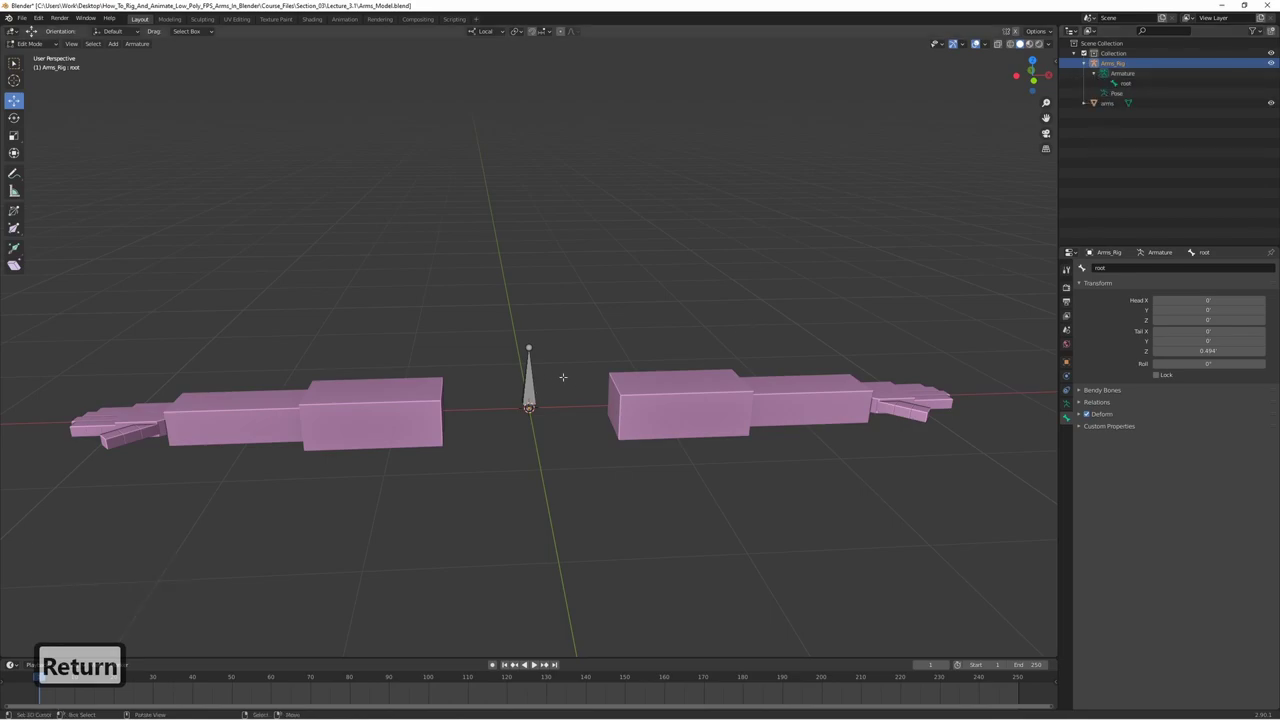
# - Duplicate the root bone and rotate the copy 90° about Y to lie horizontally
pyautogui.press('1')
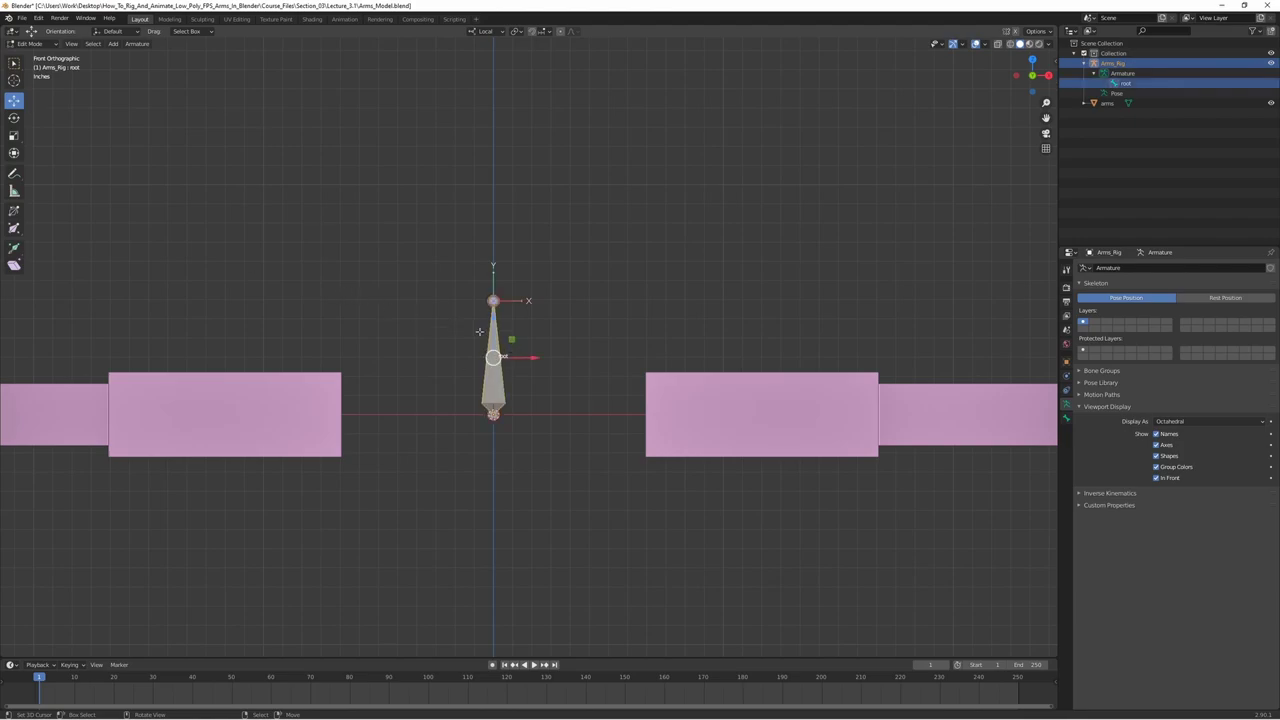
pyautogui.press('d')
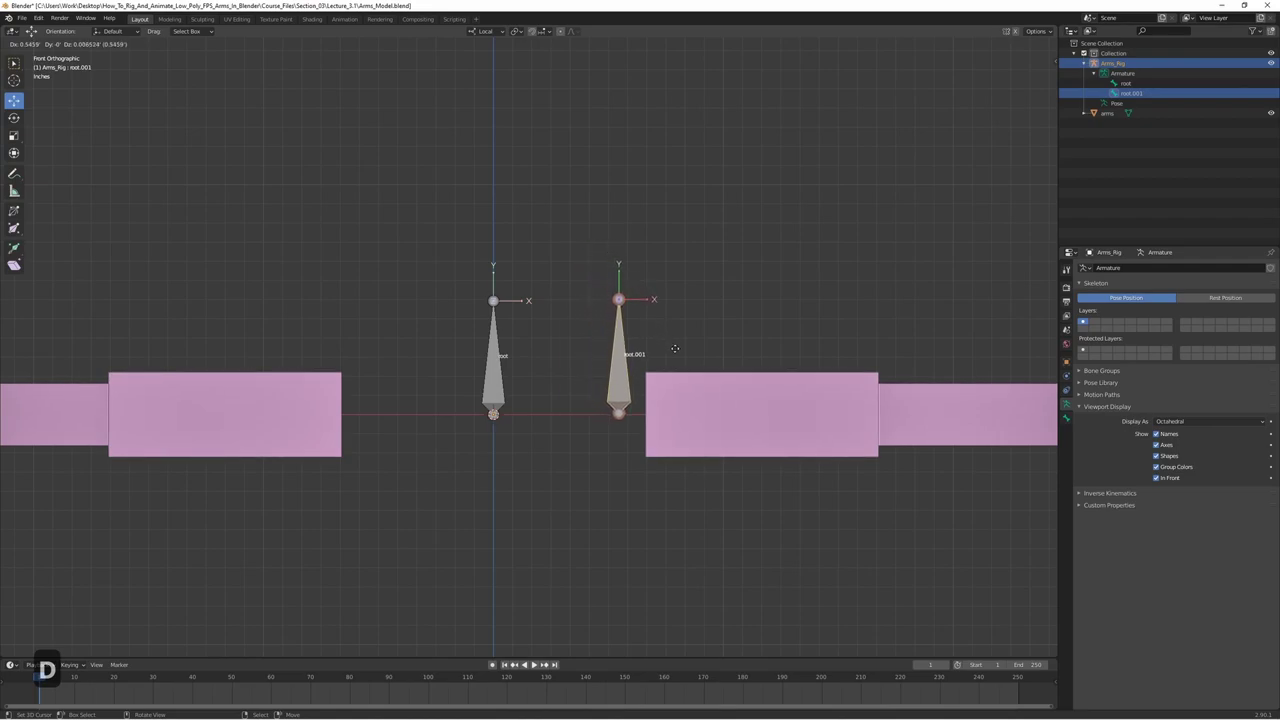
pyautogui.press('r')
pyautogui.press('9')
pyautogui.press('0')
pyautogui.press('Return')
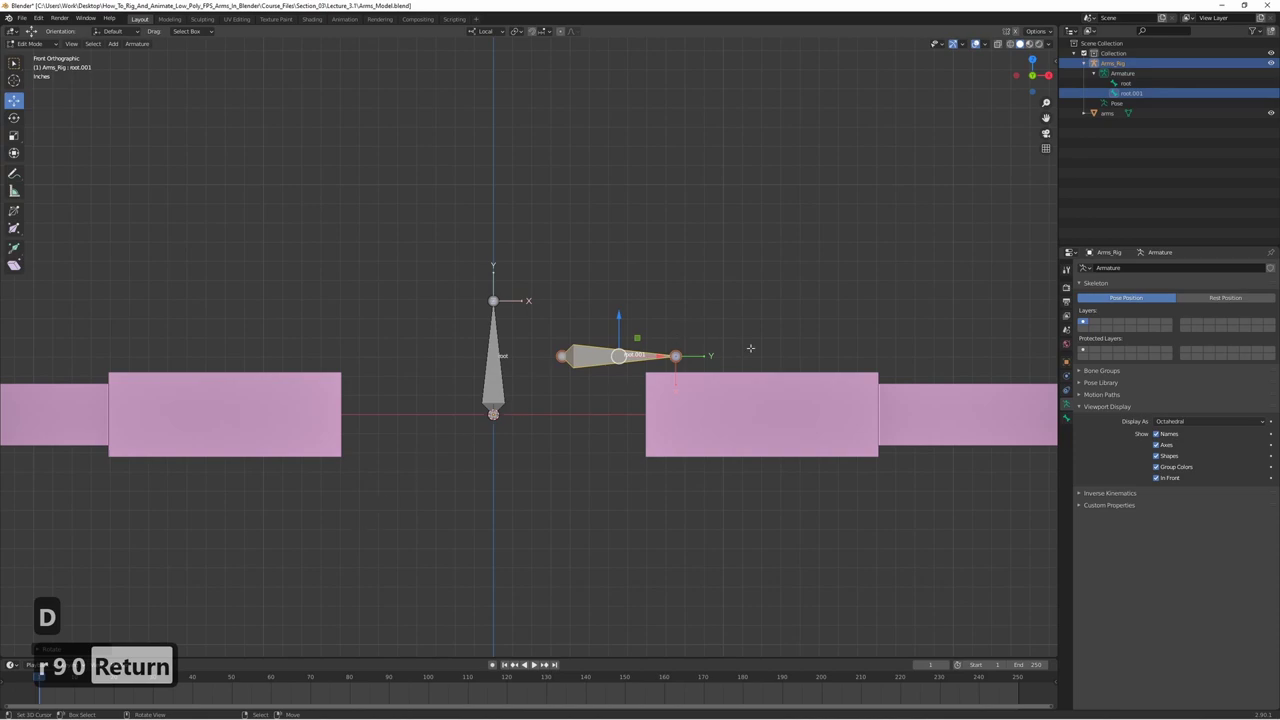
# - Move and scale root.001 to run along the inside of the right upper-arm block
pyautogui.press('g')
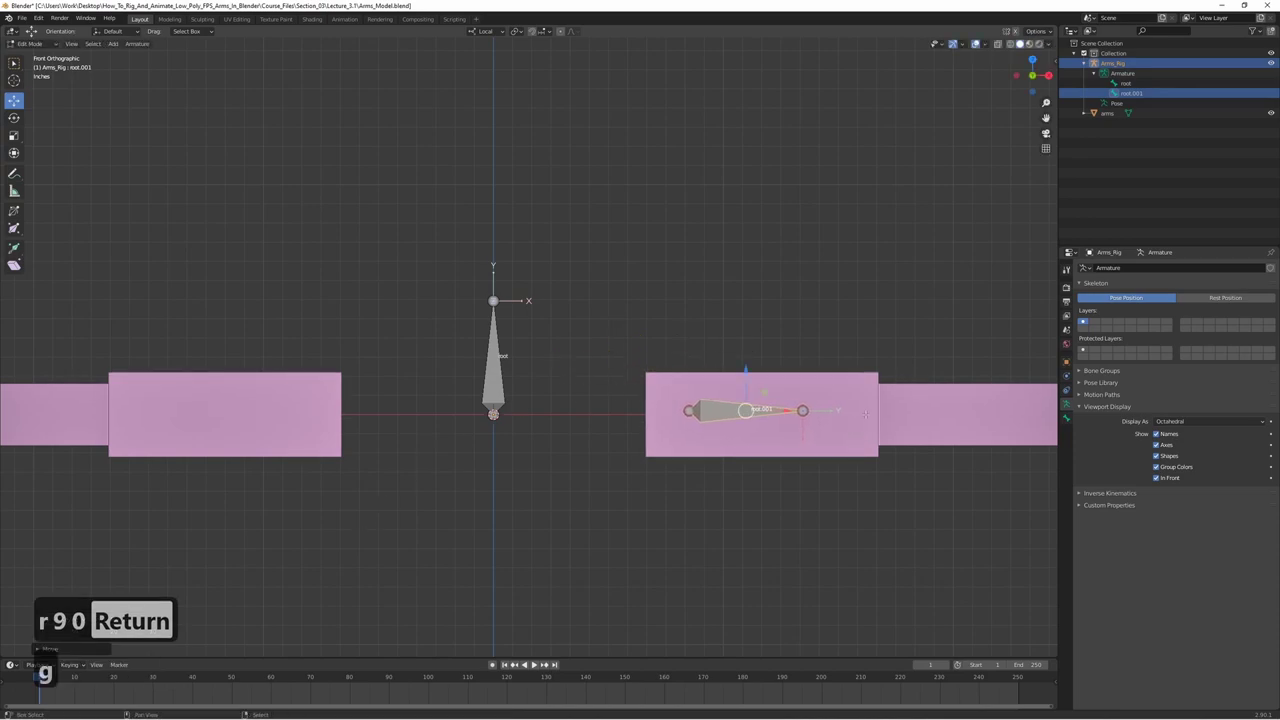
pyautogui.press('s')
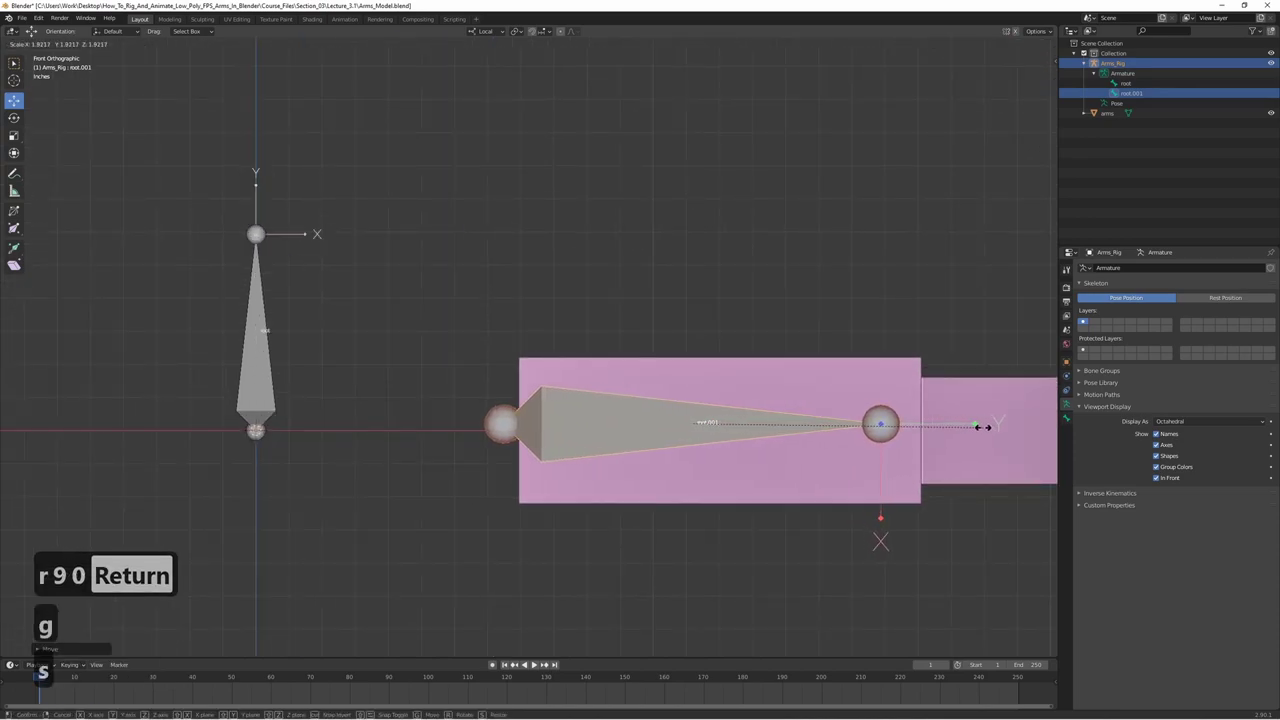
pyautogui.press('g')
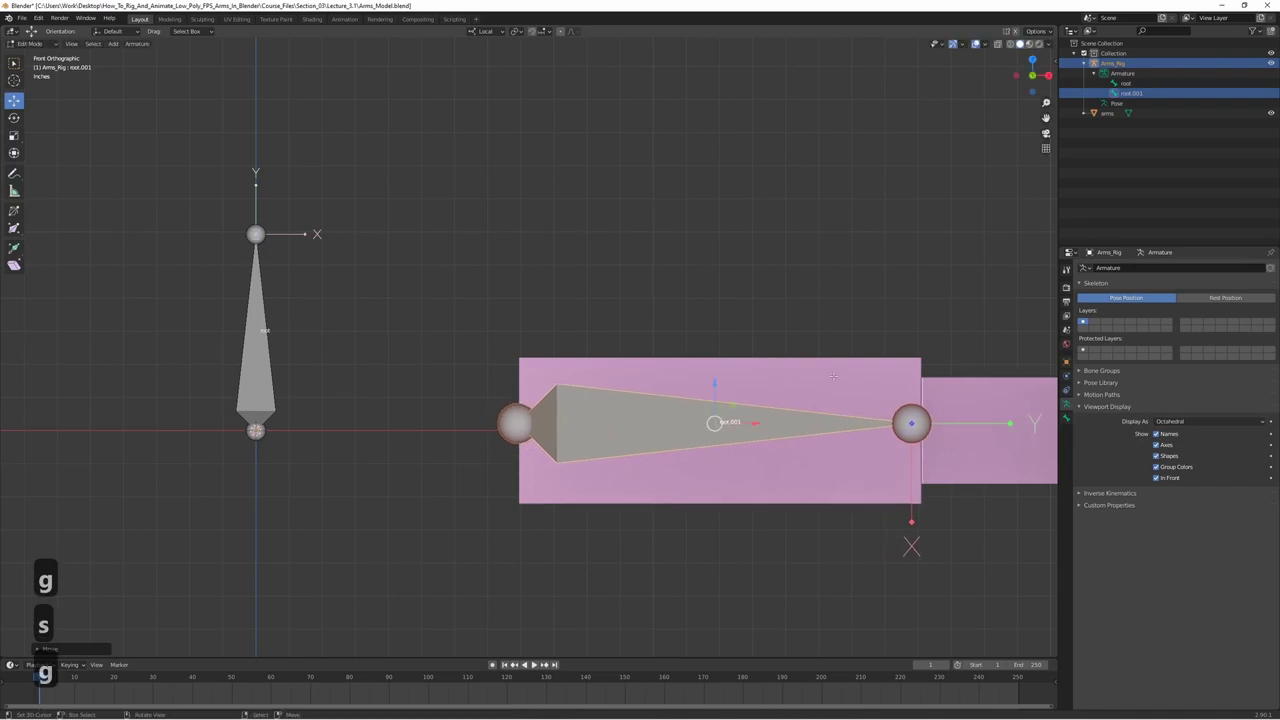
pyautogui.press('7')
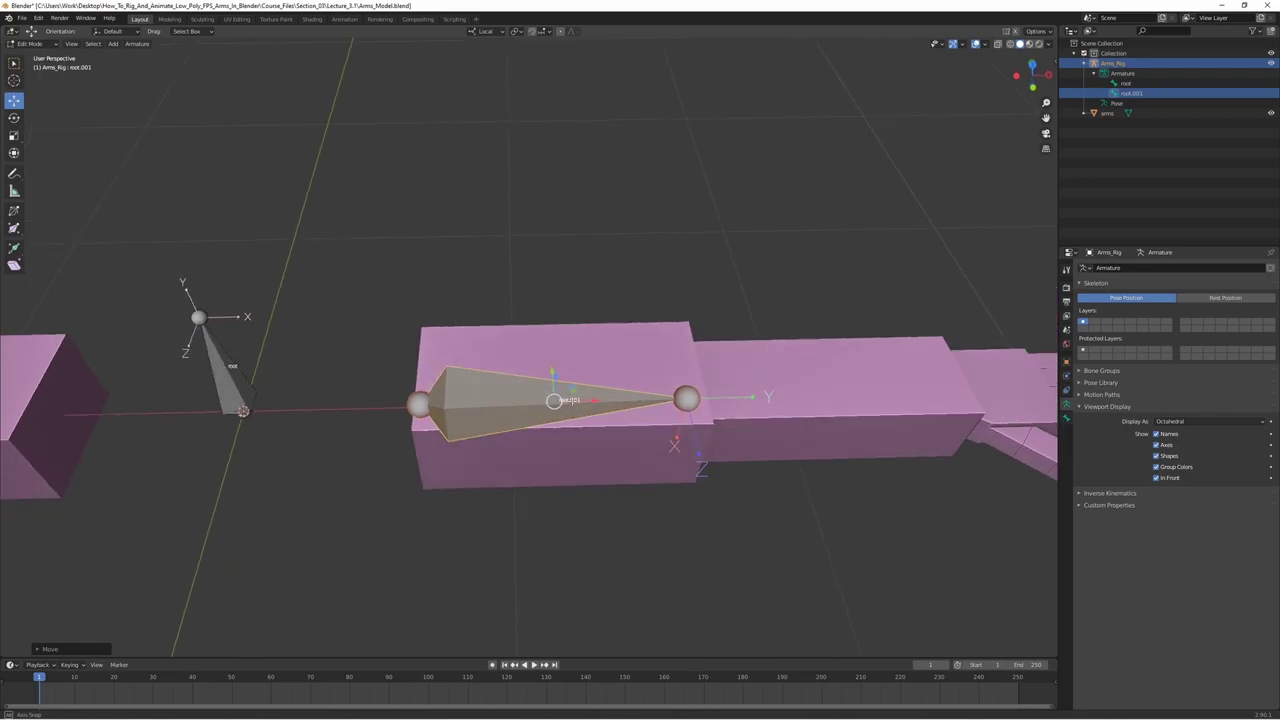
pyautogui.press('Tab')
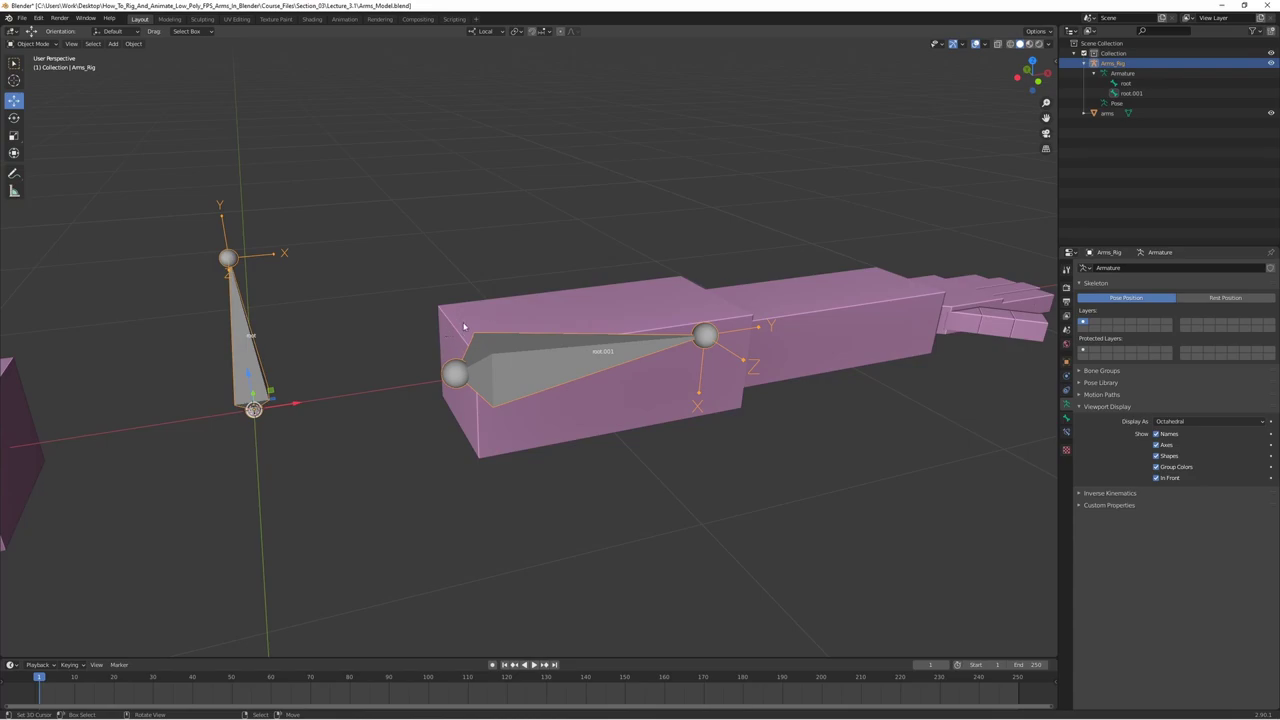
# - Place the 3D cursor at the upper-arm end face centre and snap root.001's head to it
pyautogui.press('Tab')
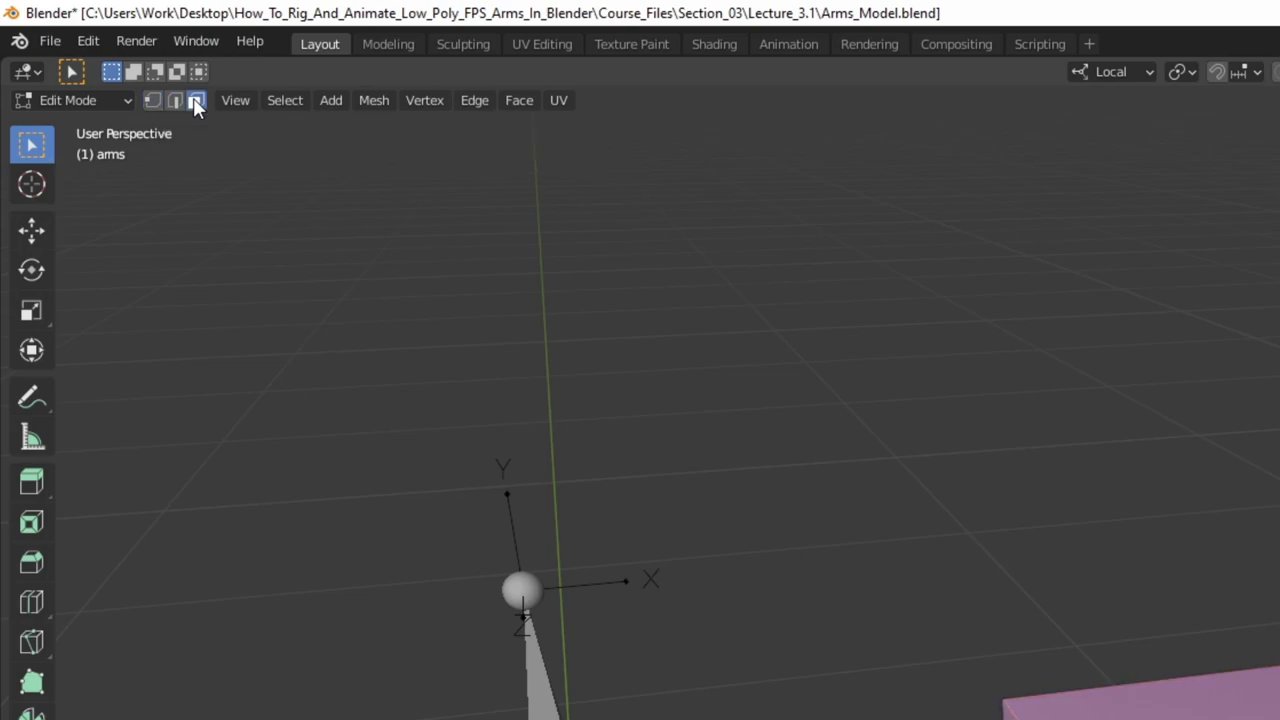
pyautogui.press('Tab')
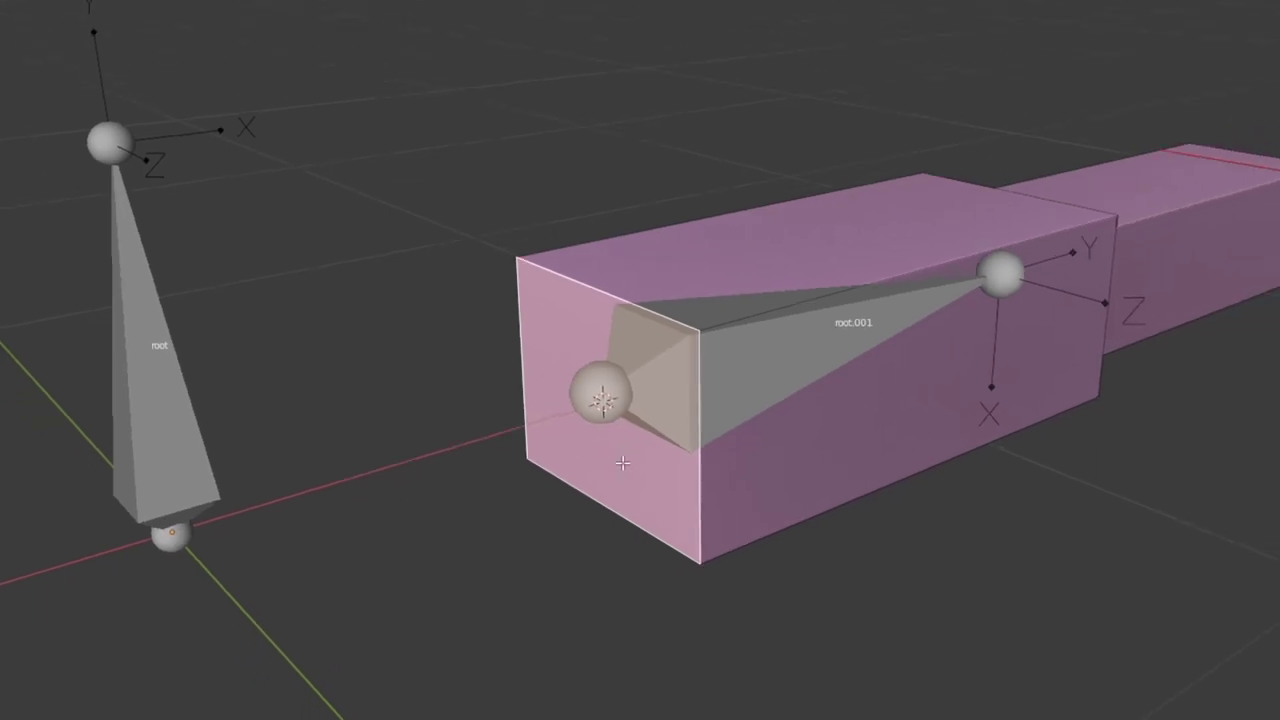
pyautogui.press('s')
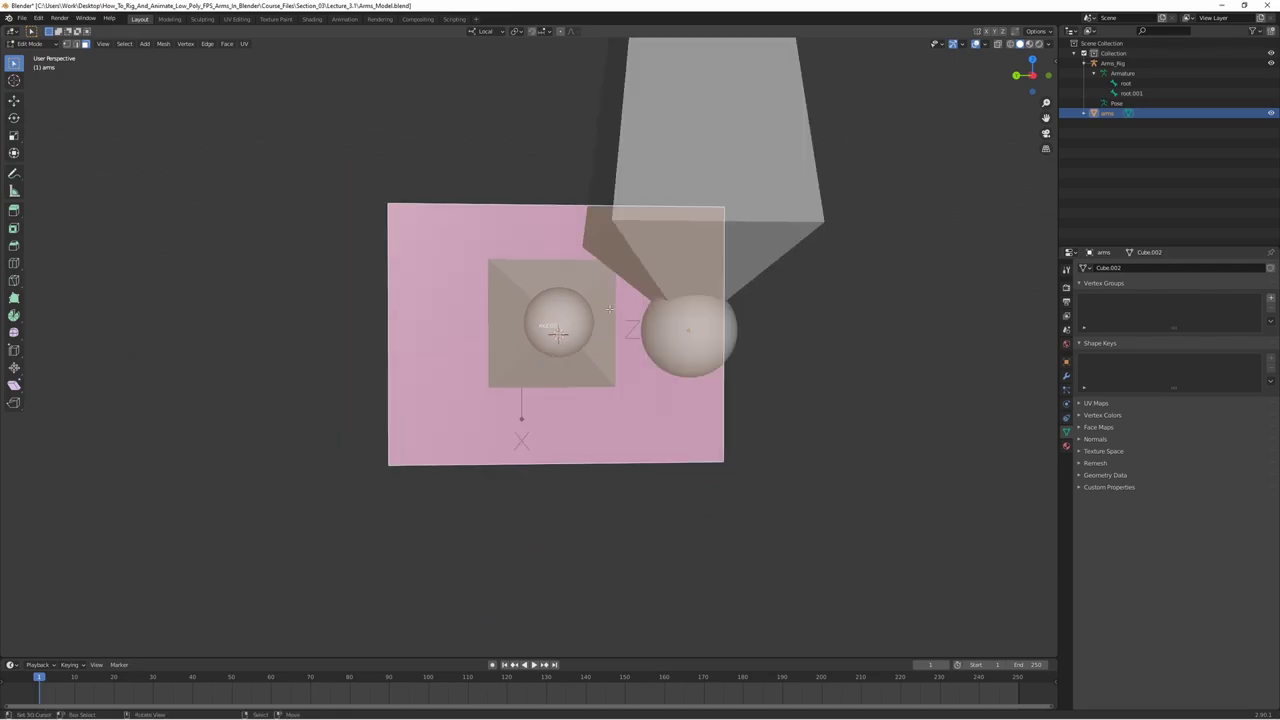
pyautogui.press('ctrl+Tab')
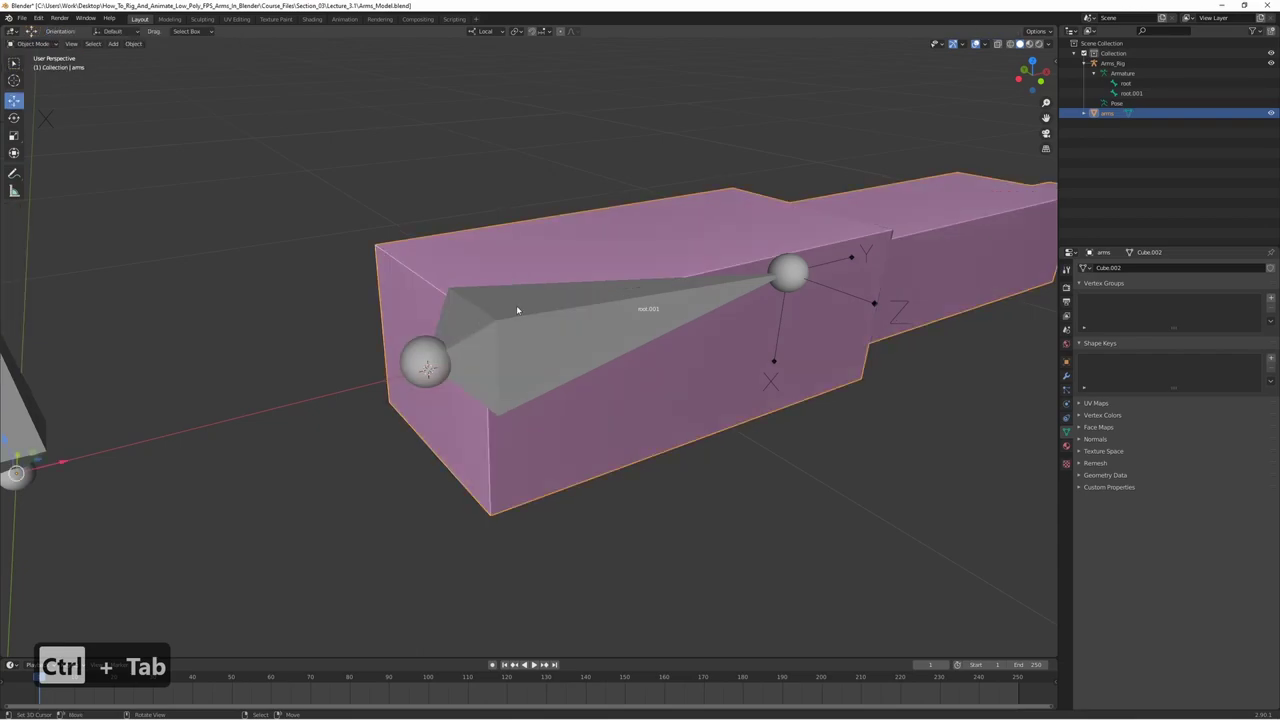
pyautogui.press('Tab')
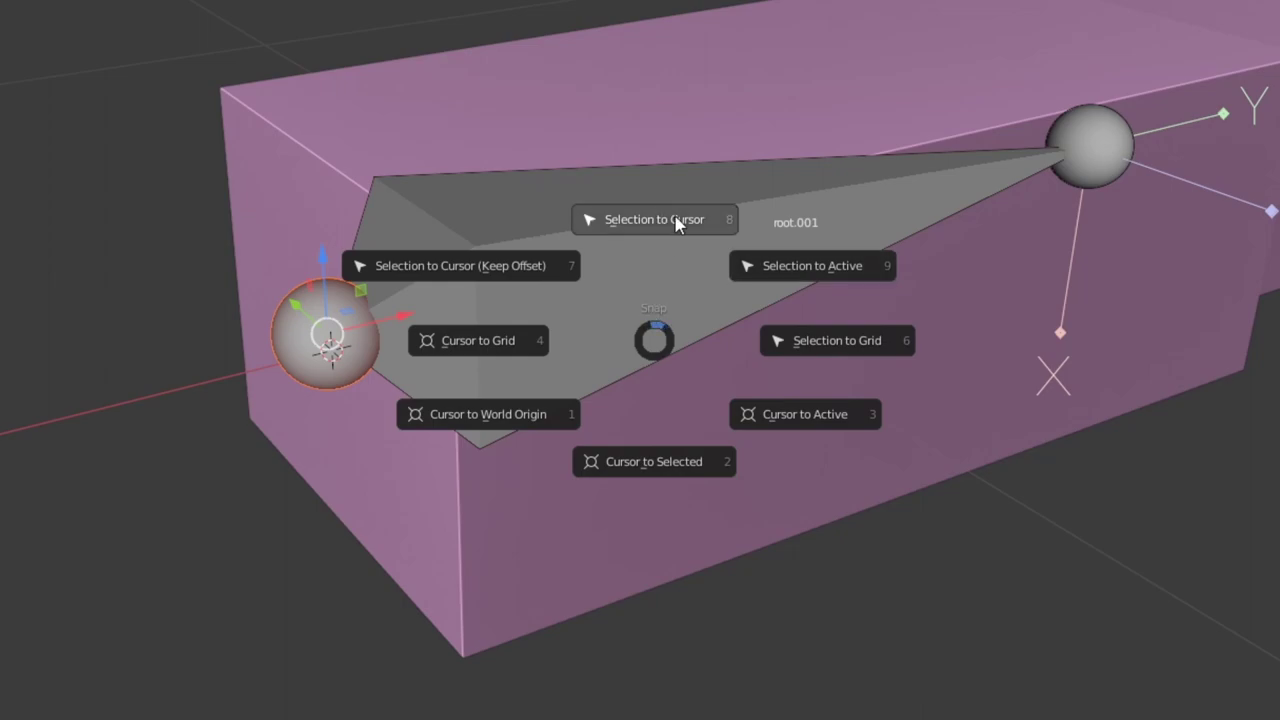
# - Snap the bone head to the cursor, then move the 3D cursor to the elbow face
pyautogui.press('s')
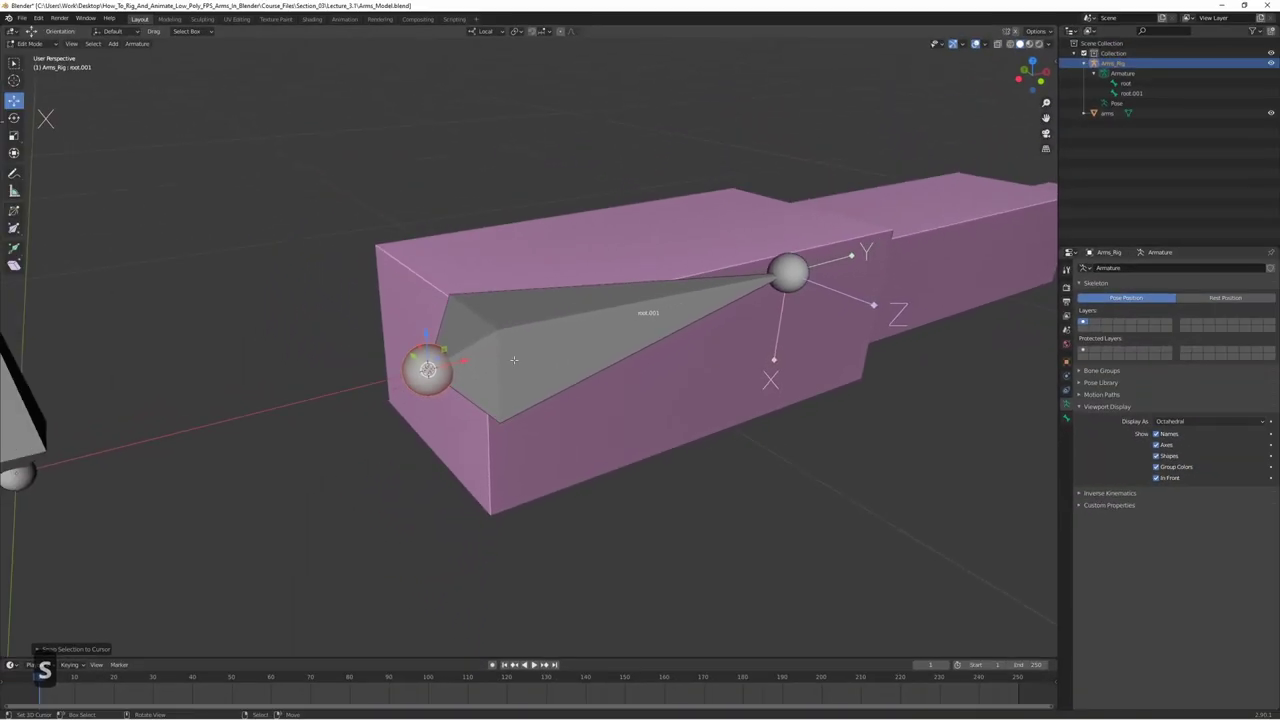
pyautogui.press('1')
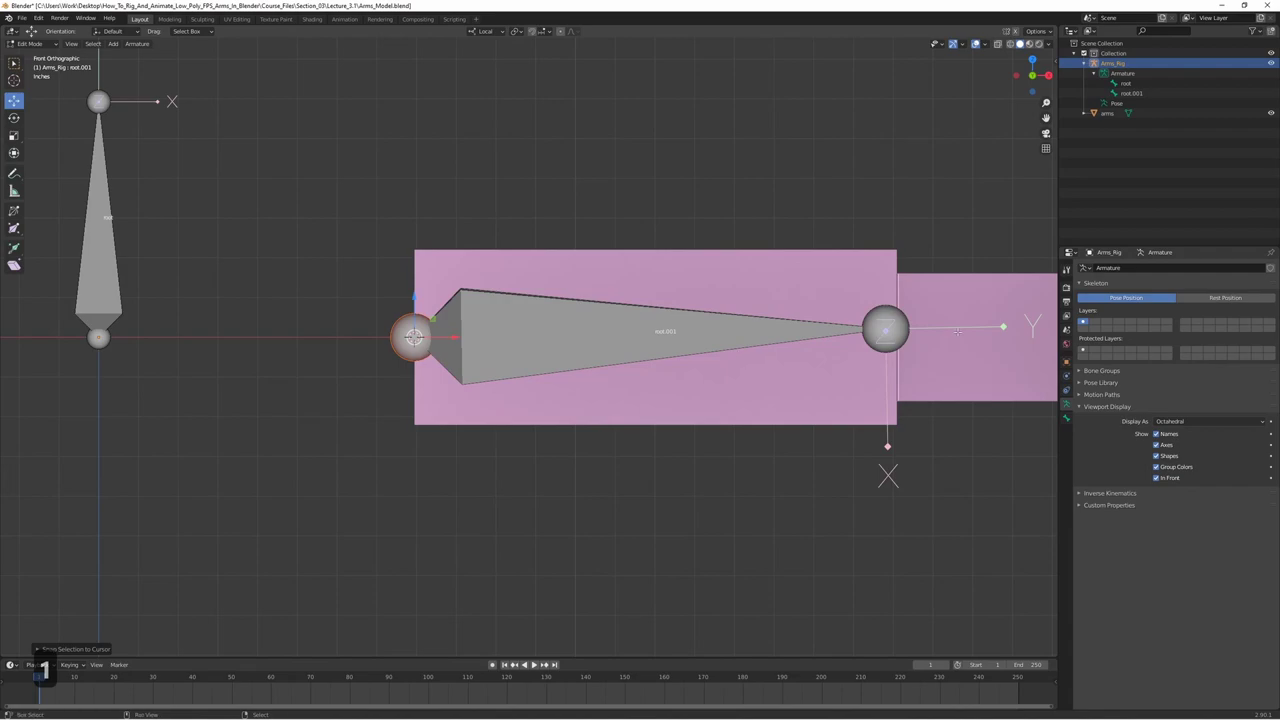
pyautogui.press('Tab')
pyautogui.press('Tab')
pyautogui.press('z')
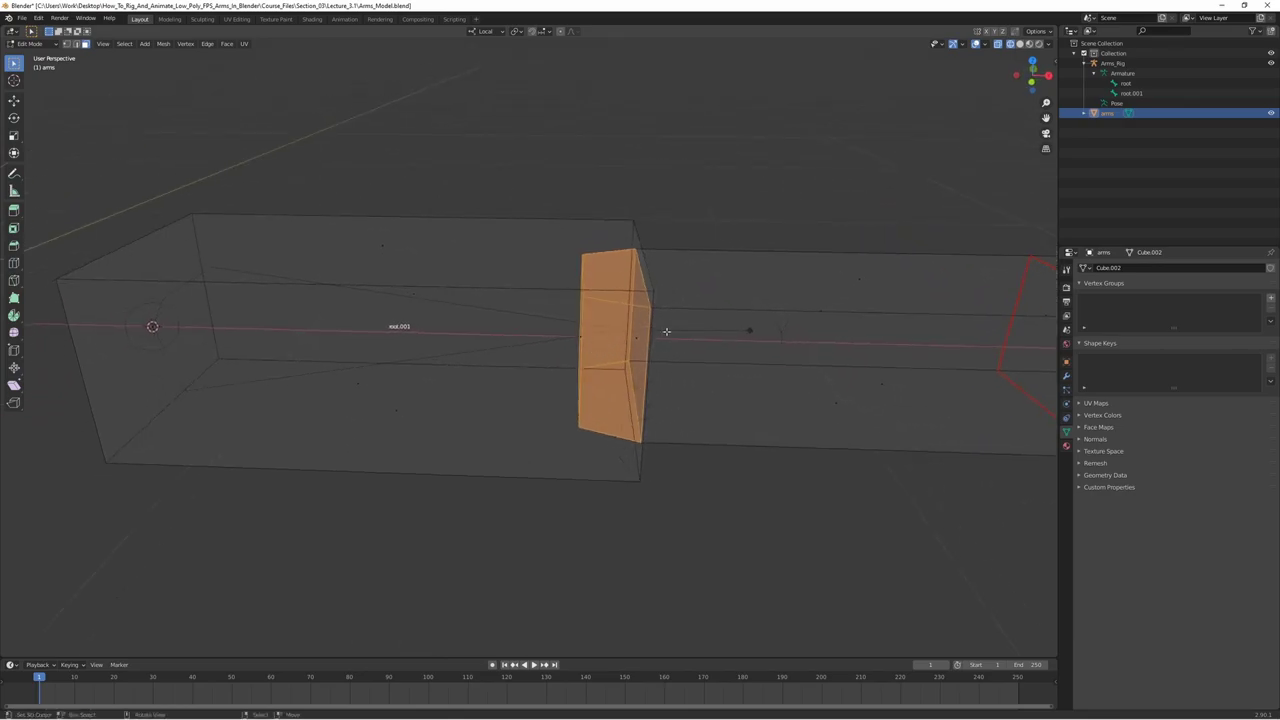
pyautogui.press('s')
# - Snap root.001's tail to the elbow and extrude root.002 toward the wrist
pyautogui.press('Tab')
pyautogui.press('Tab')
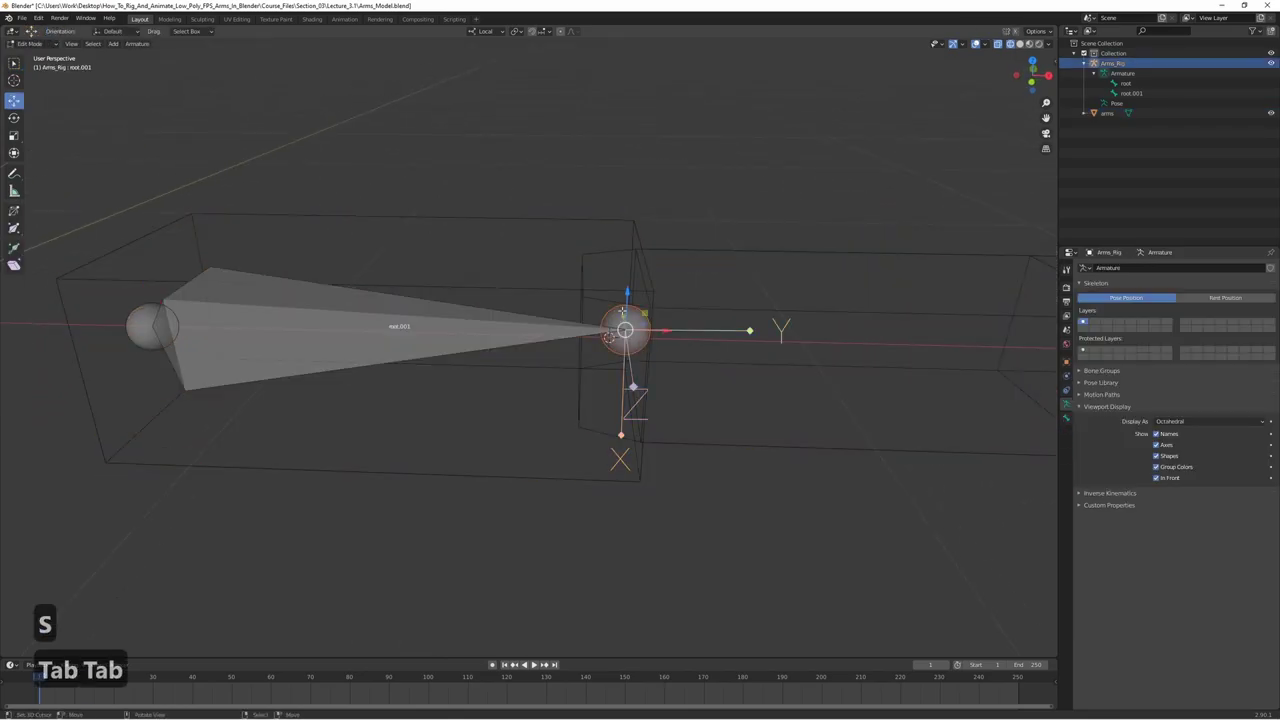
pyautogui.press('s')
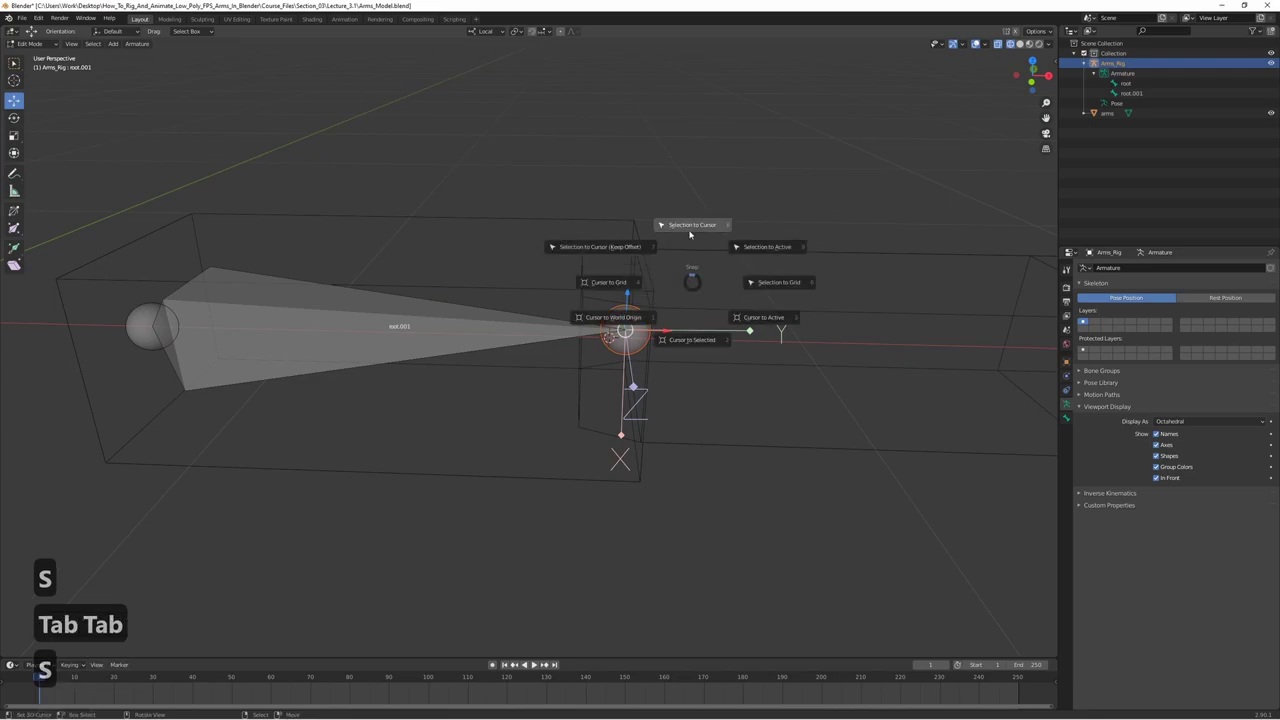
pyautogui.press('1')
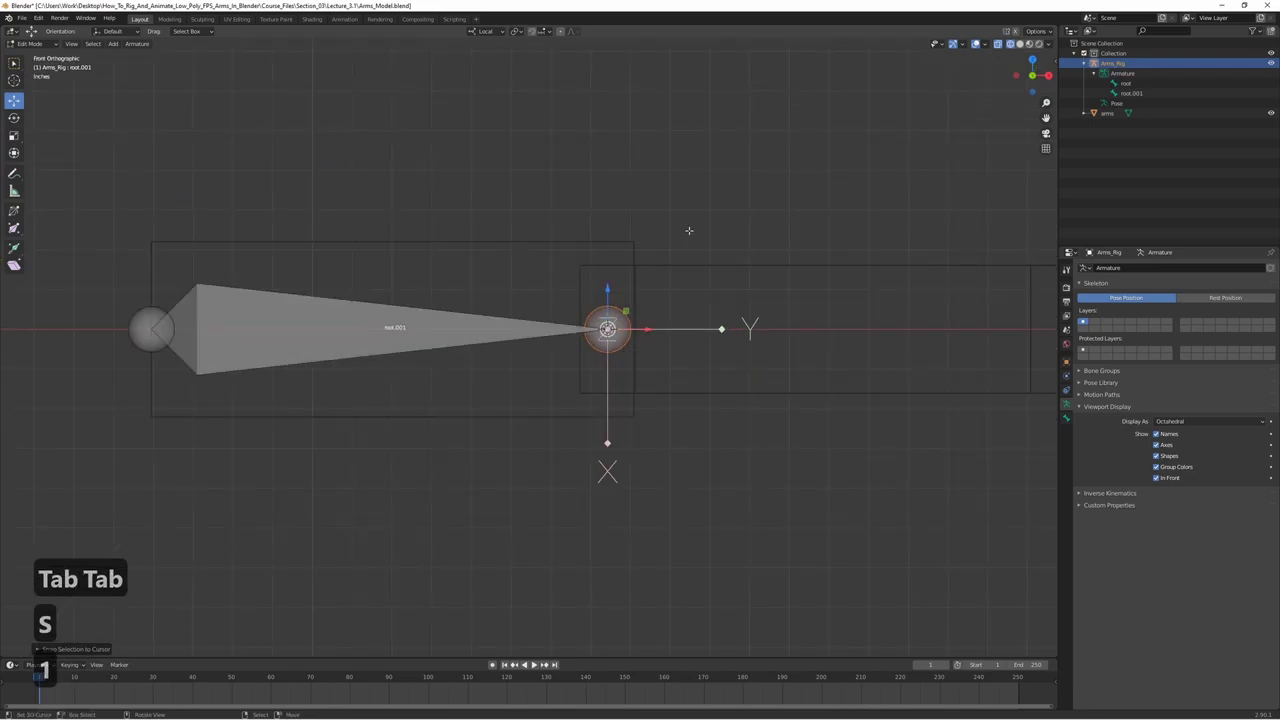
pyautogui.press('7')
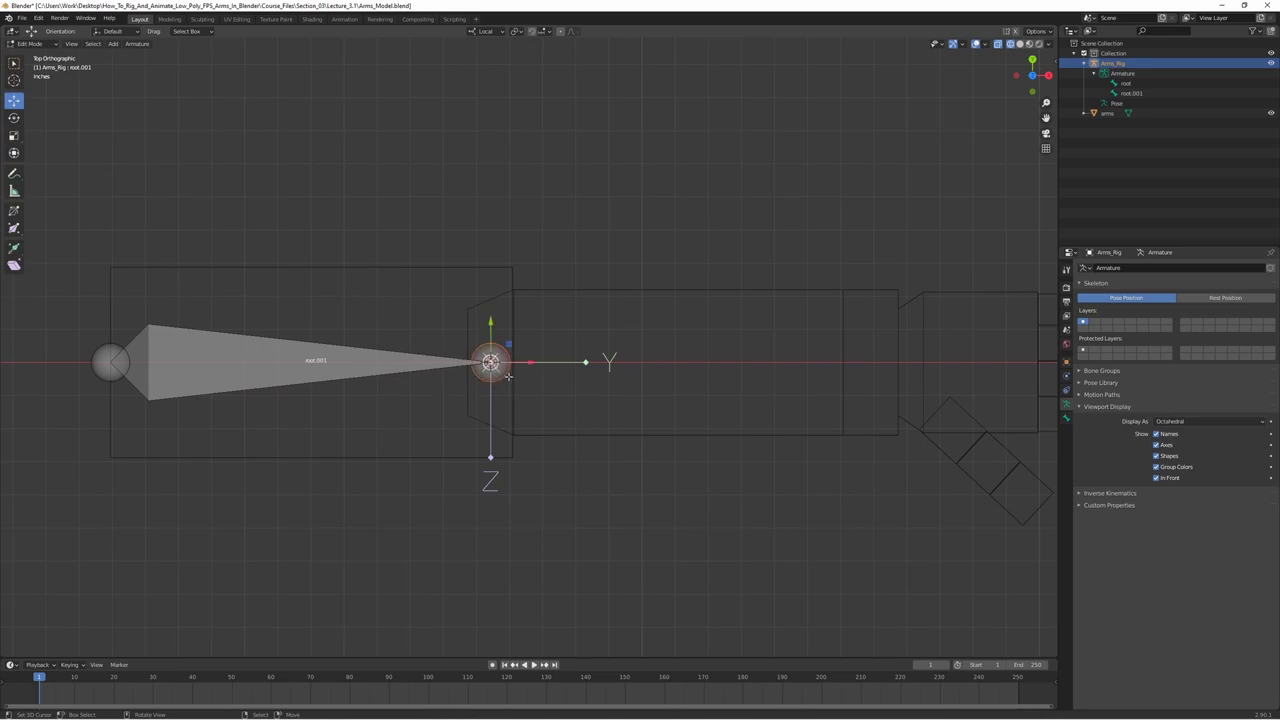
# - Name the two arm bones upper_arm_L and lower_arm_L
pyautogui.press('e')
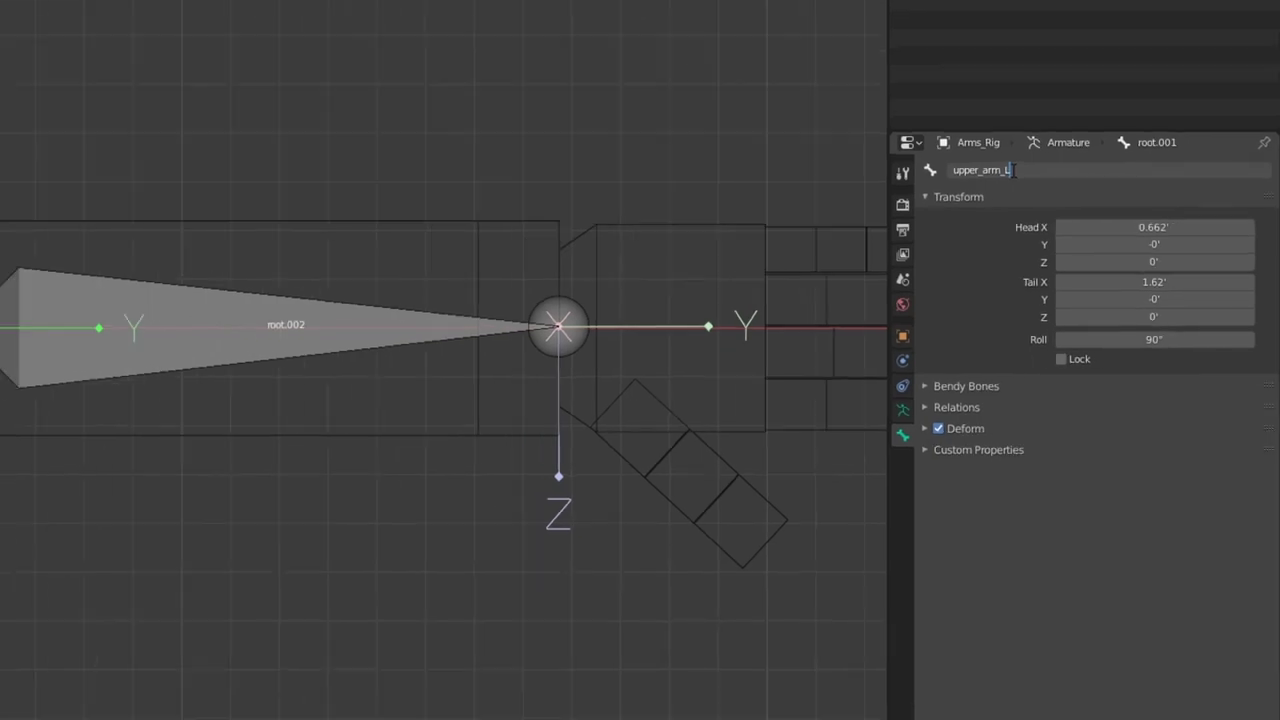
pyautogui.write('_arm')
pyautogui.press('Return')
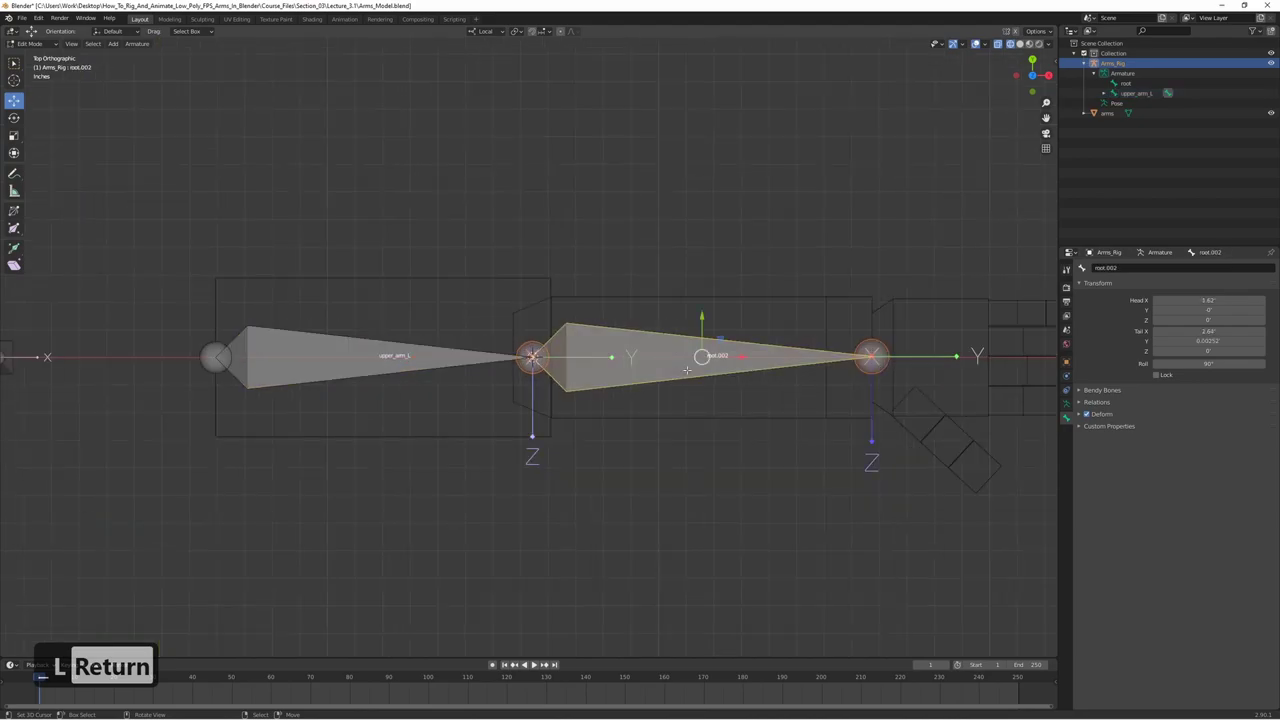
pyautogui.write('lower_arm_l')
pyautogui.press('Return')
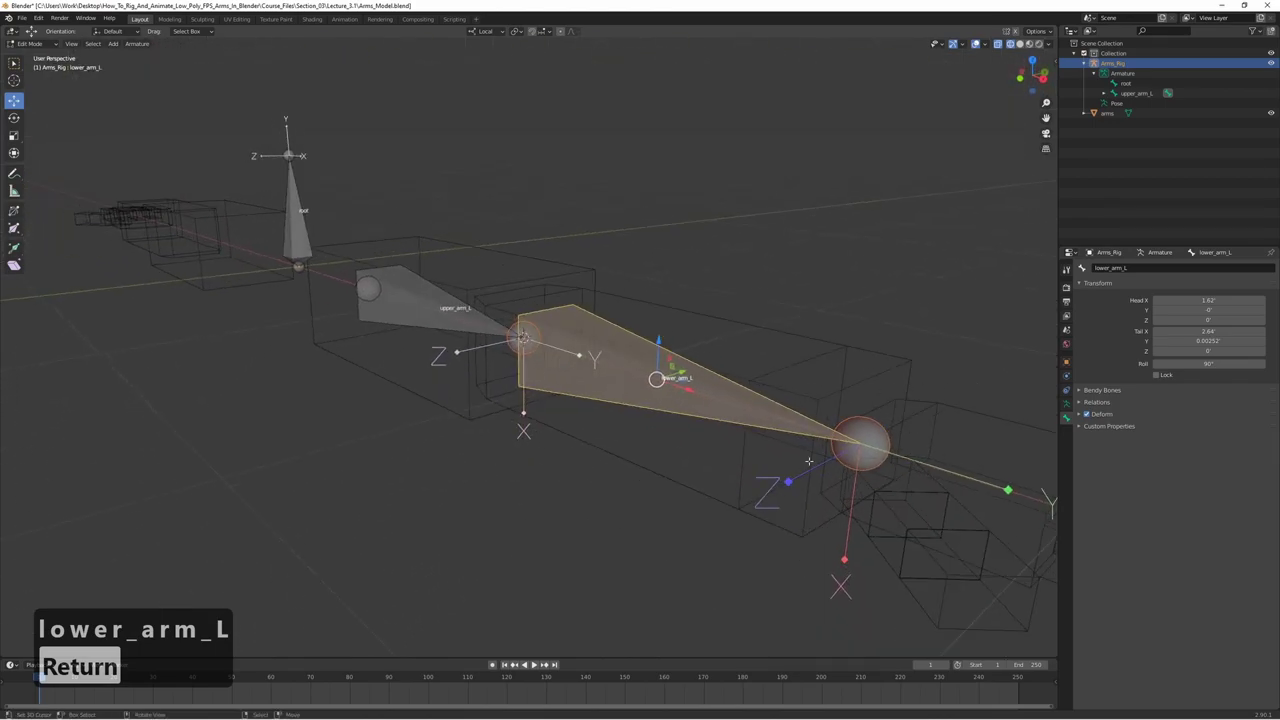
# - Reset the roll of lower_arm_L and upper_arm_L to 0°
pyautogui.press('z')
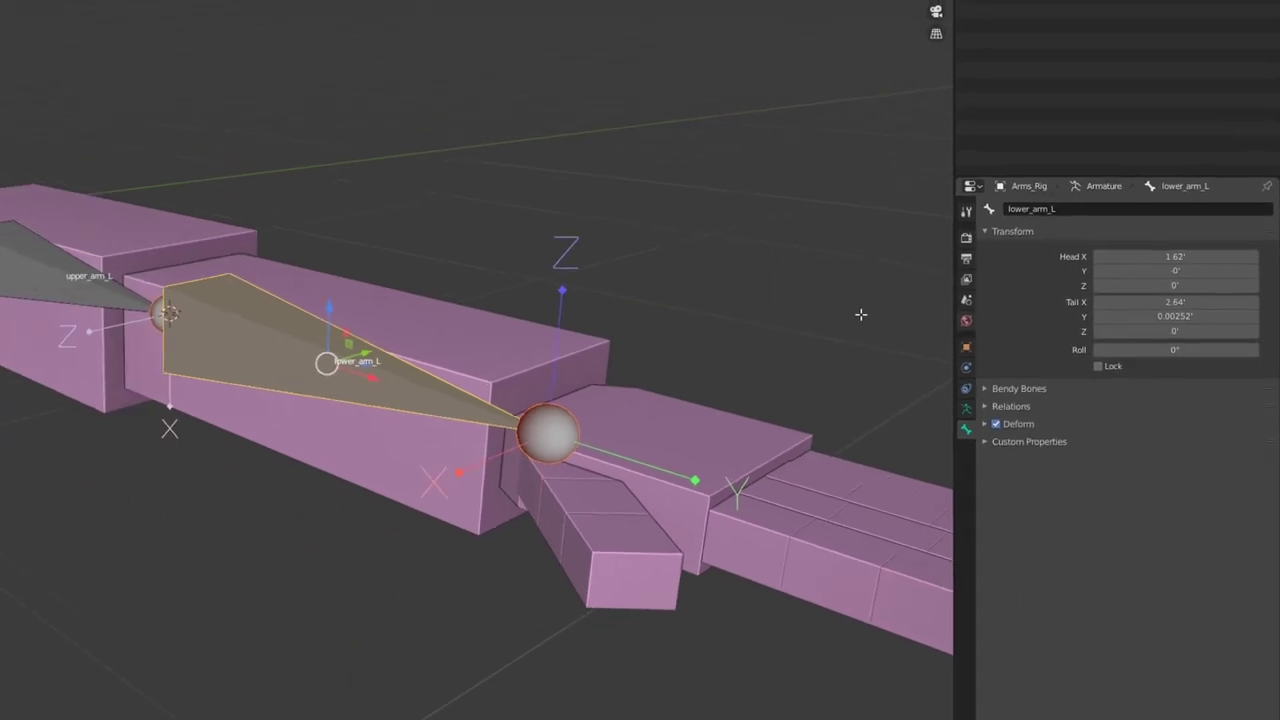
pyautogui.press('Return')
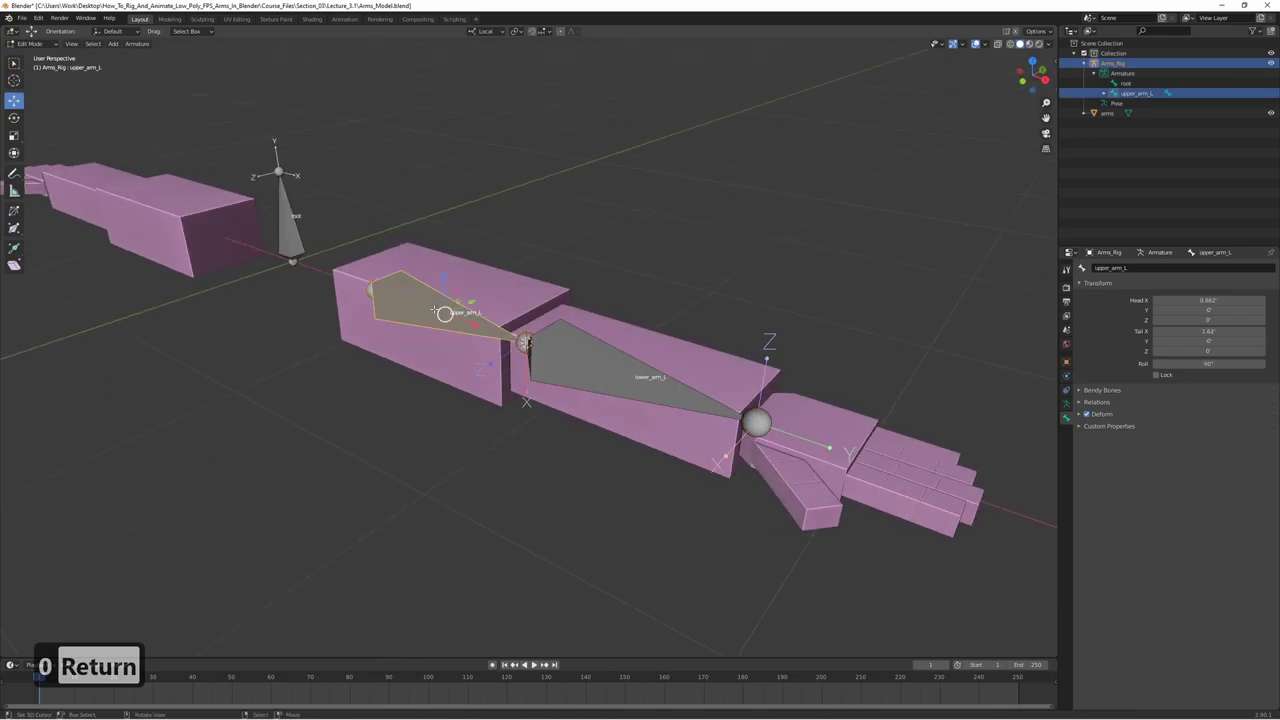
pyautogui.press('0')
pyautogui.press('Return')
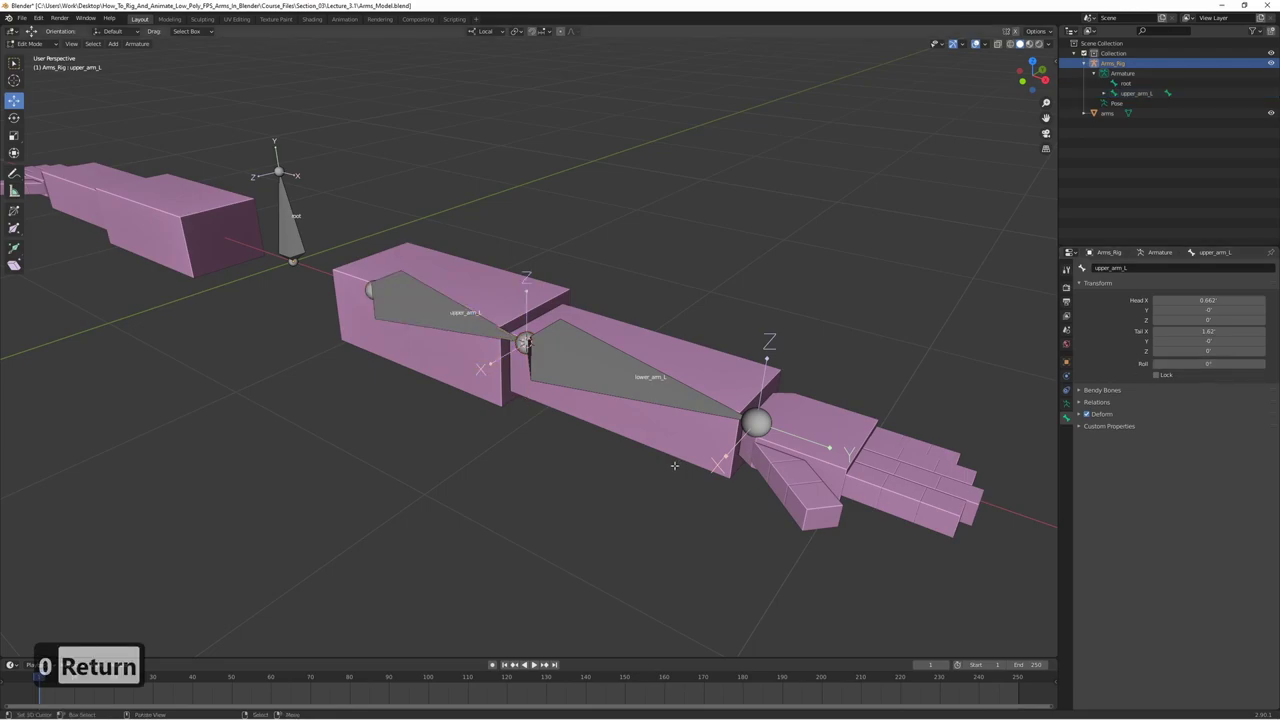
pyautogui.press('7')
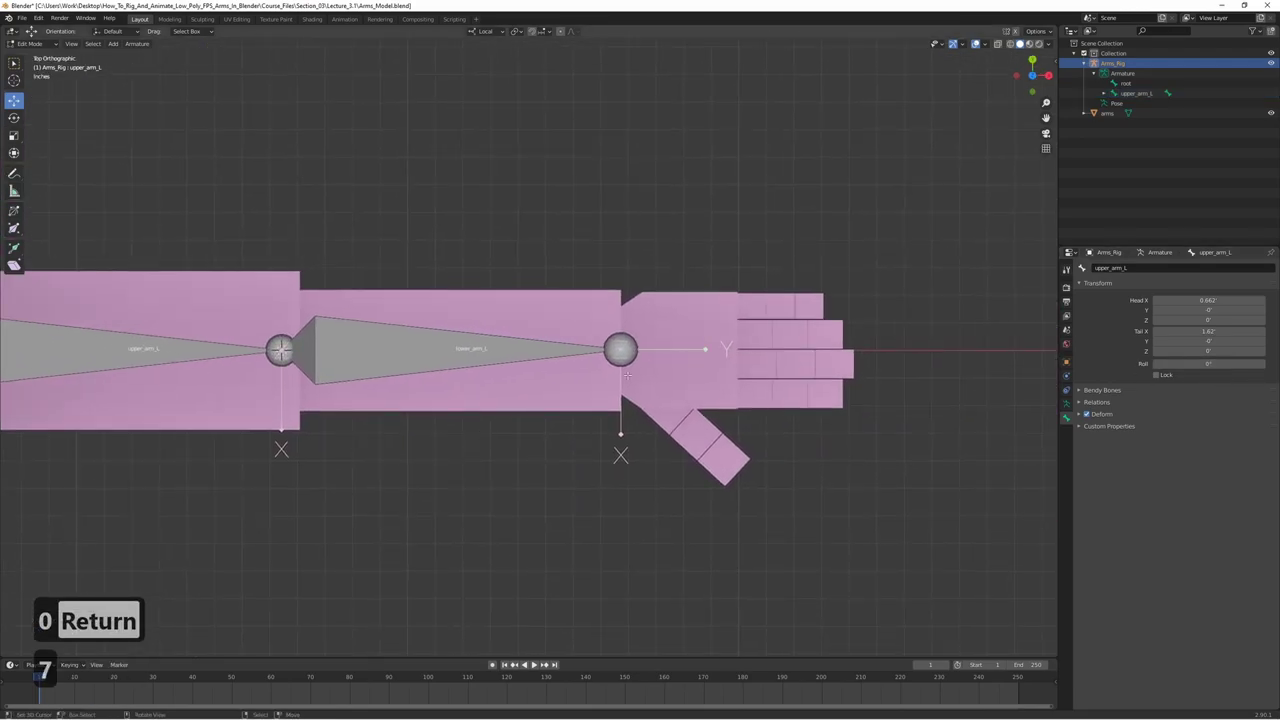
pyautogui.press('ctrl+Tab')
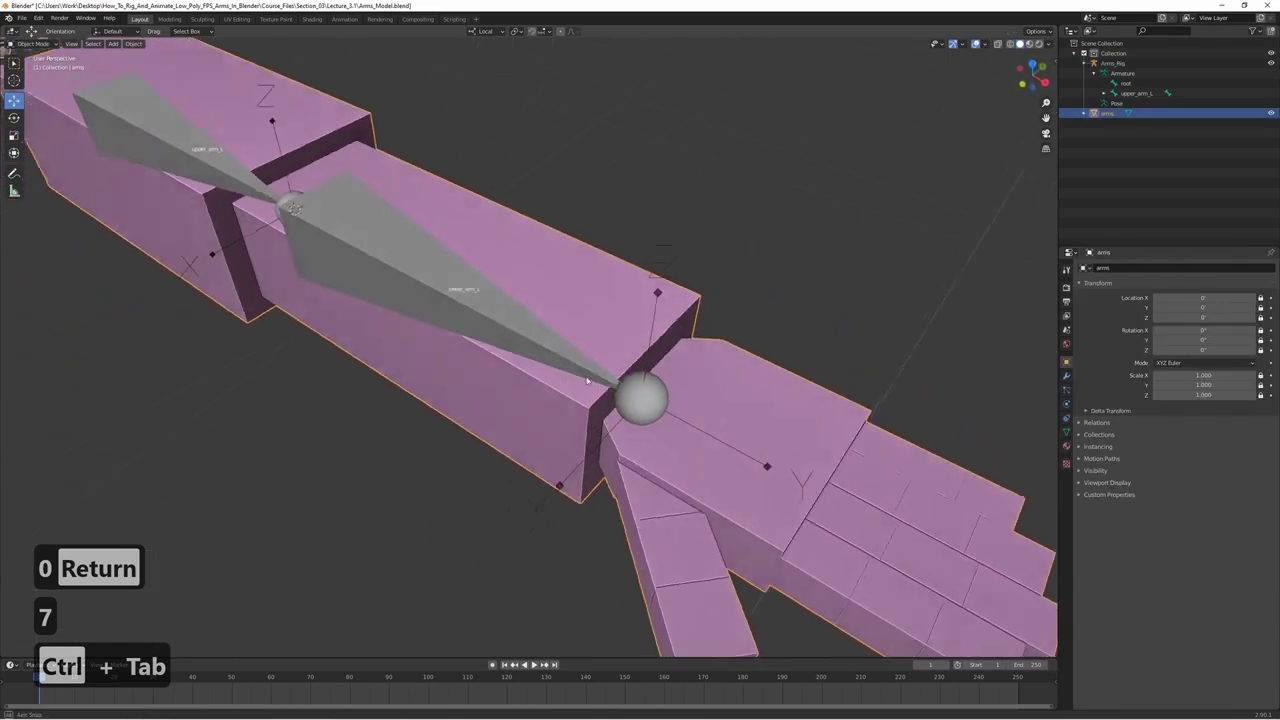
# - Place the 3D cursor on the wrist face and snap lower_arm_L's tail onto it
pyautogui.press('Tab')
pyautogui.press('s')
pyautogui.press('Tab')
pyautogui.press('Tab')
pyautogui.press('s')
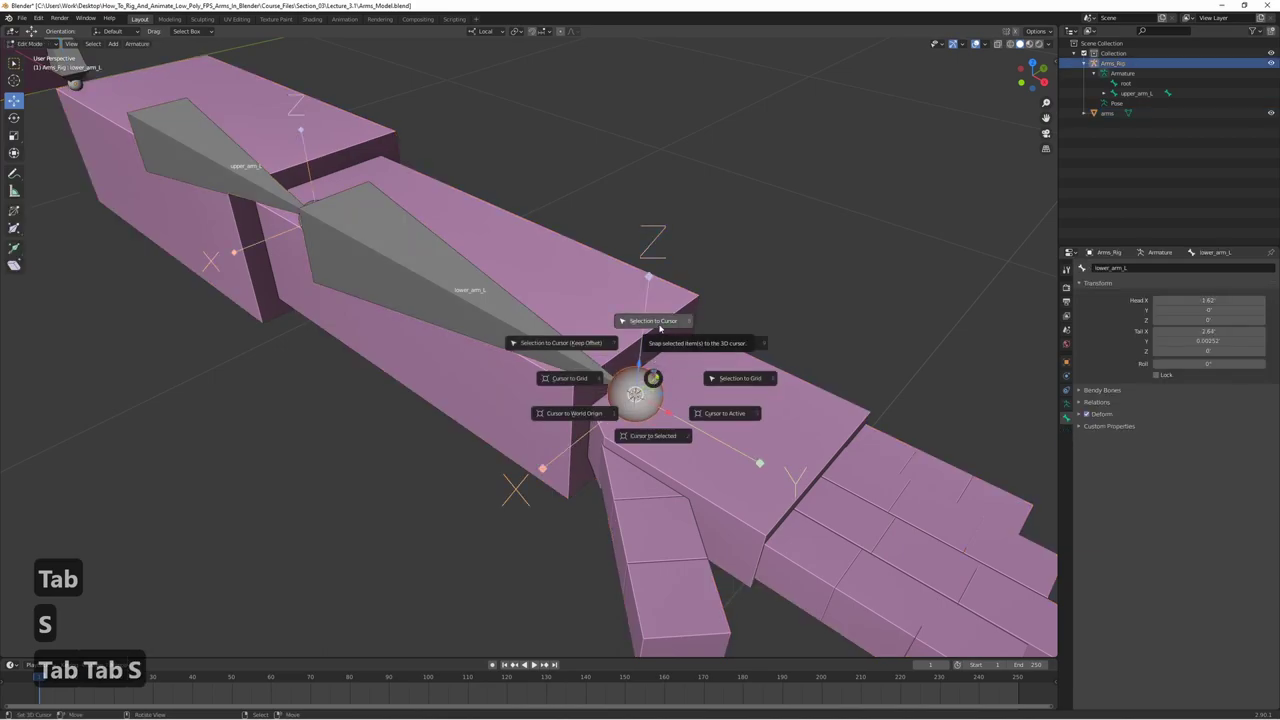
pyautogui.press('Tab')
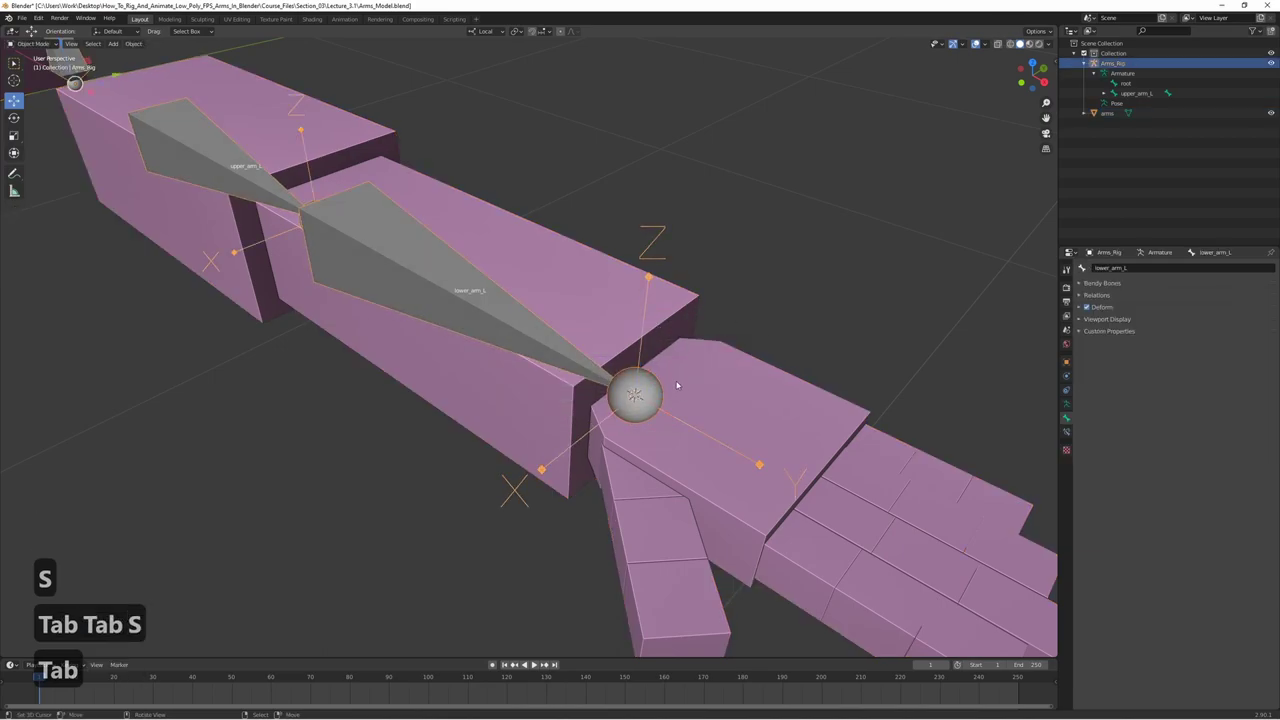
pyautogui.press('7')
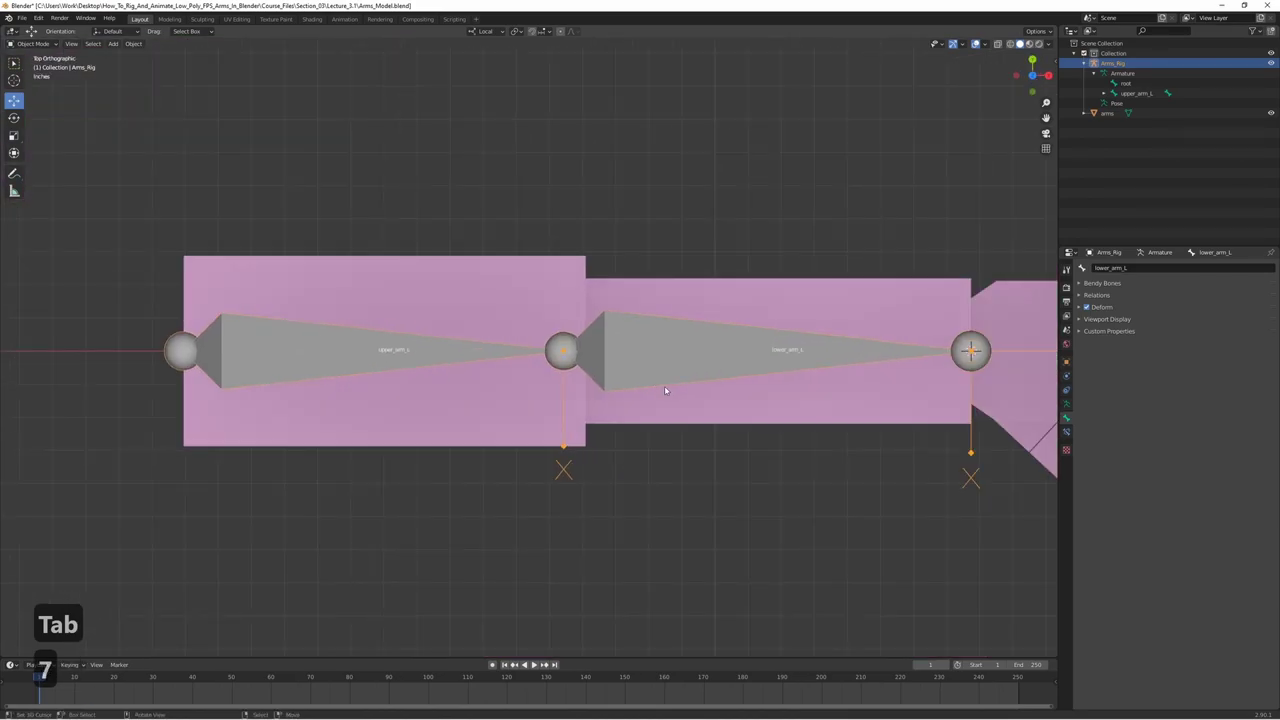
pyautogui.press('Tab')
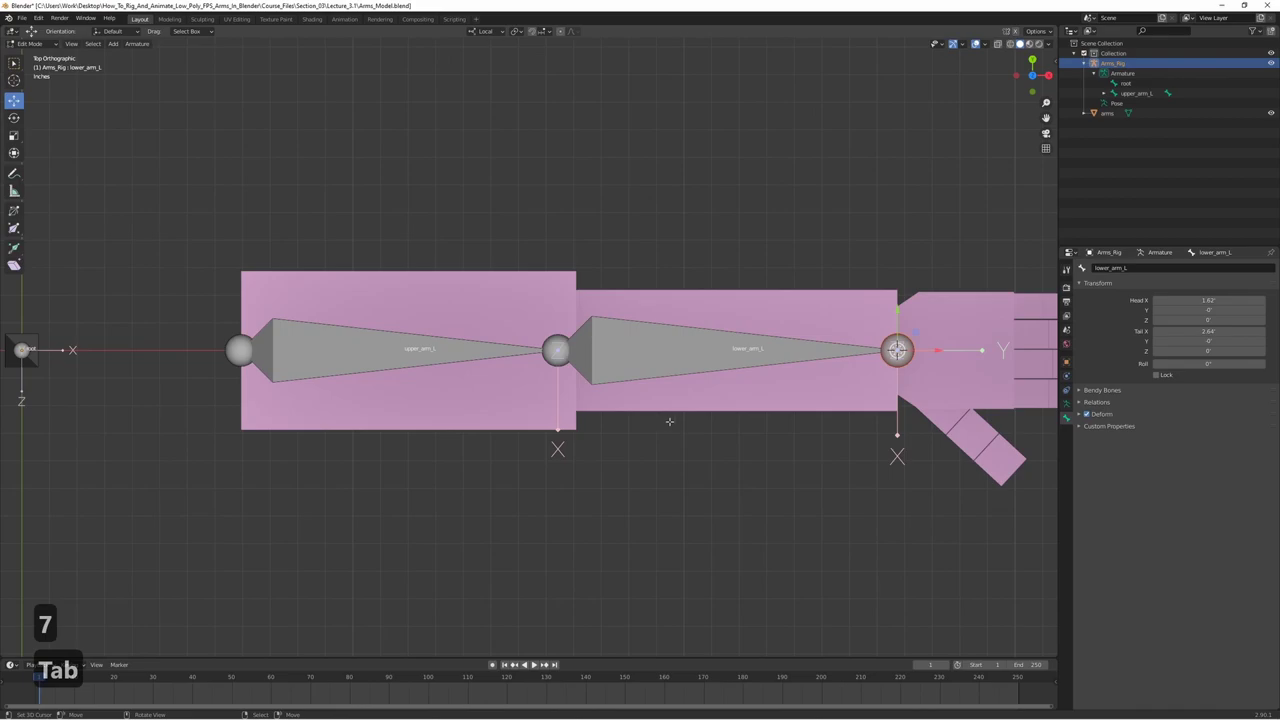
# - Nudge the elbow joint slightly sideways in Top view to give the arm a small bend
pyautogui.press('z')
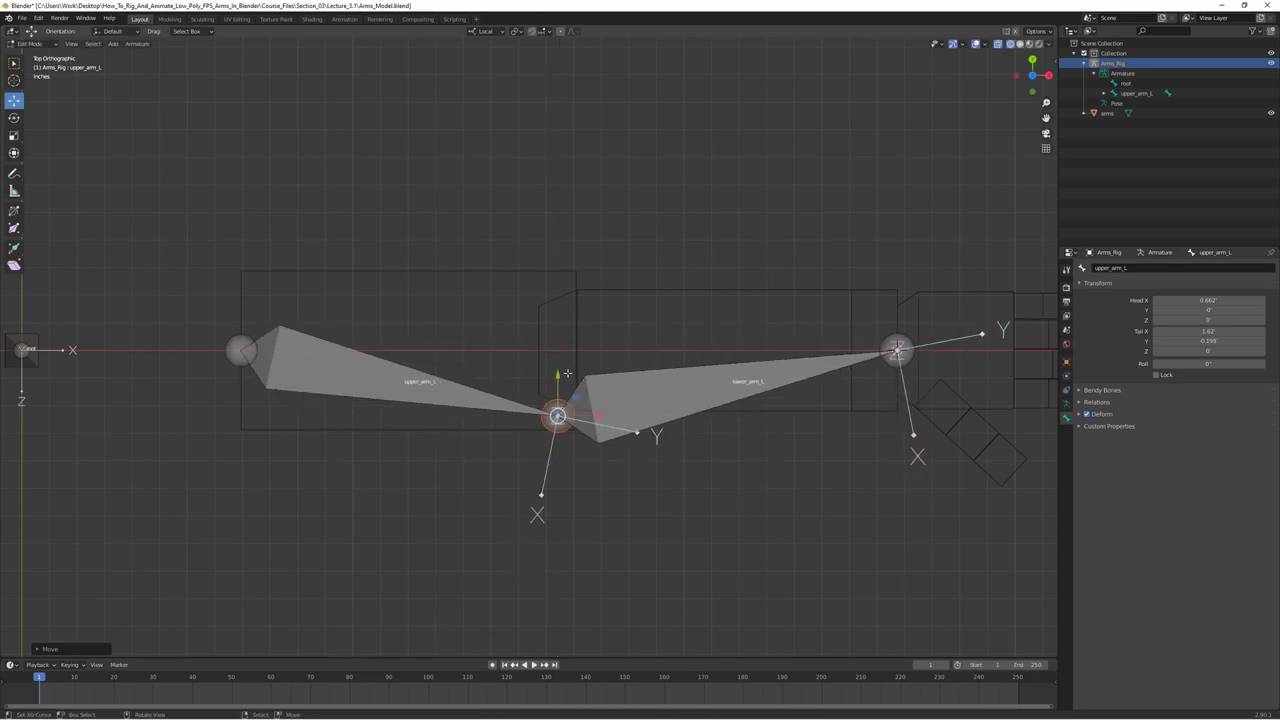
pyautogui.press('ctrl+z')
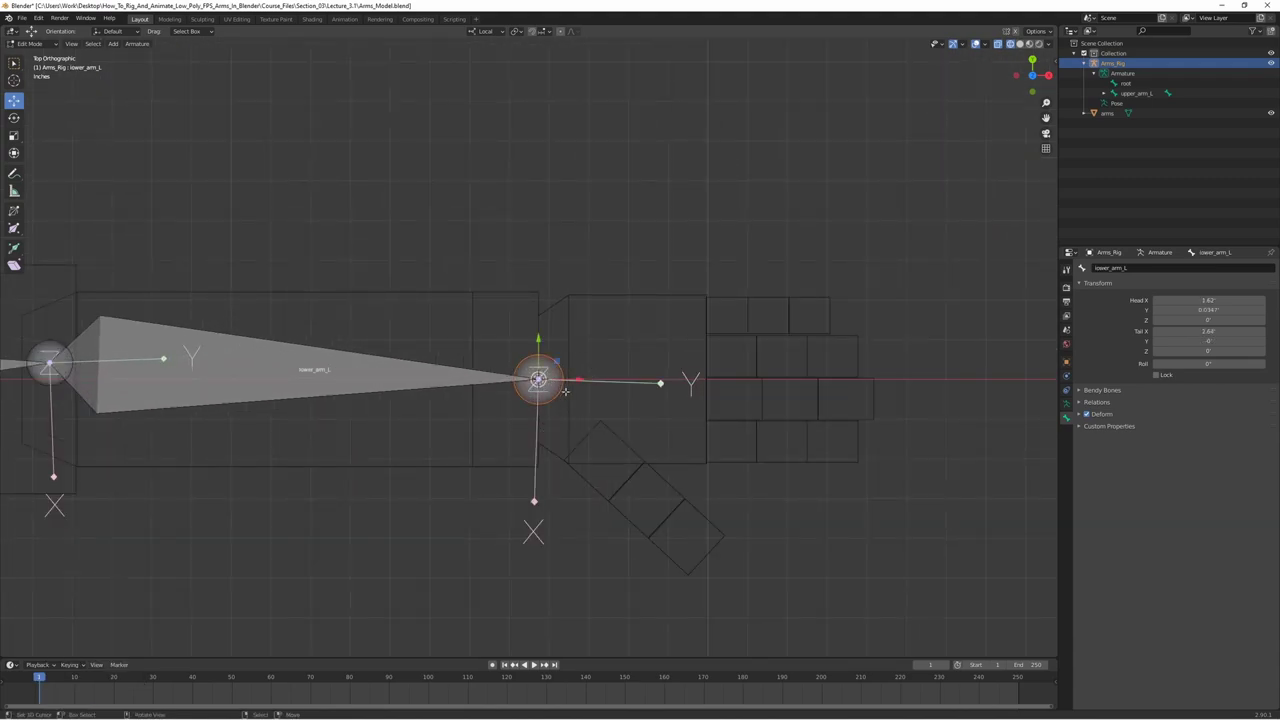
# - Extrude a short bone from the wrist into the palm and name it hand_L
pyautogui.write('ey')
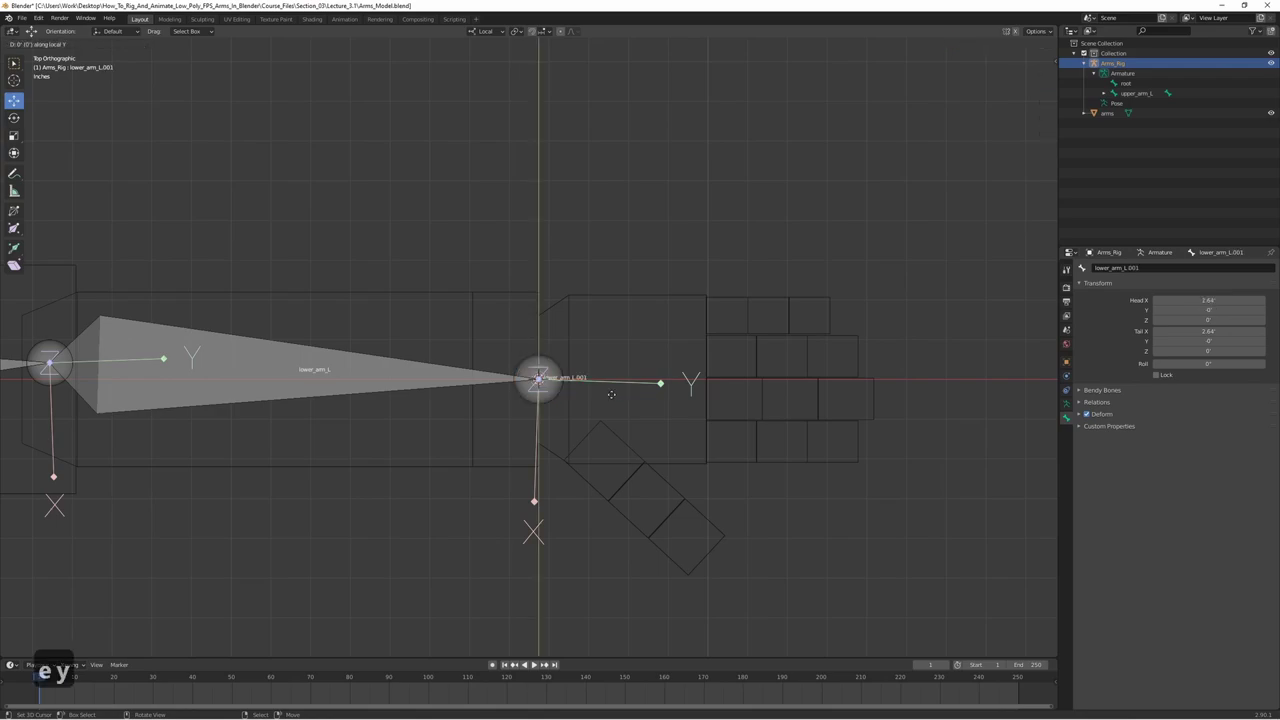
pyautogui.press('x')
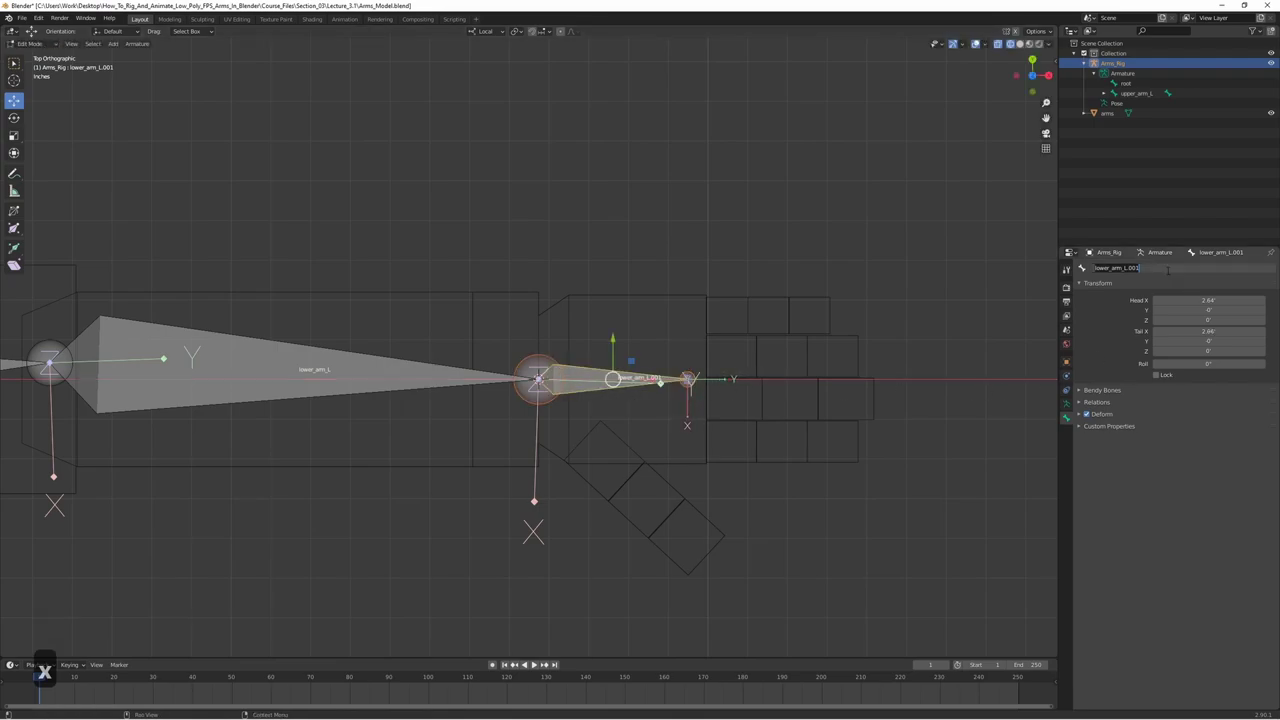
pyautogui.press('h')
pyautogui.write('had_l')
pyautogui.press('Return')
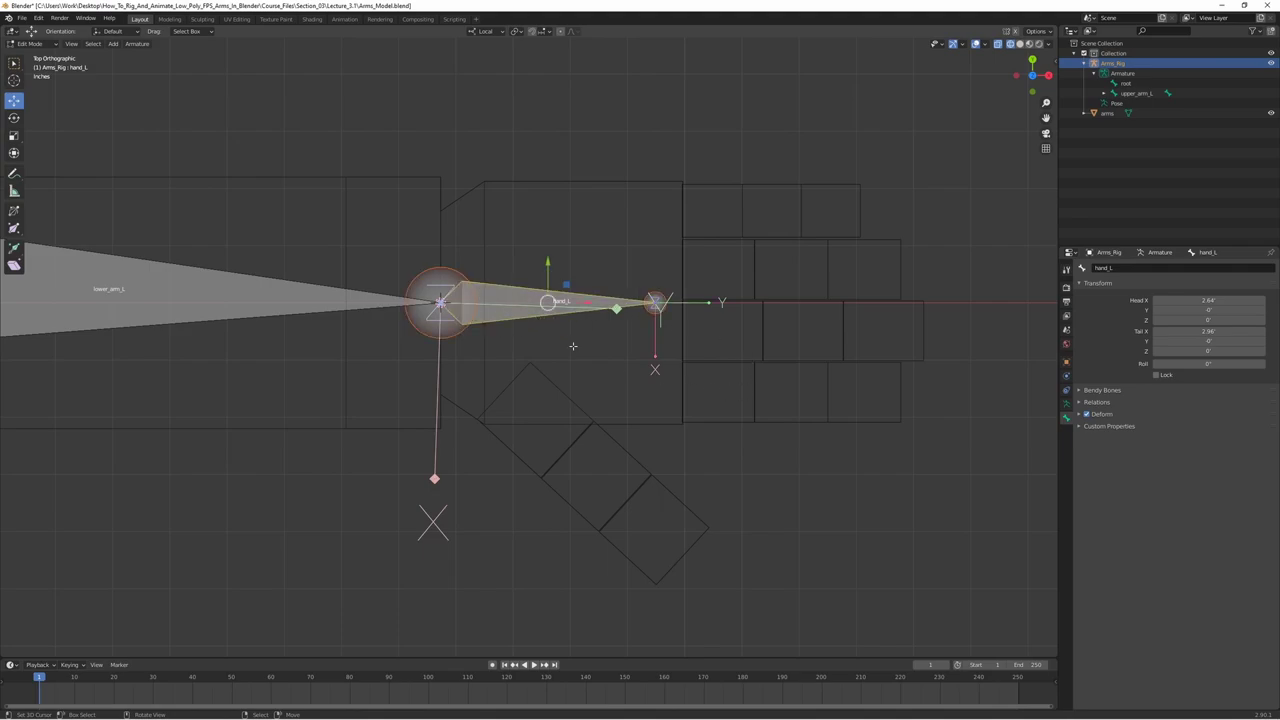
# - Extrude a bone at the index finger base and name it index_finger_01_L
pyautogui.press('d')
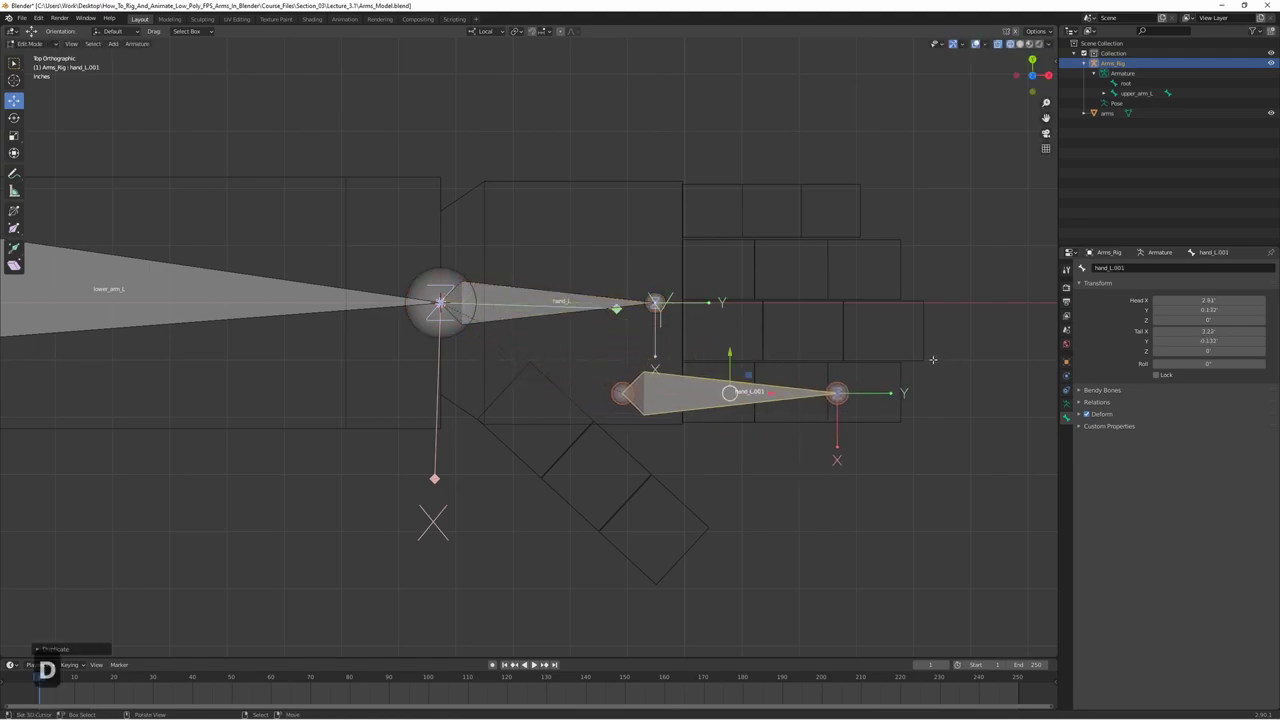
pyautogui.press('s')
pyautogui.press('g')
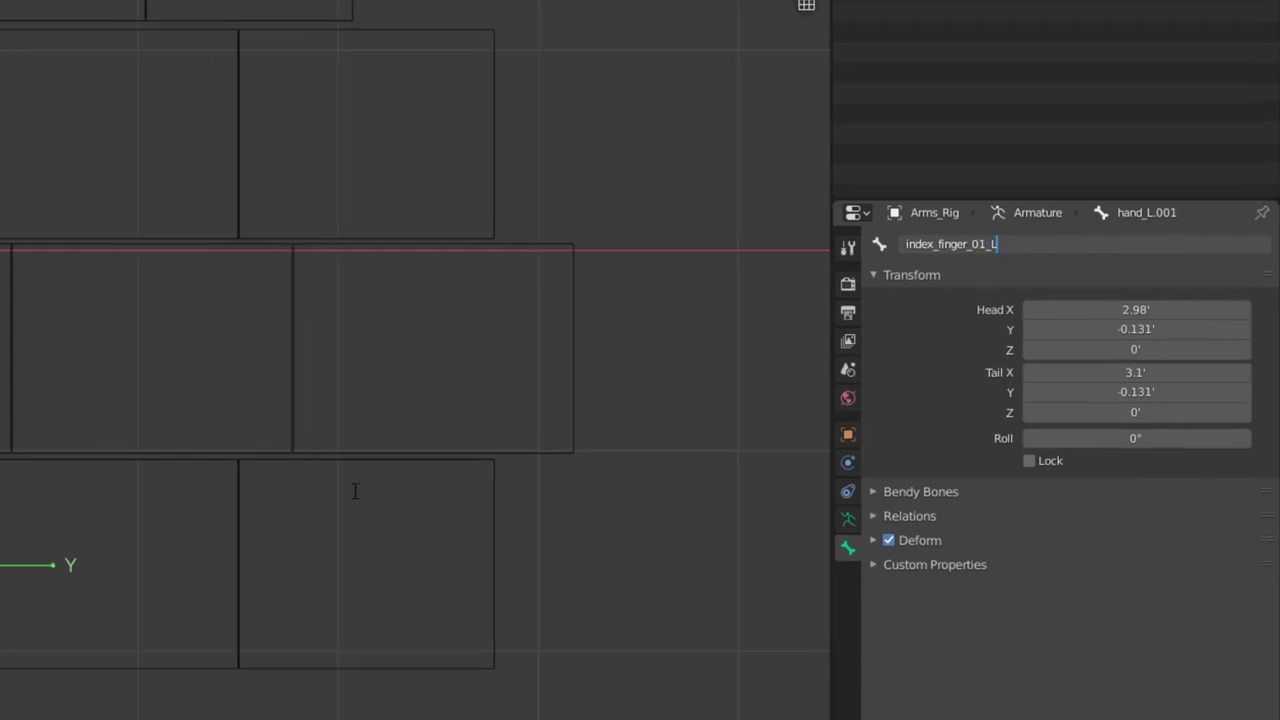
# - Extrude a second bone along X from index_finger_01_L and rename it index_finger_02_L
pyautogui.press('Return')
pyautogui.write('1')
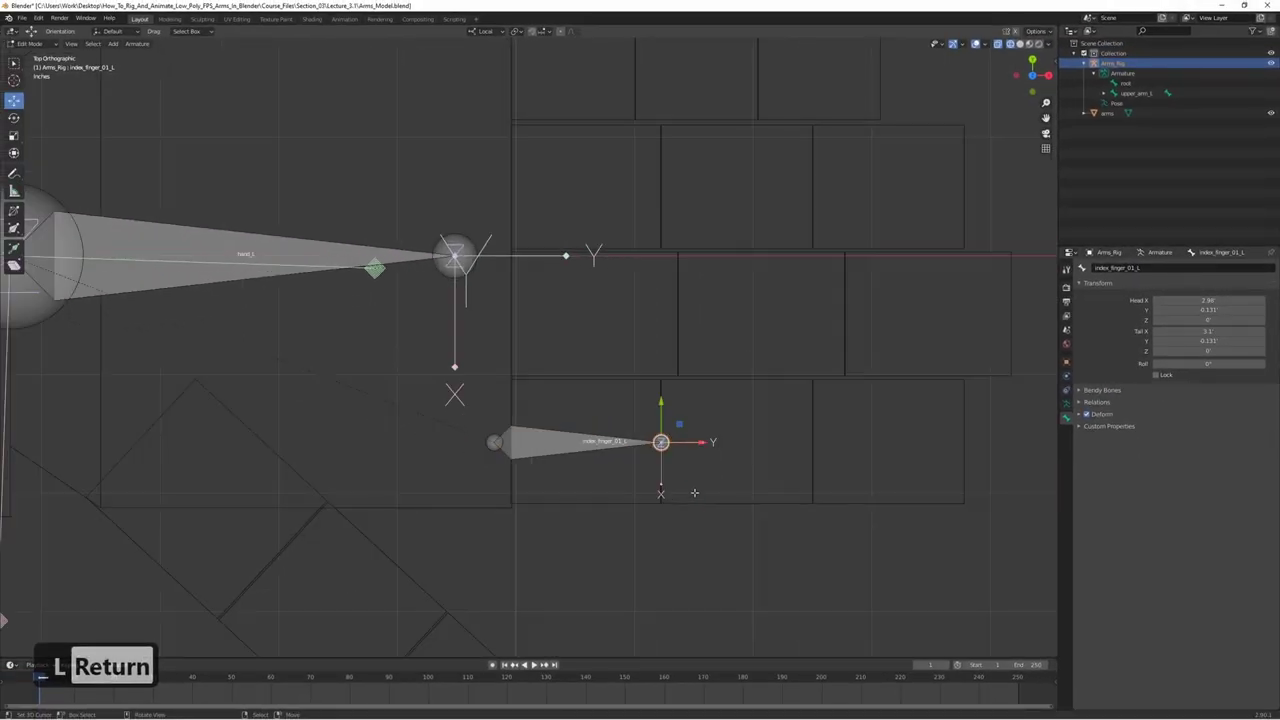
pyautogui.press('e')
pyautogui.write('ex')
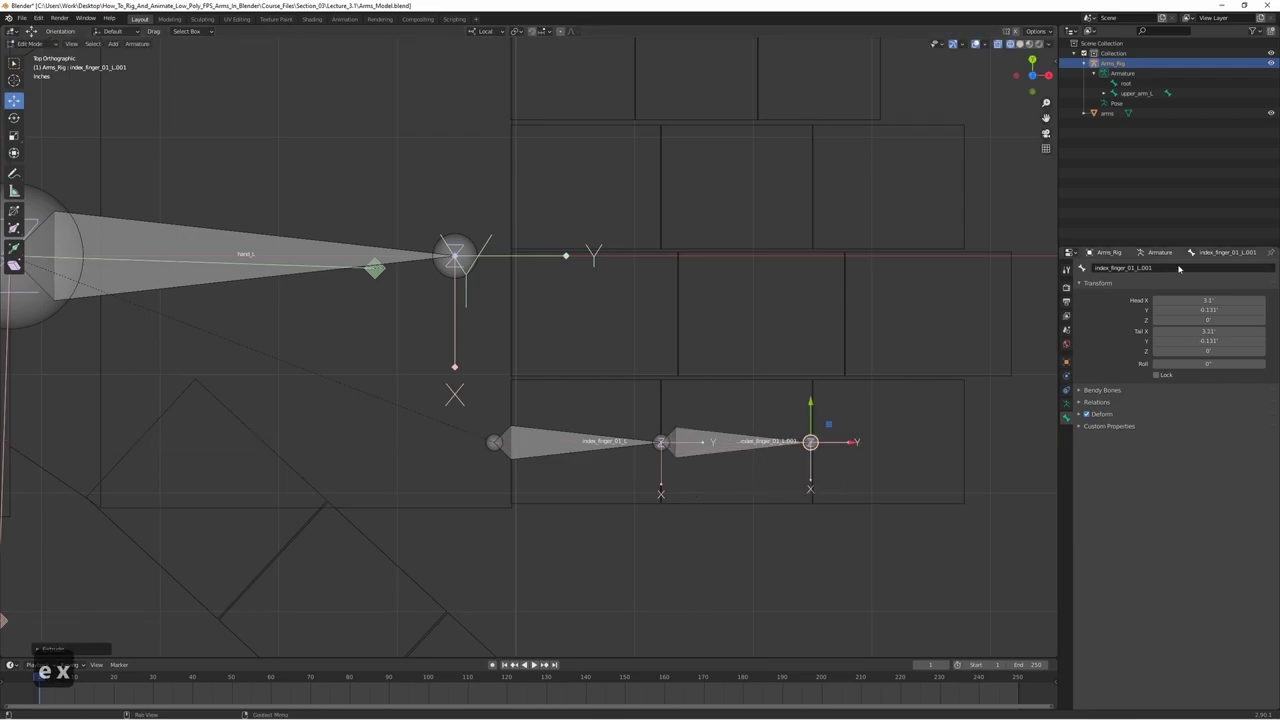
pyautogui.press('Right')
pyautogui.press('BackSpace')
pyautogui.press('BackSpace')
pyautogui.press('BackSpace')
pyautogui.press('BackSpace')
pyautogui.press('BackSpace')
pyautogui.press('BackSpace')
pyautogui.press('BackSpace')
pyautogui.write('_')
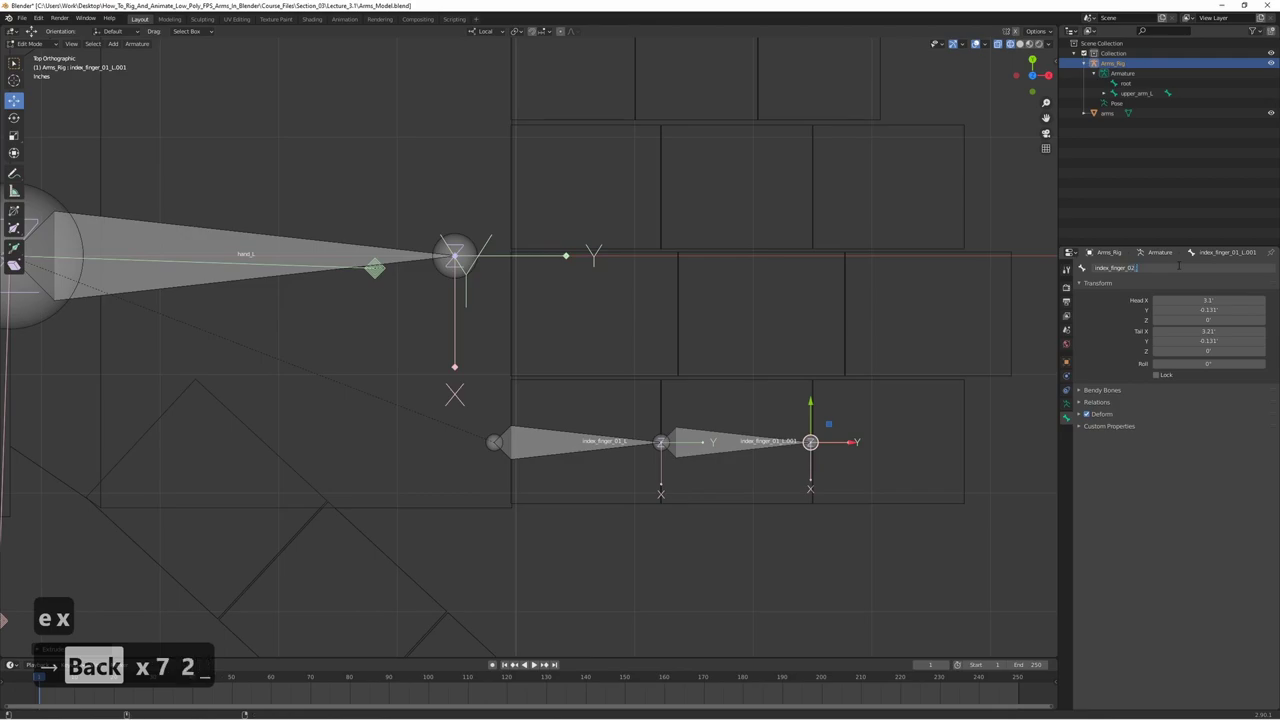
pyautogui.write('l')
pyautogui.press('Return')
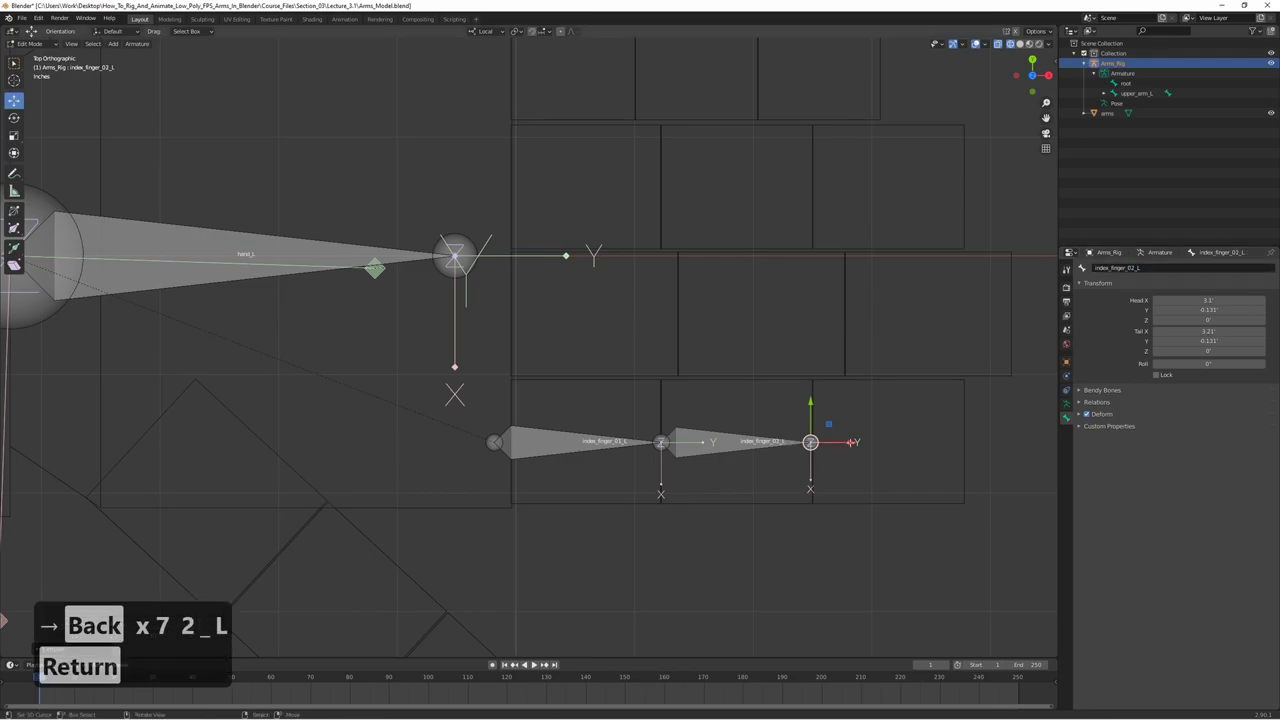
# - Extrude a third bone, rename it index_finger_03_L, then switch to editing the arms mesh
pyautogui.press('e')
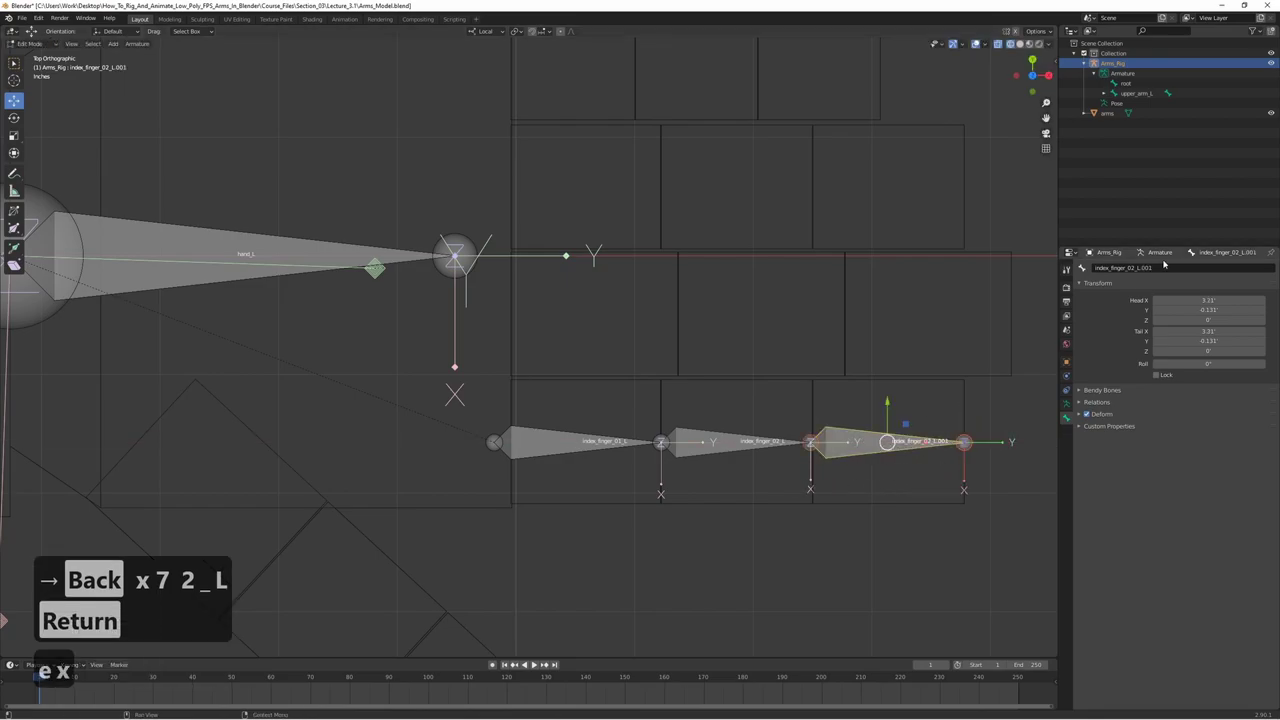
pyautogui.press('Right')
pyautogui.press('BackSpace')
pyautogui.press('BackSpace')
pyautogui.press('BackSpace')
pyautogui.press('BackSpace')
pyautogui.press('Left')
pyautogui.press('Left')
pyautogui.press('BackSpace')
pyautogui.press('3')
pyautogui.press('Return')
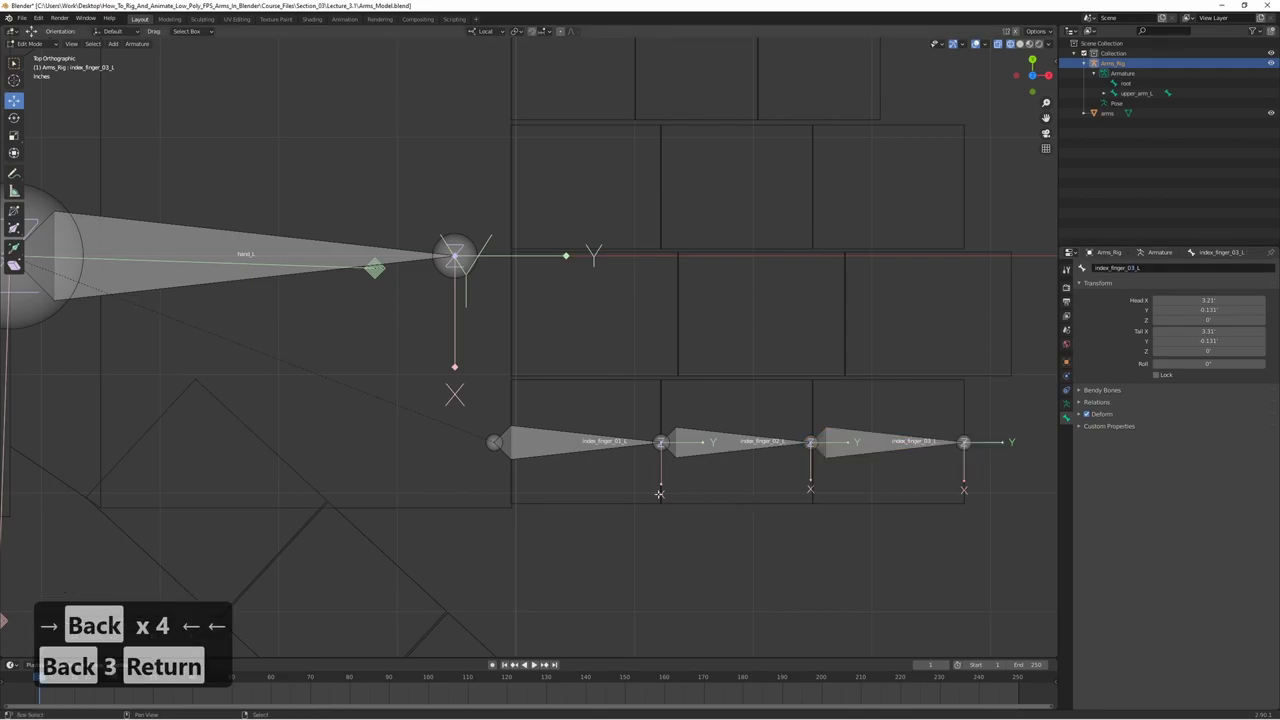
pyautogui.write('→ Back x4 ← ← Back 3 Return')
pyautogui.press('Tab')
pyautogui.press('Tab')
# - Snap the 3D cursor to the selected knuckle face at the index finger base
pyautogui.write('→ Back x4 ← ← Back 3 Return')
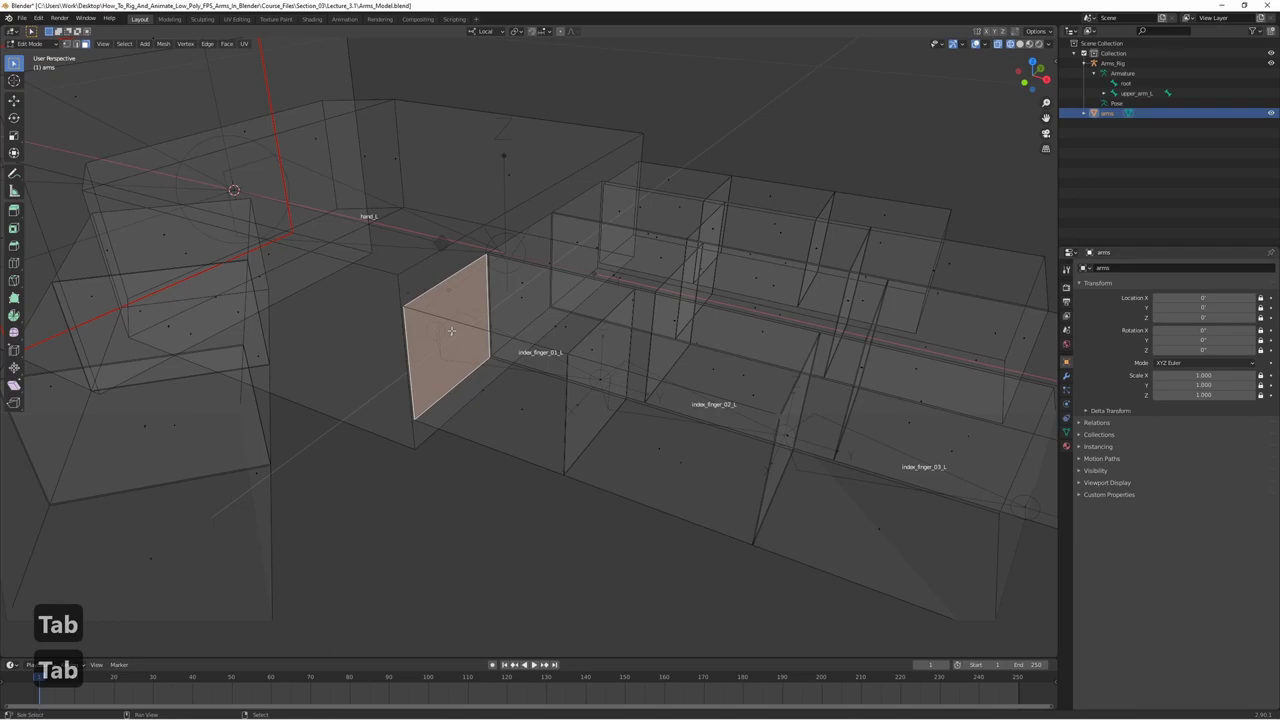
pyautogui.press('s')
pyautogui.press('Tab')
pyautogui.press('Tab')
pyautogui.press('s')
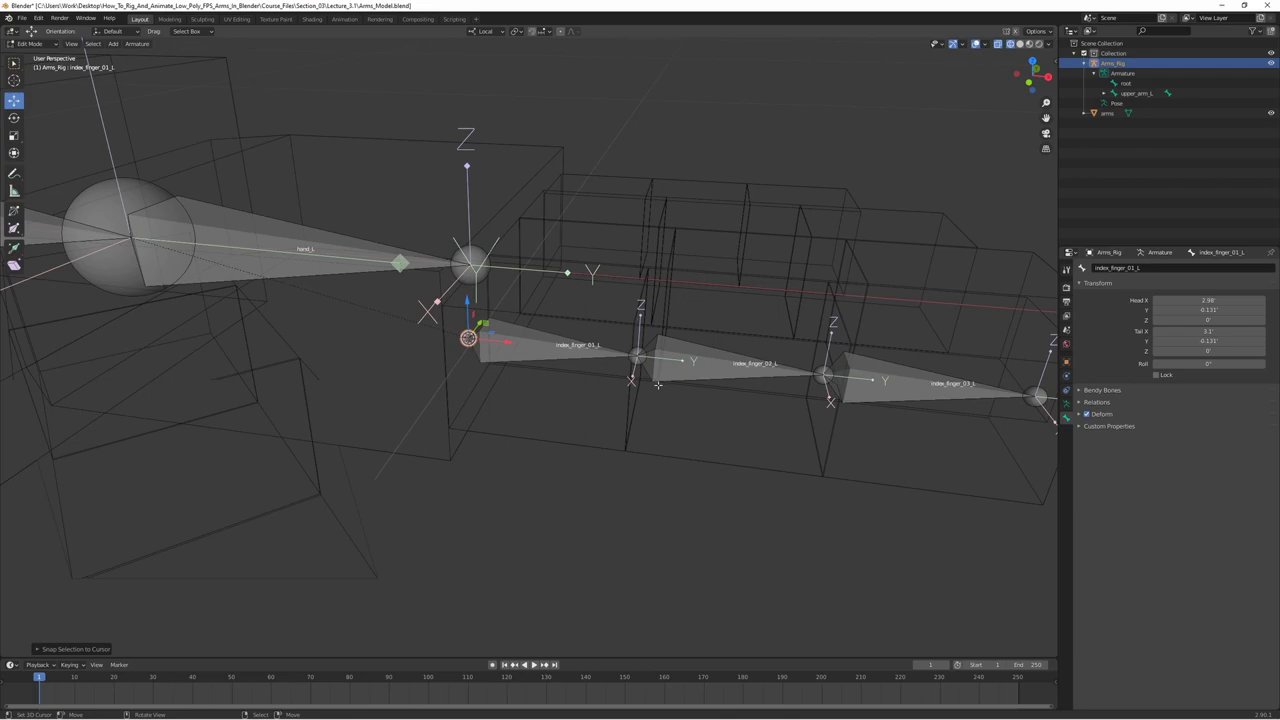
pyautogui.press('Tab')
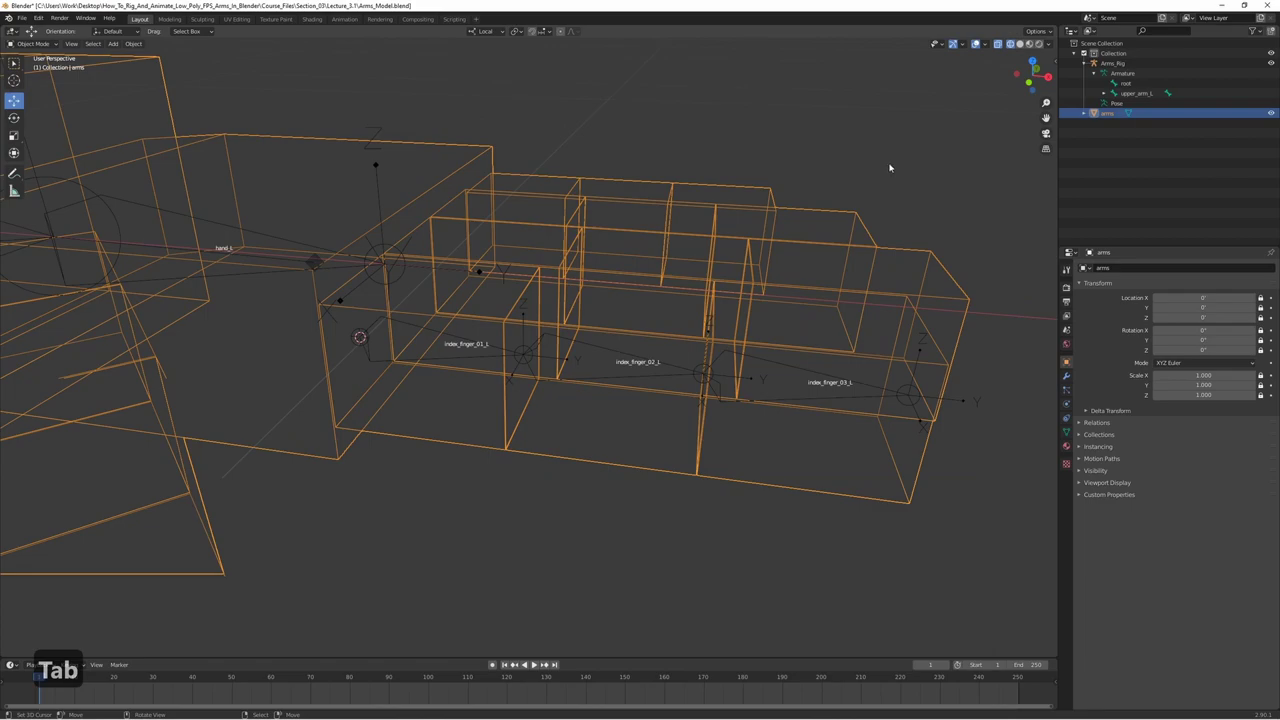
# - Set the viewport Clip Start to 0.01 in the N sidebar View settings and return to mesh editing
pyautogui.press('n')
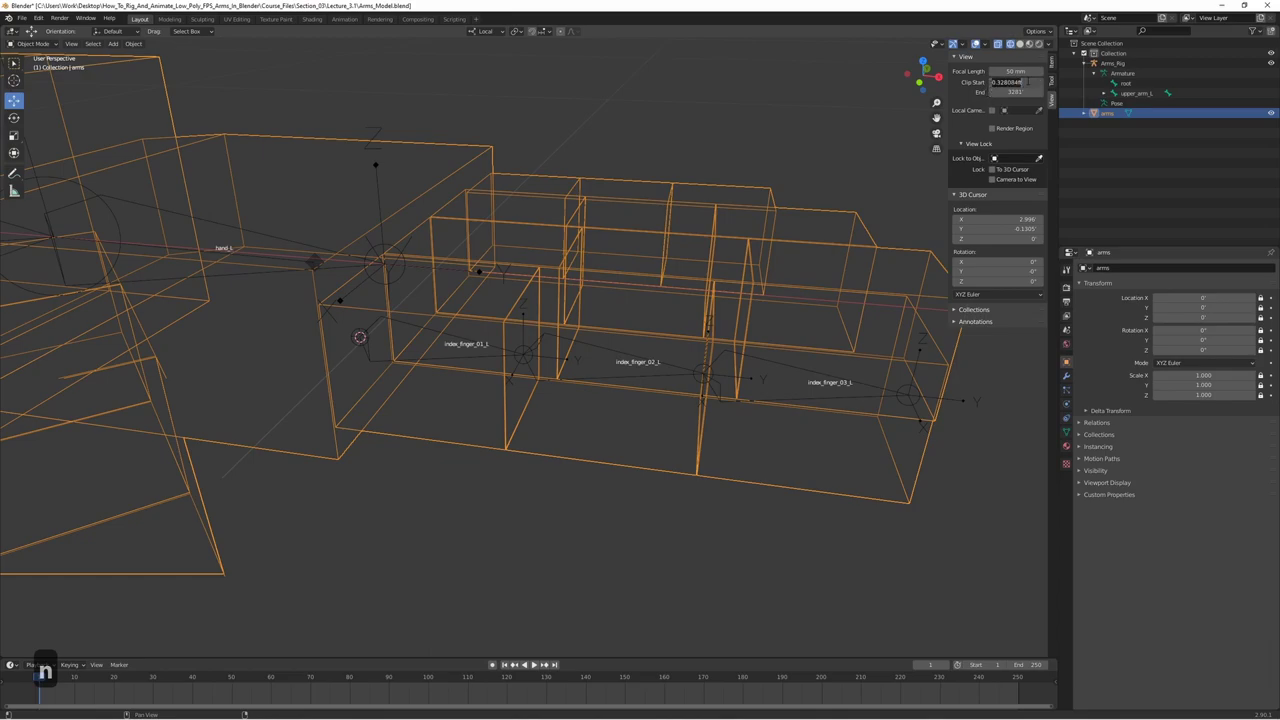
pyautogui.click(982, 43)
pyautogui.write('01')
pyautogui.press('Return')
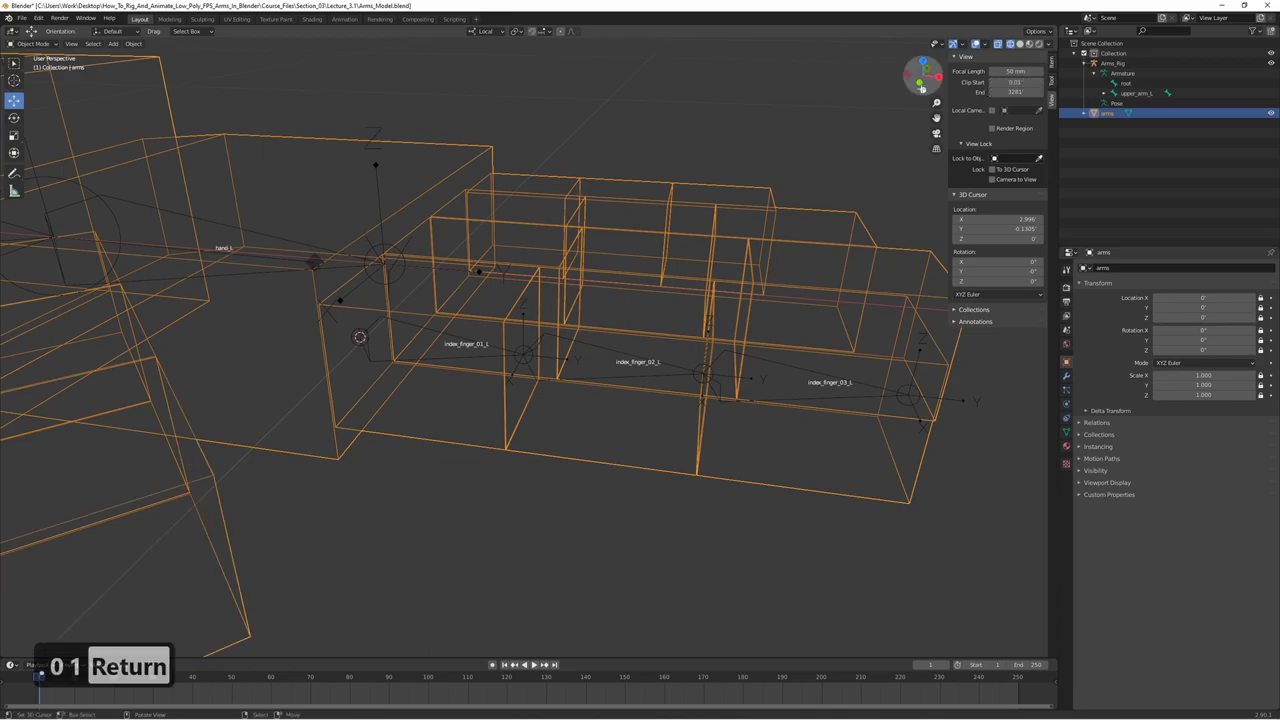
pyautogui.press('n')
pyautogui.press('z')
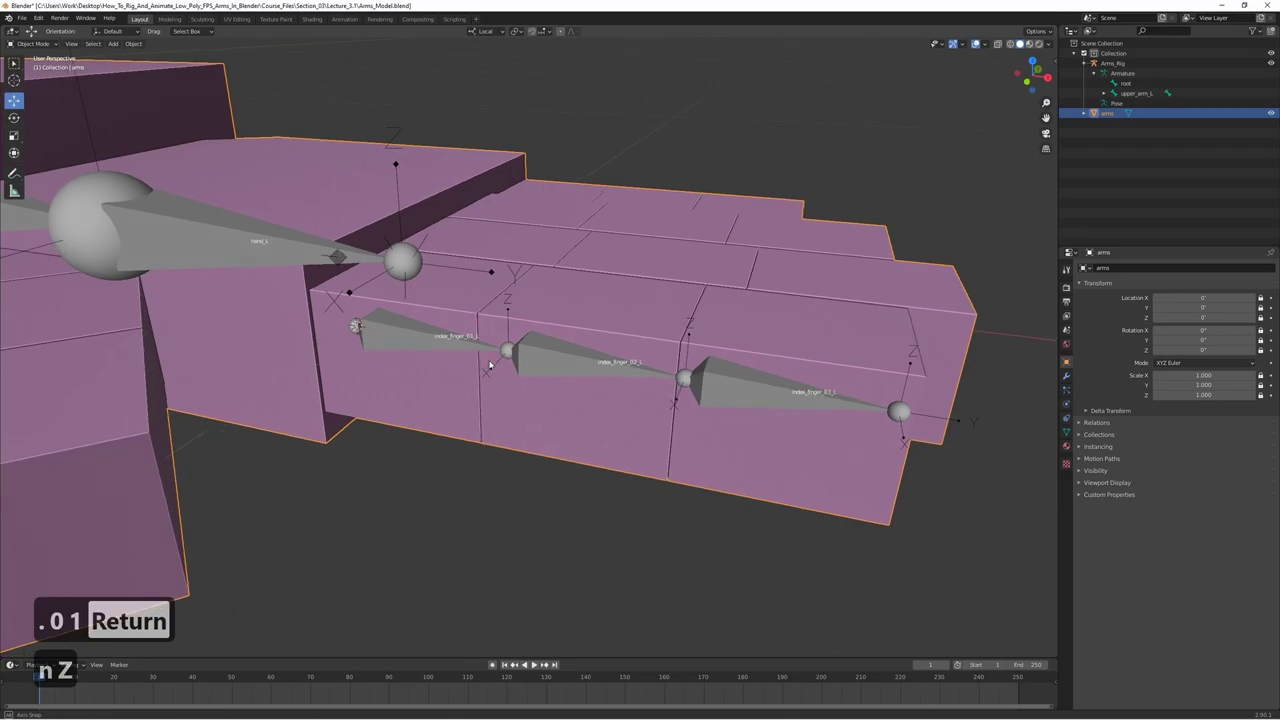
pyautogui.press('z')
pyautogui.press('Tab')
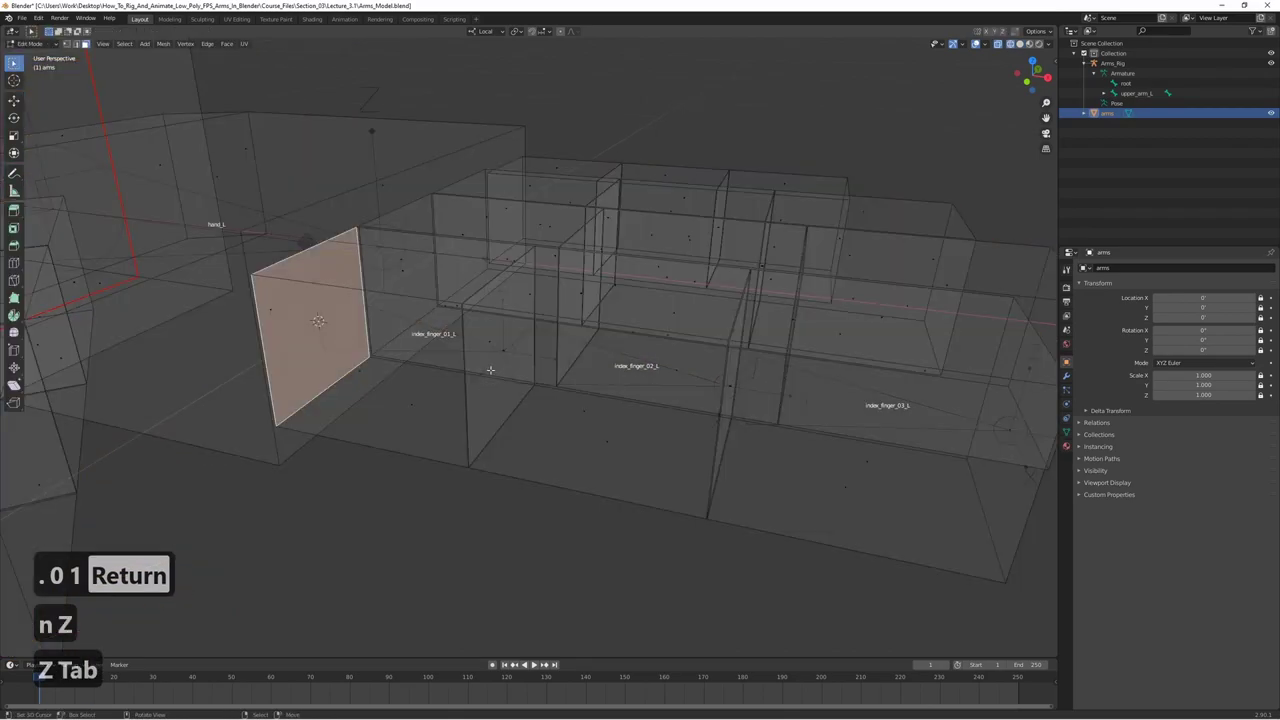
# - Place the 3D cursor on each knuckle face and snap the first index bone joints onto it
pyautogui.press('s')
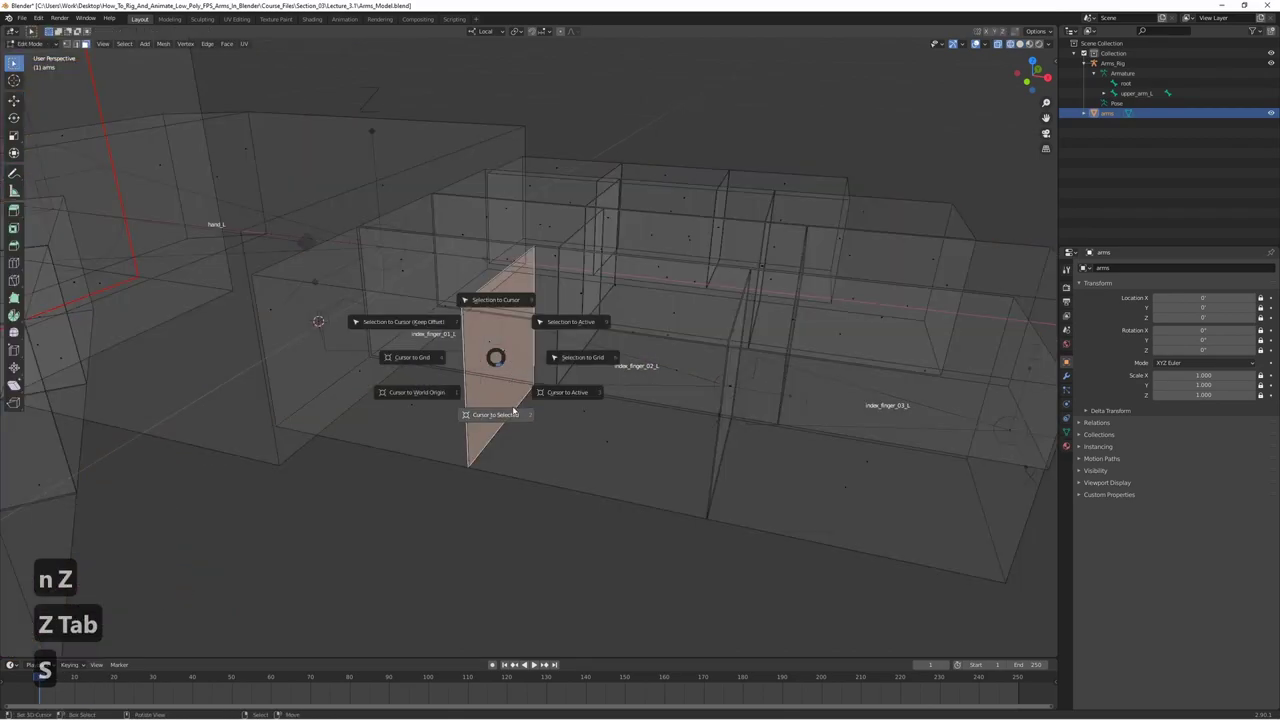
pyautogui.press('Tab')
pyautogui.press('Tab')
pyautogui.press('s')
pyautogui.press('Tab')
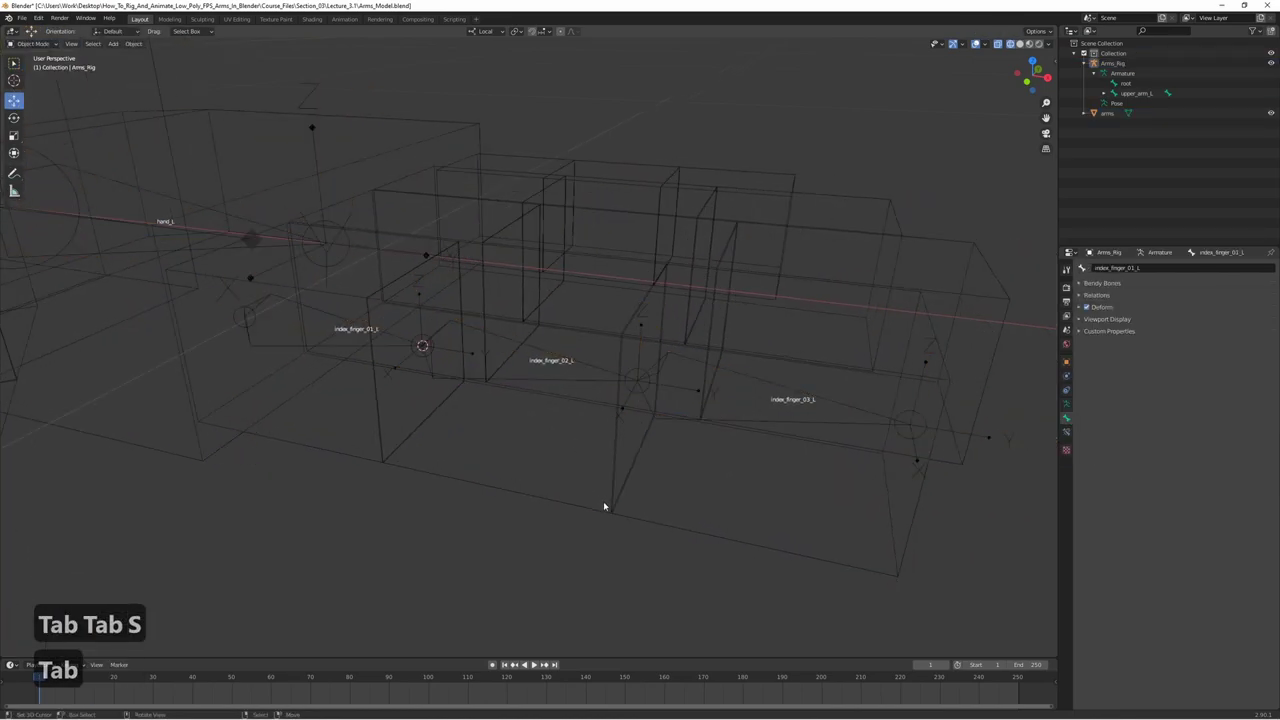
pyautogui.press('Tab')
pyautogui.press('s')
pyautogui.press('Tab')
pyautogui.press('Tab')
# - Snap the remaining index finger joints to their knuckle faces and check the chain in solid shading
pyautogui.press('s')
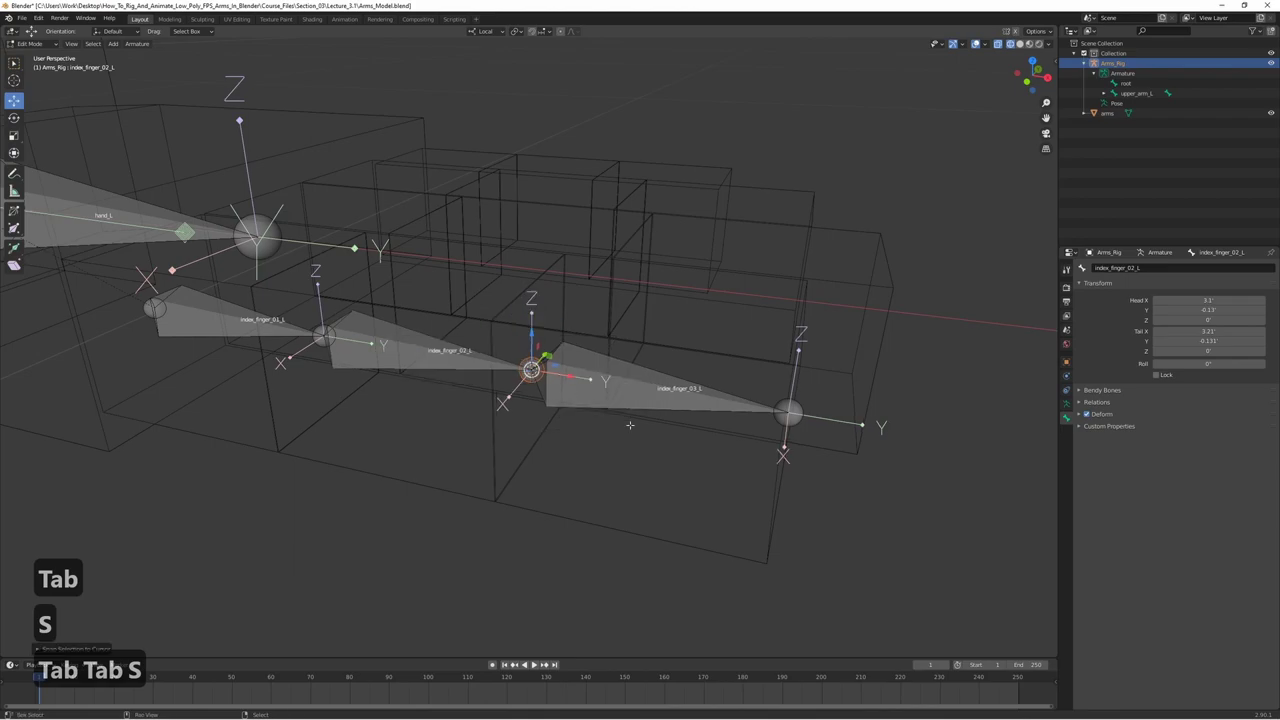
pyautogui.press('Tab')
pyautogui.press('Tab')
pyautogui.press('s')
pyautogui.press('Tab')
pyautogui.press('Tab')
pyautogui.press('s')
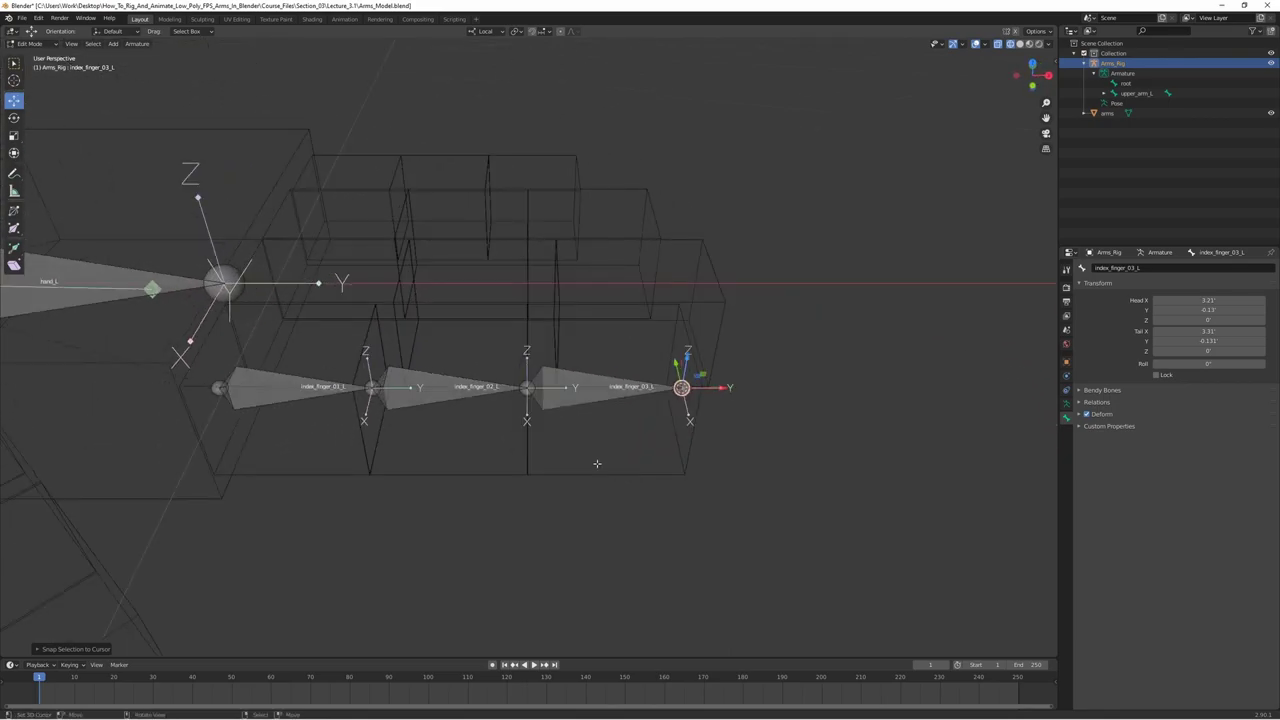
pyautogui.press('7')
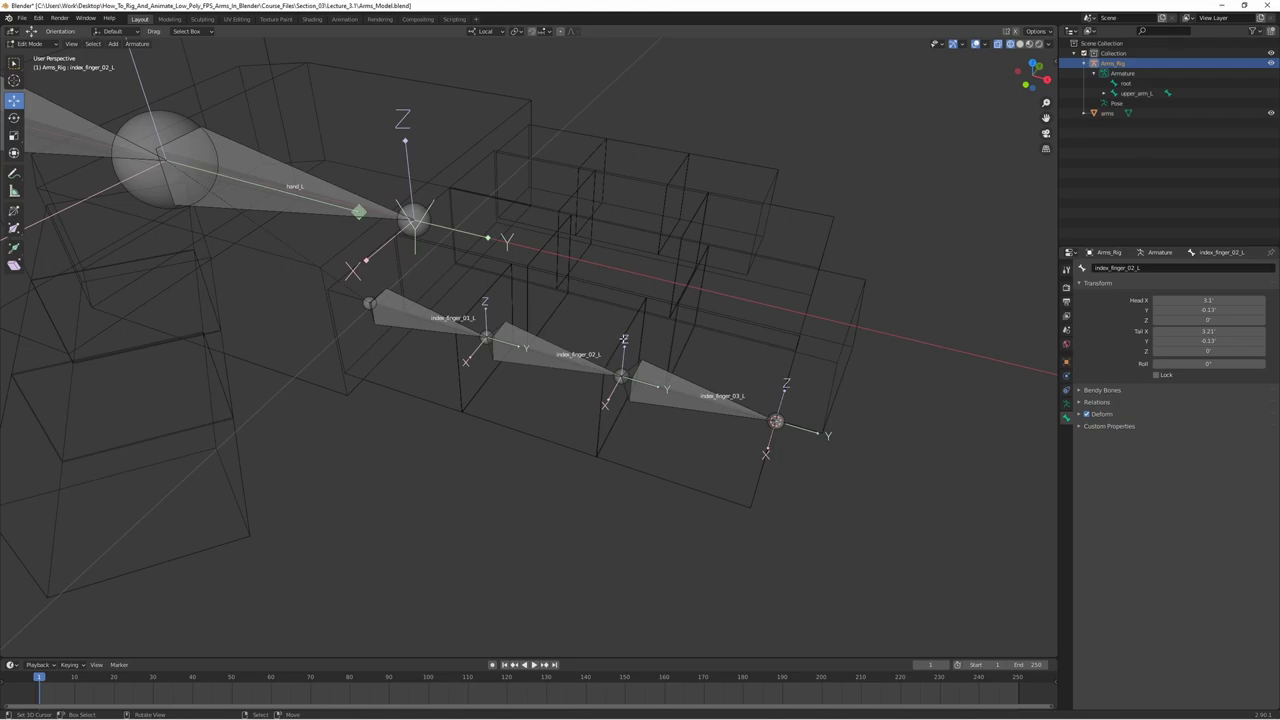
pyautogui.press('z')
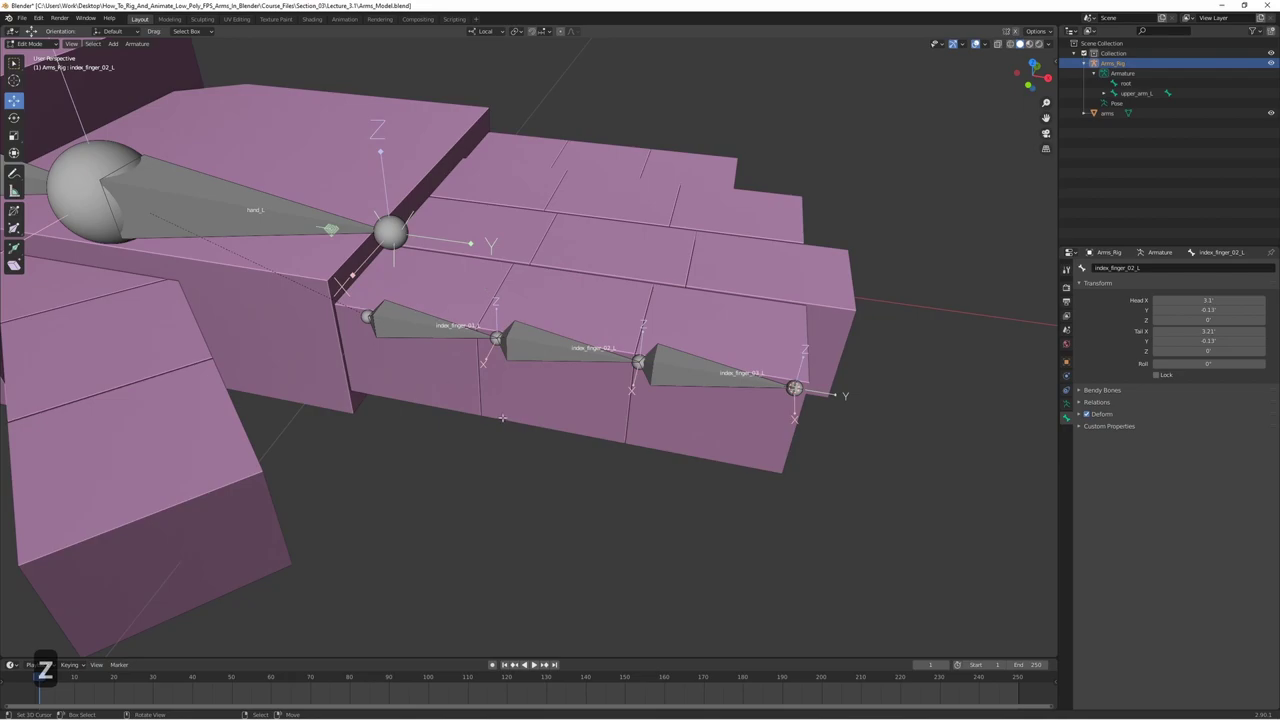
# - From top view, duplicate the index finger chain and slide it along Y onto the middle finger
pyautogui.press('7')
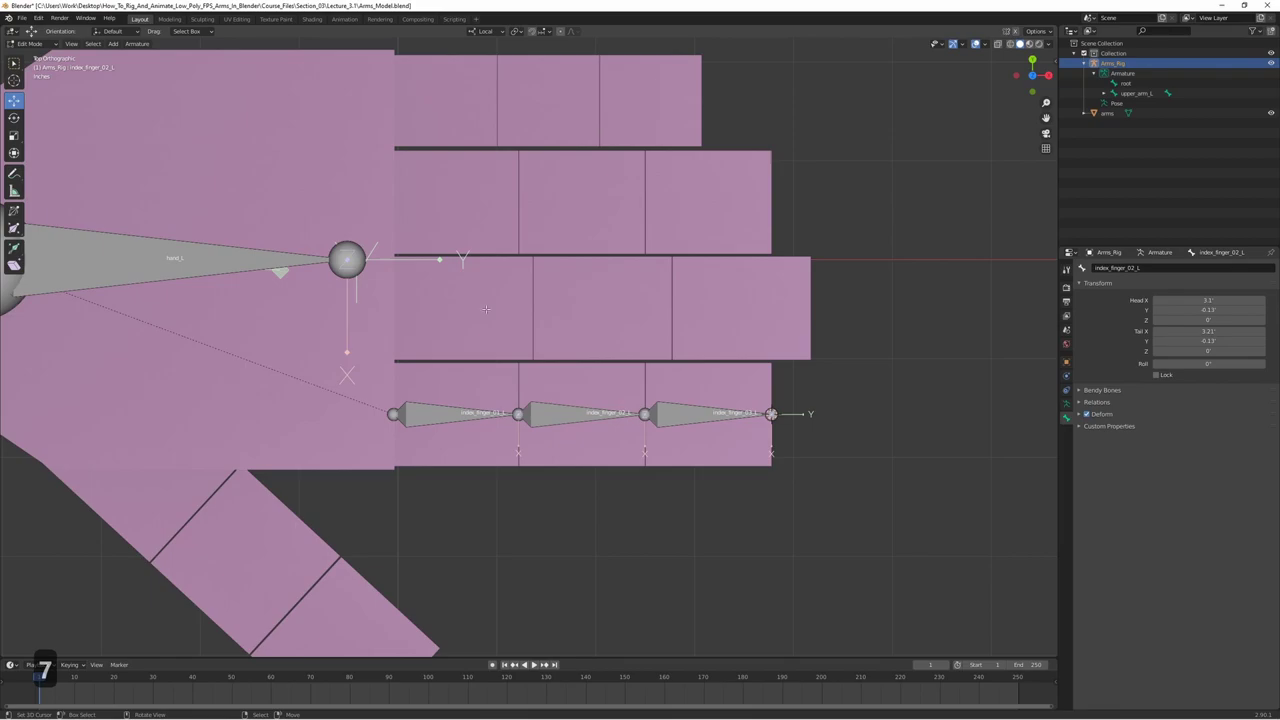
pyautogui.press('z')
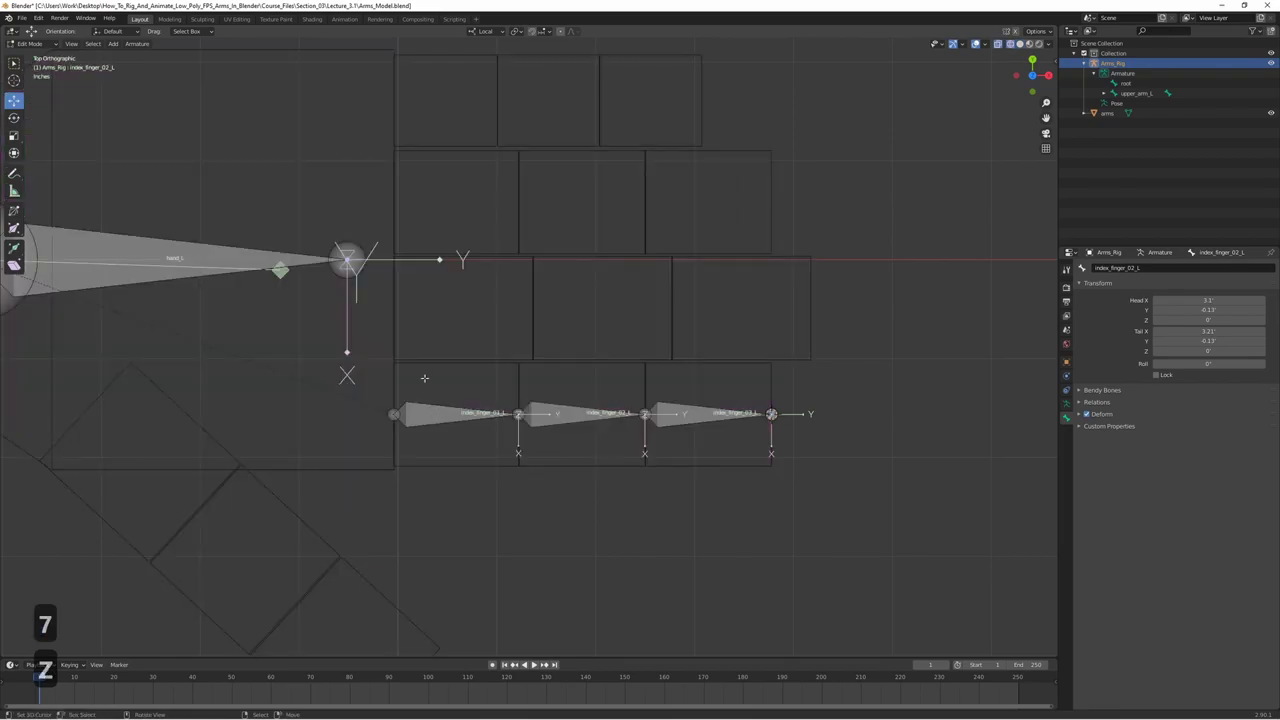
pyautogui.press('b')
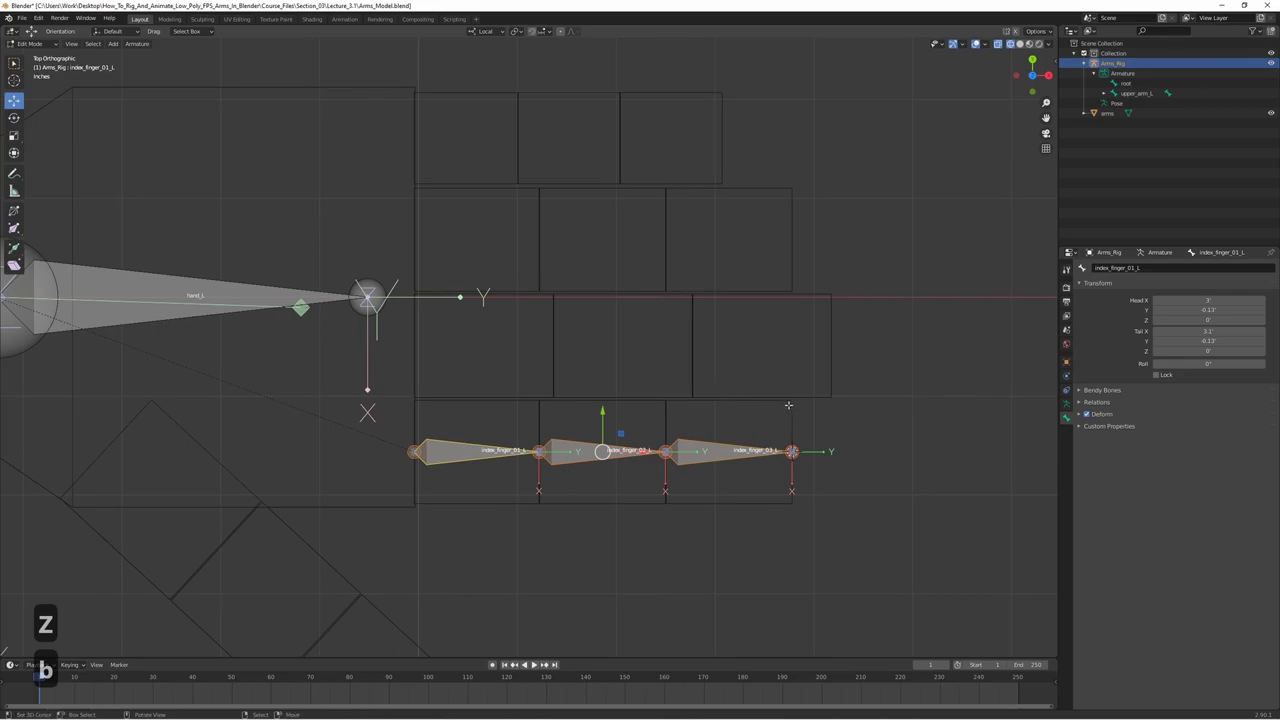
pyautogui.press('d')
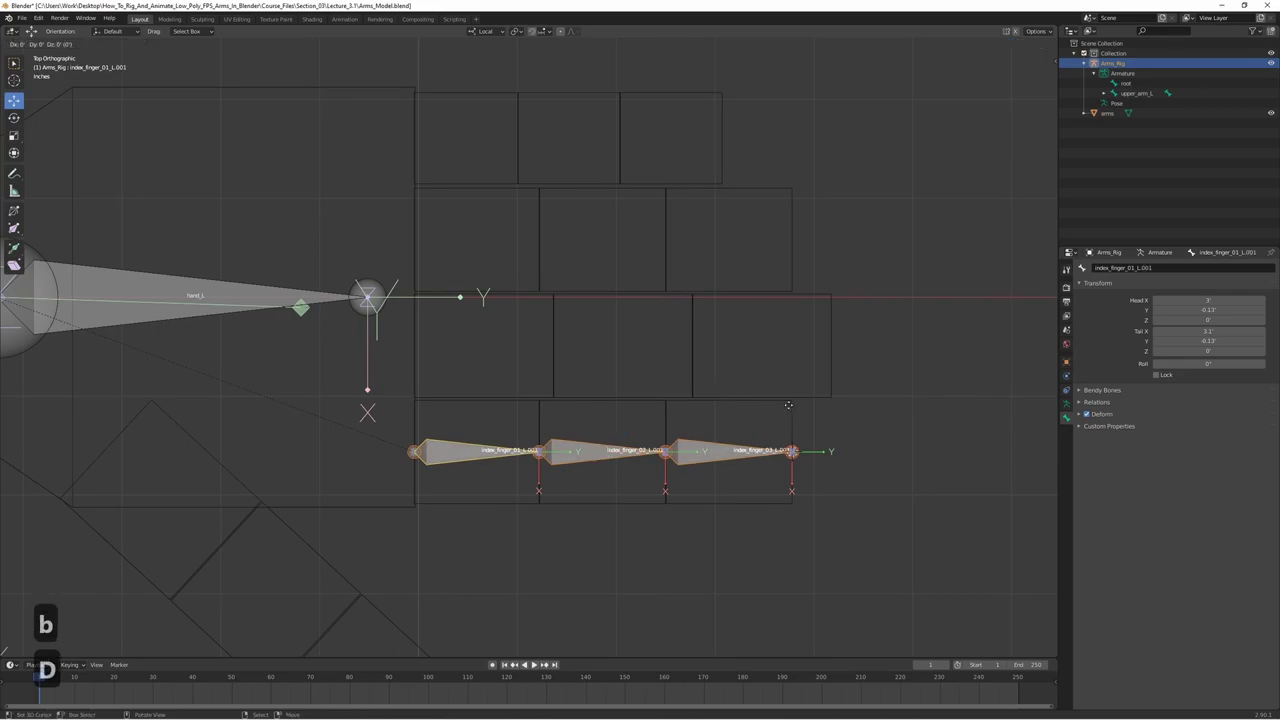
pyautogui.press('y')
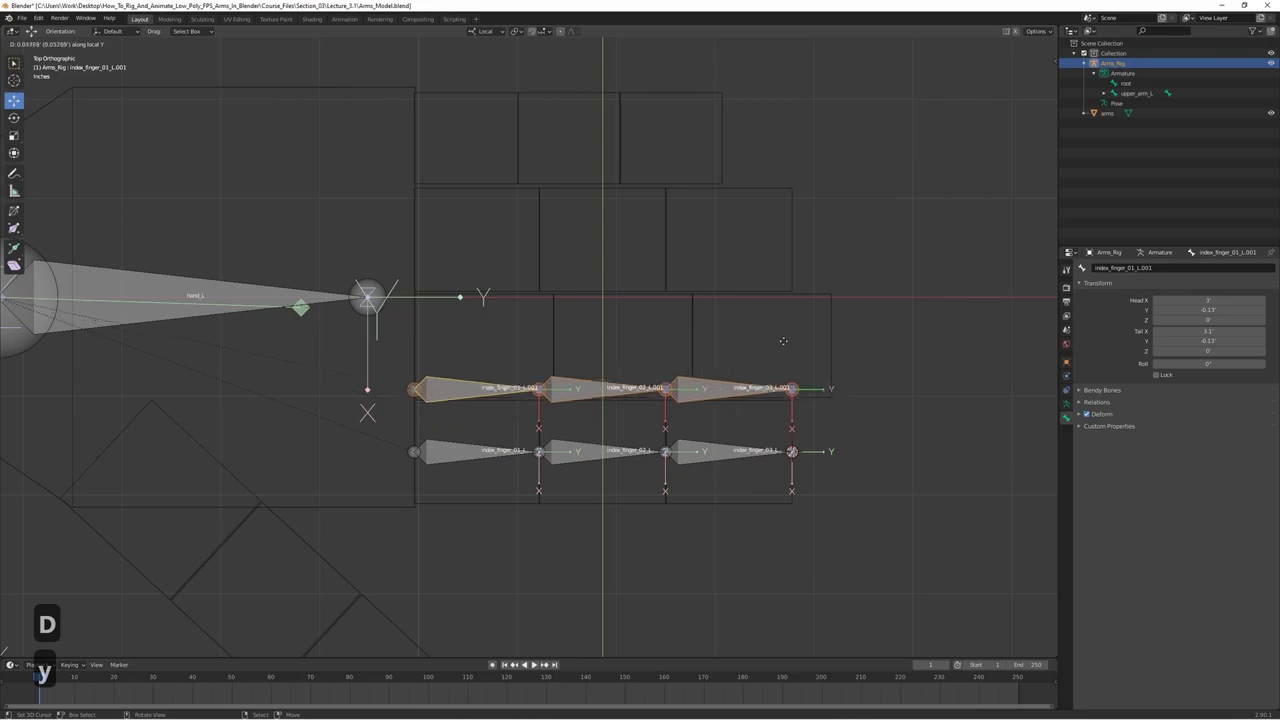
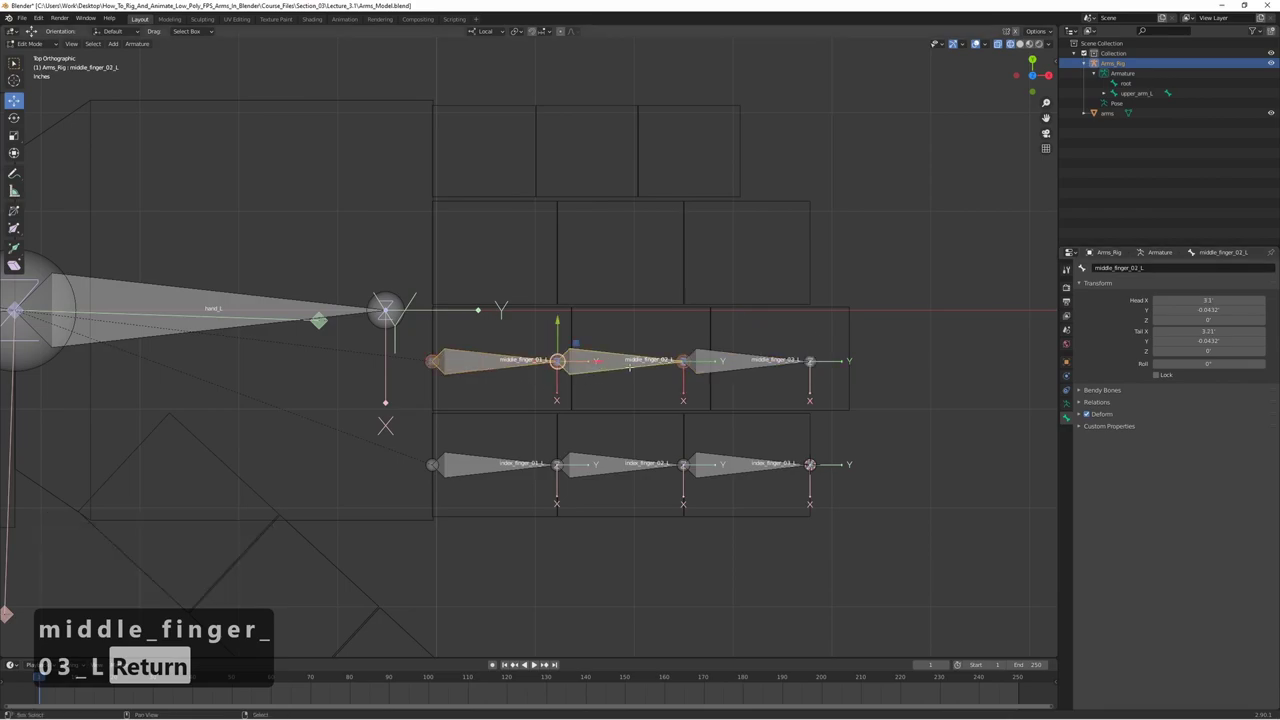
# - Rename the duplicated chain's first bone to ring_finger_01_L
pyautogui.write('y')
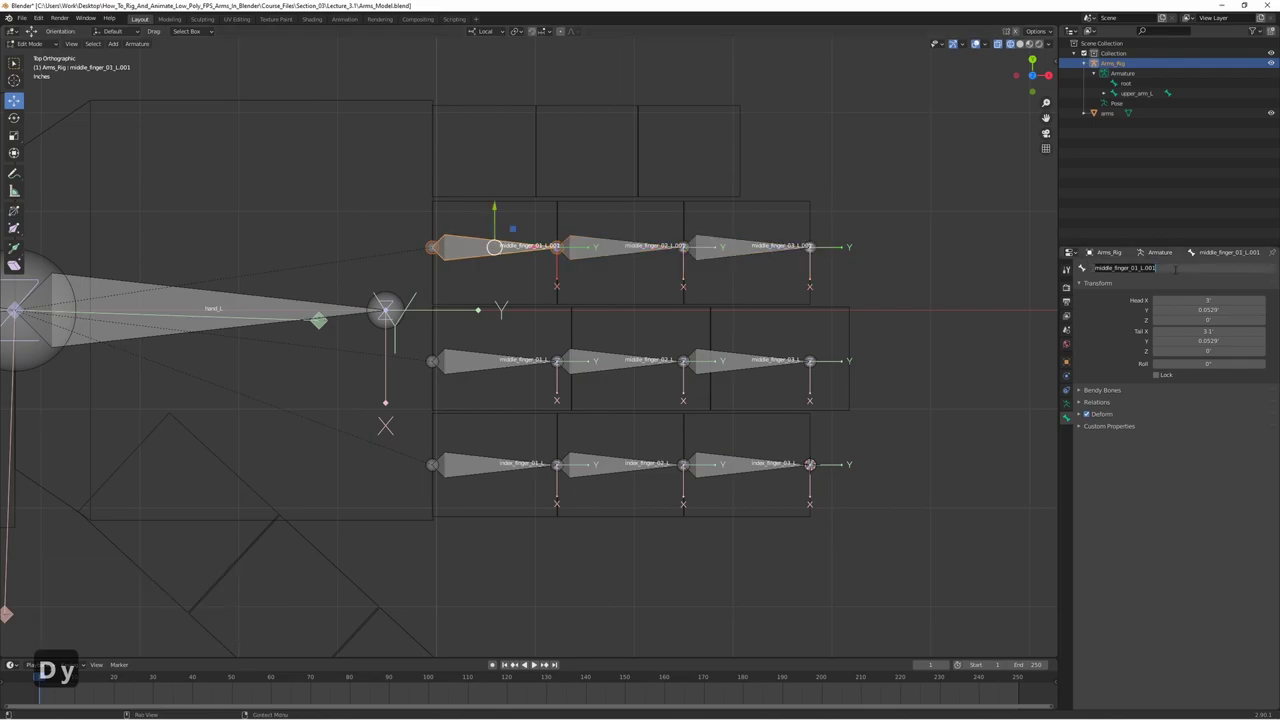
pyautogui.write('ing_finger_01_')
pyautogui.press('Return')
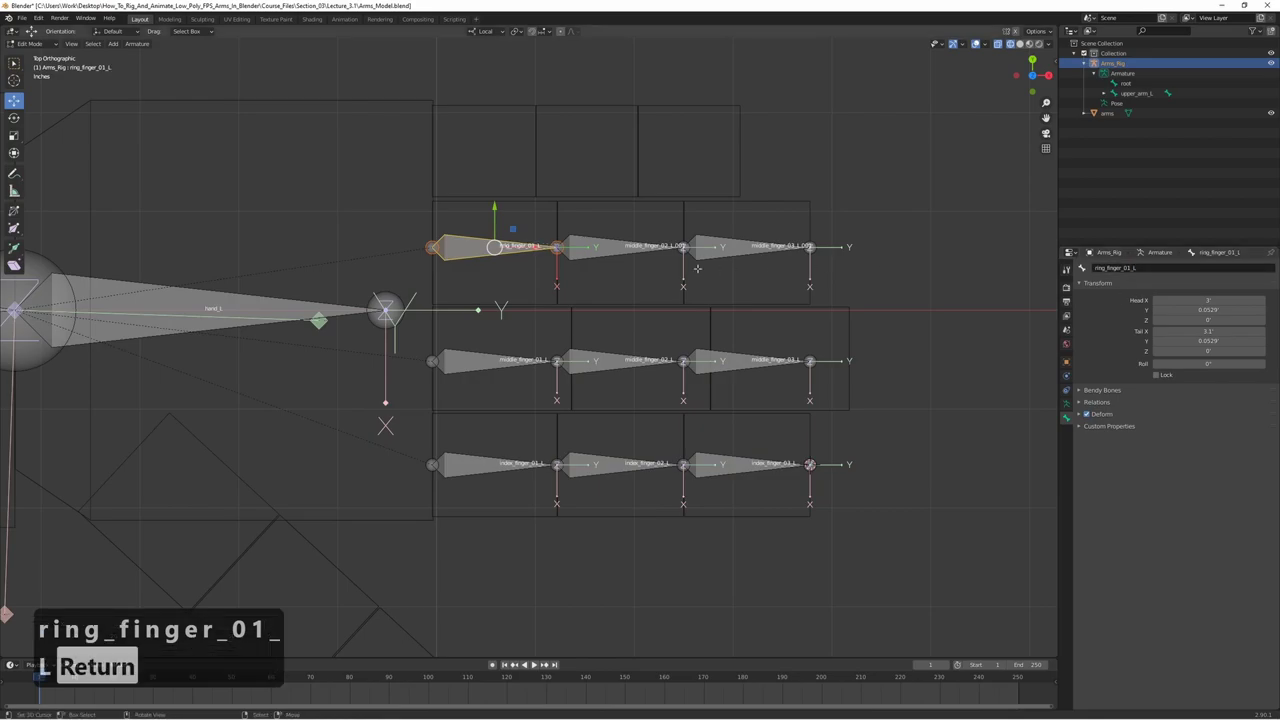
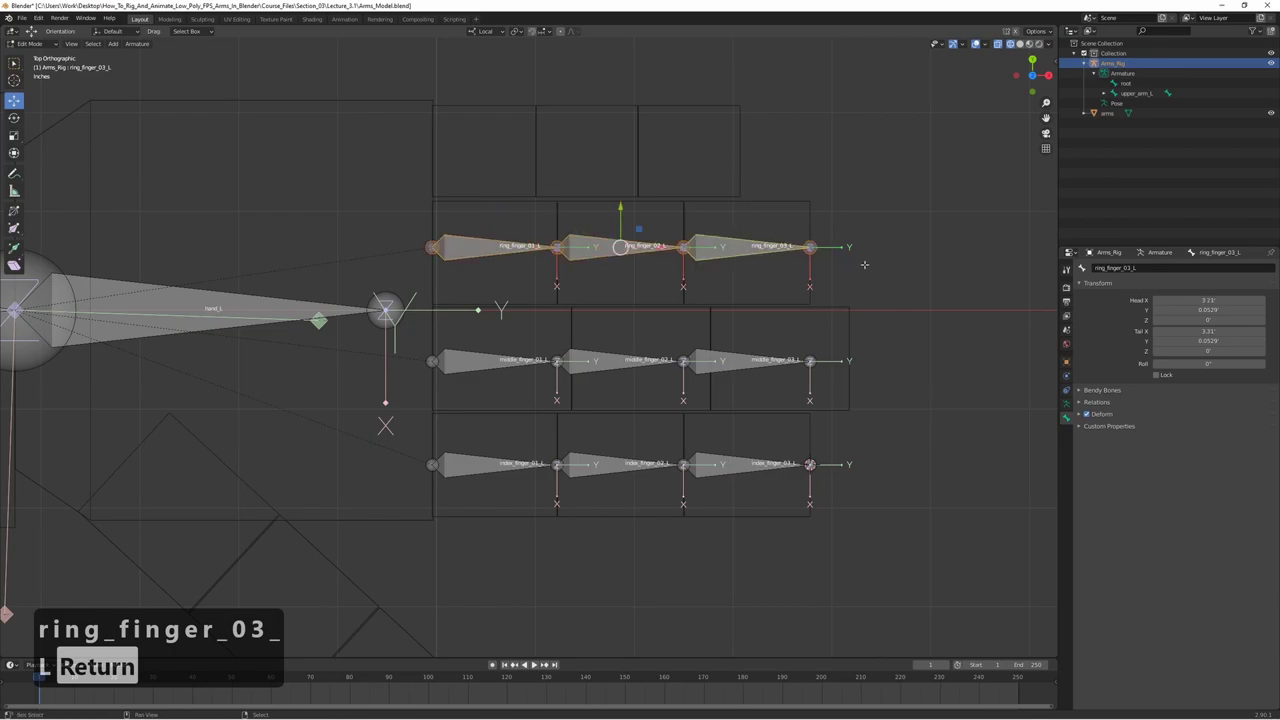
# - Duplicate the ring chain for the little finger and rename its bones little_finger_01_L to little_finger_03_L
pyautogui.press('d')
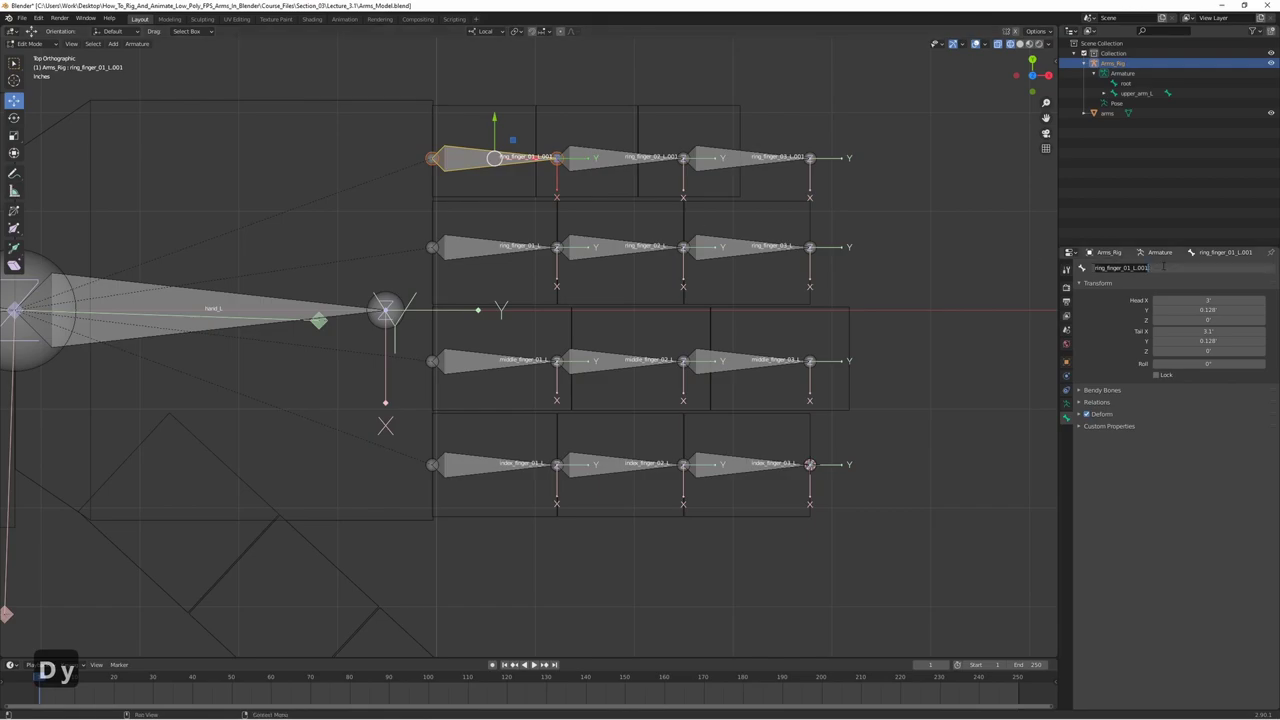
pyautogui.write('ittle_finger_01_l')
pyautogui.press('Return')
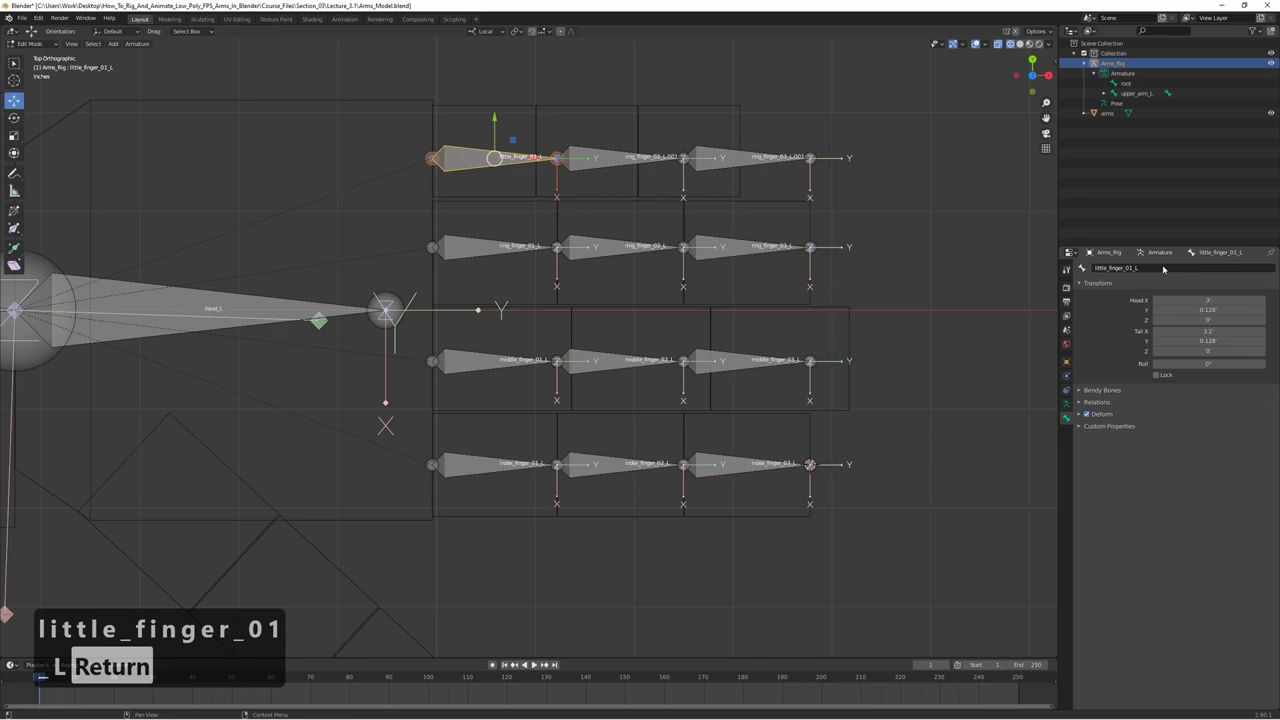
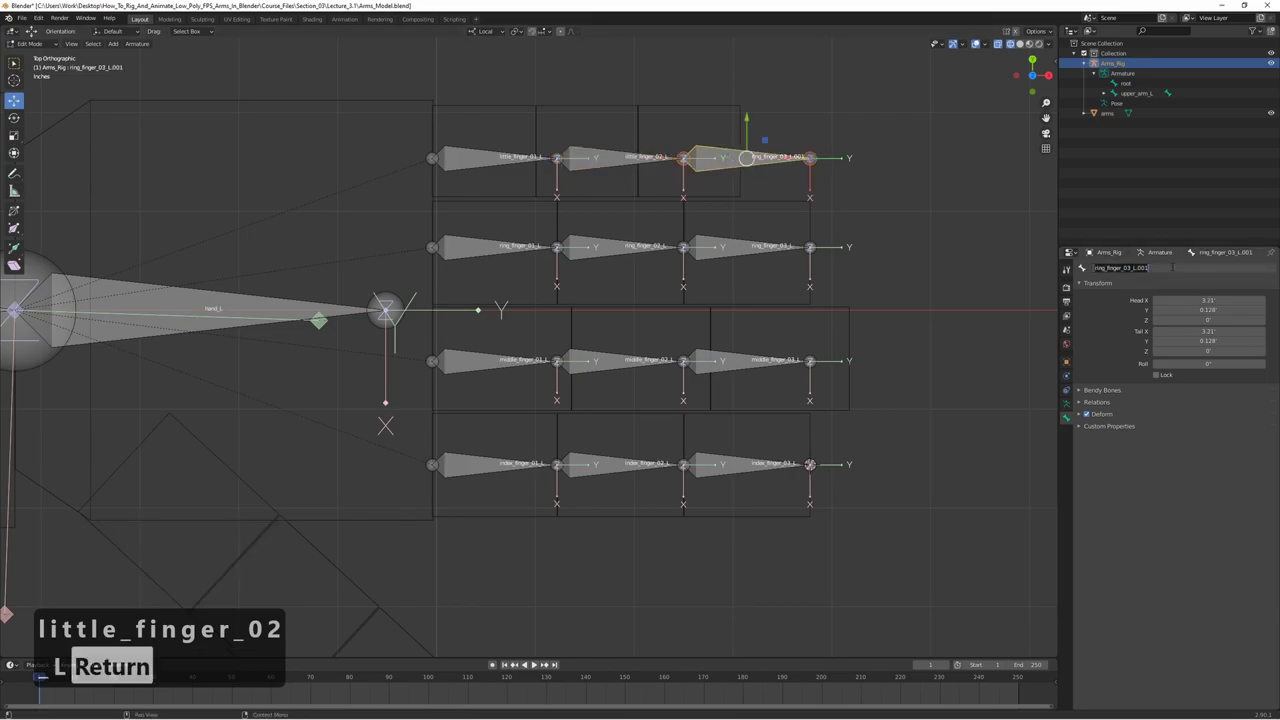
pyautogui.write('it')
pyautogui.press('ctrl+a')
pyautogui.press('BackSpace')
pyautogui.write('ittle_')
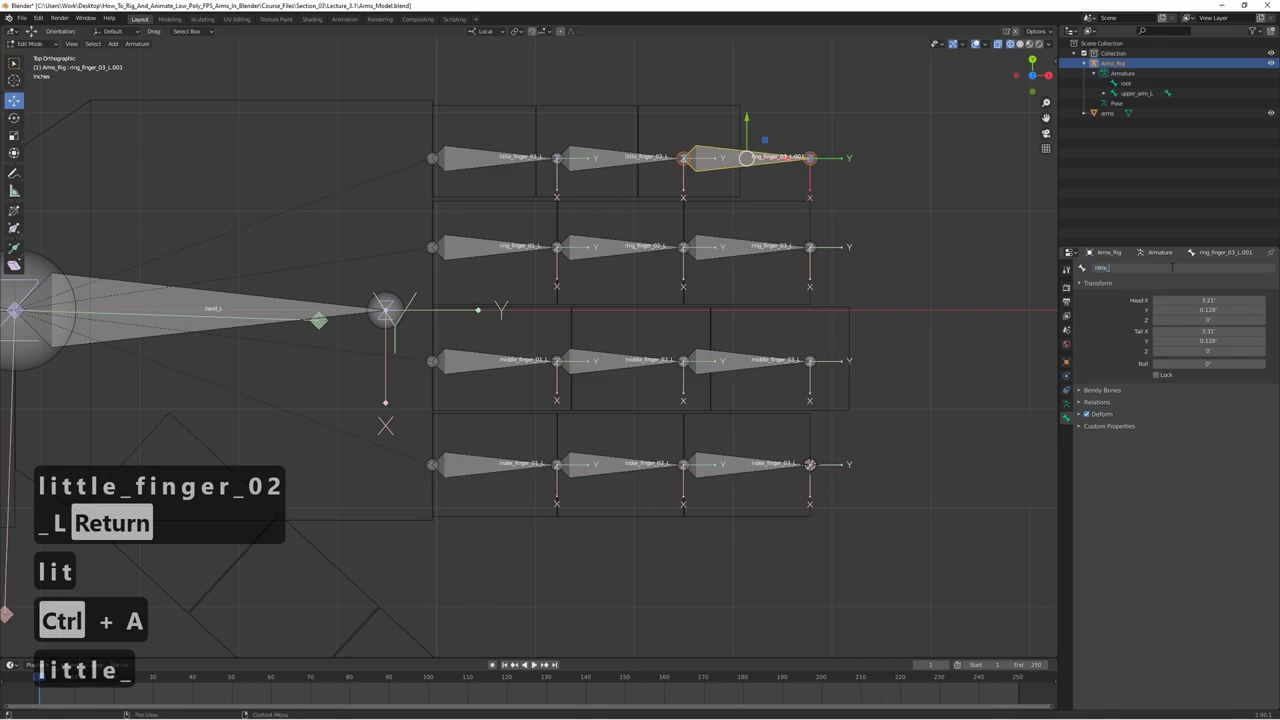
pyautogui.press('ctrl+a')
pyautogui.write('ittle_finger_03l')
pyautogui.press('Return')
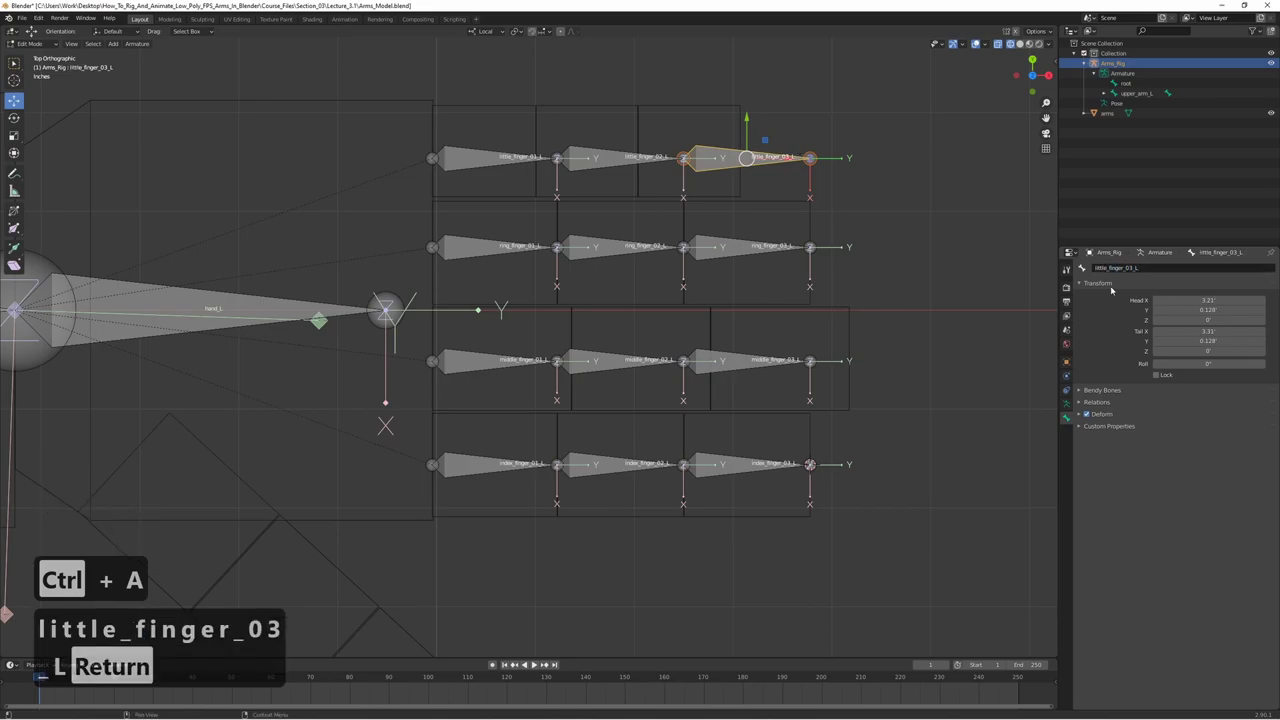
# - Duplicate the index finger chain, then rotate and move it onto the diagonal thumb blocks
pyautogui.write('l')
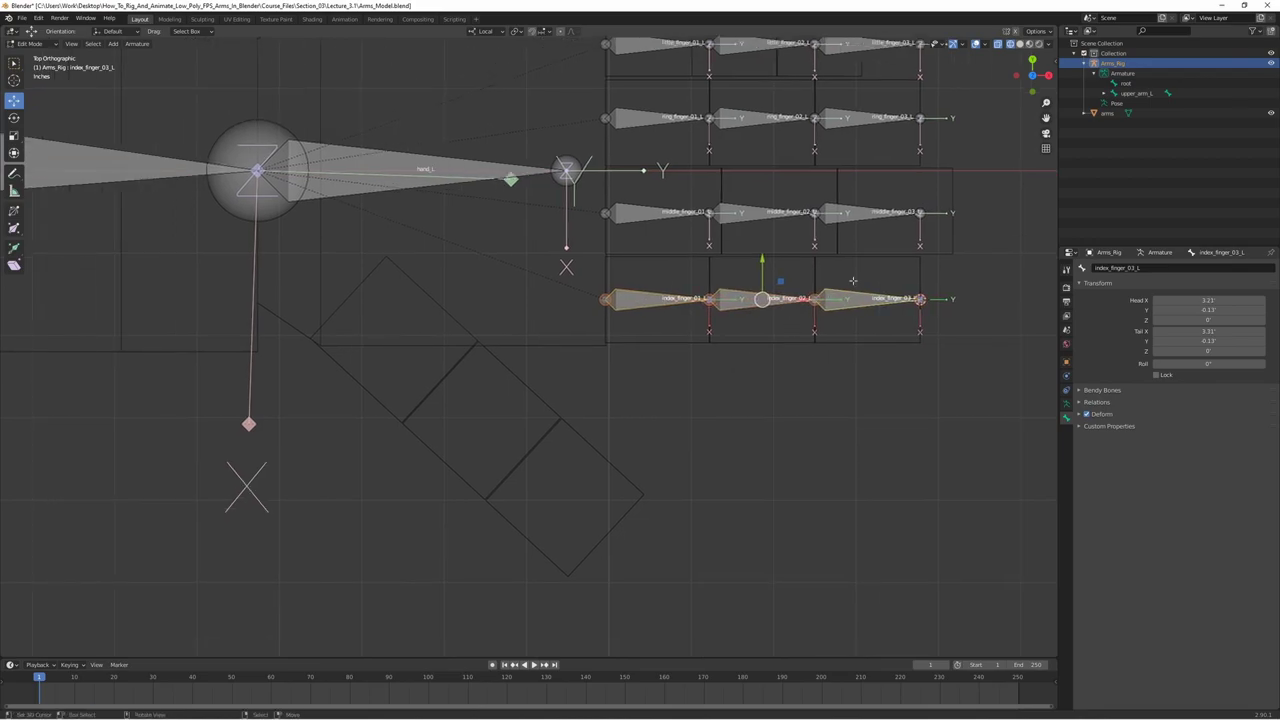
pyautogui.press('shift+d')
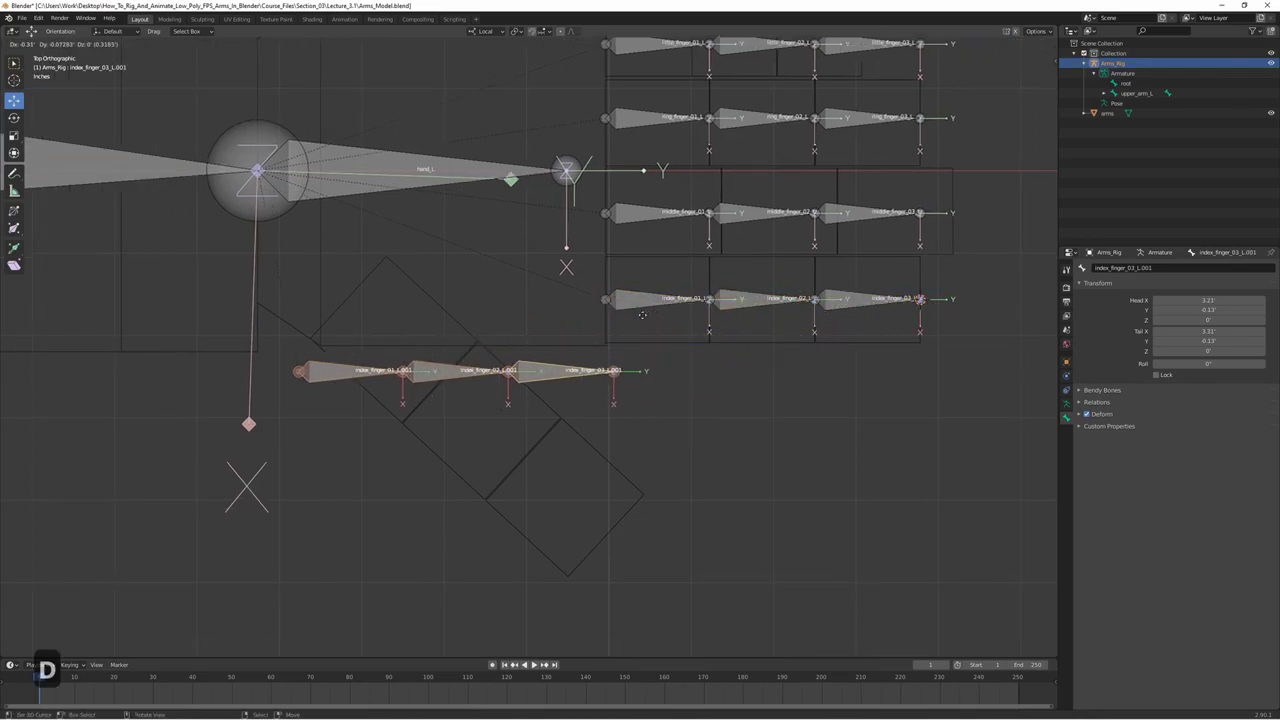
pyautogui.press('r')
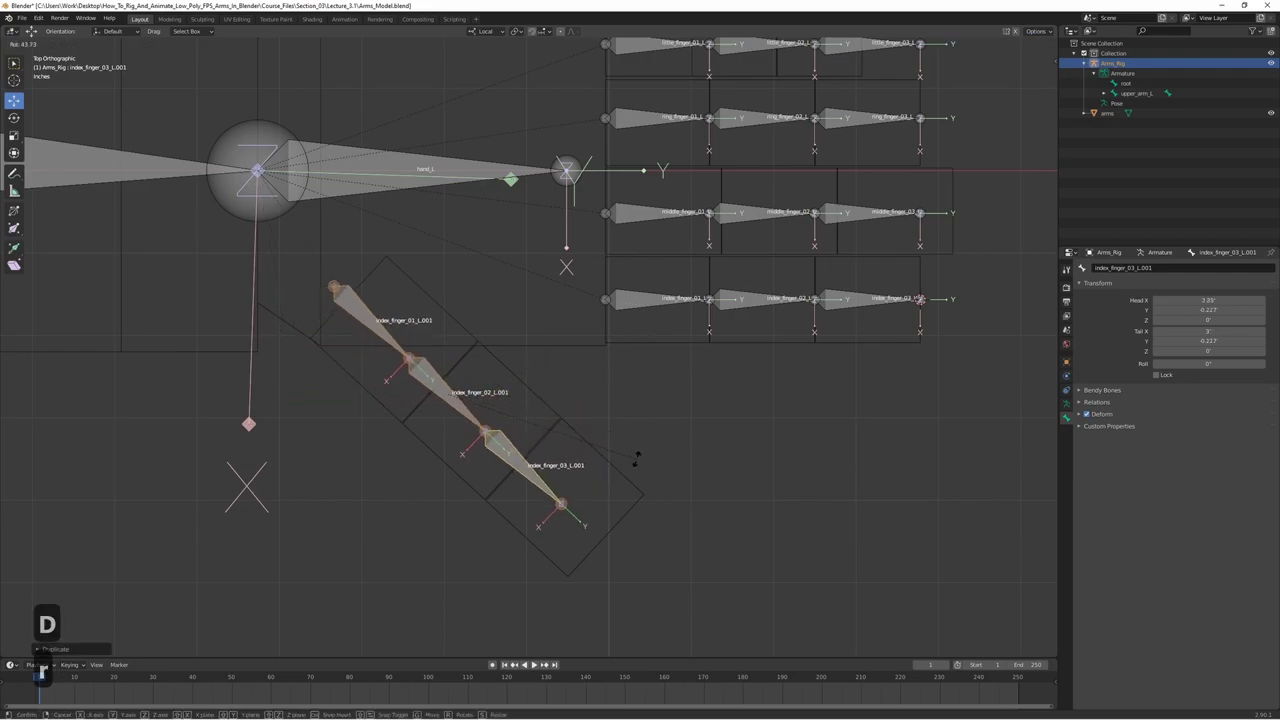
pyautogui.press('g')
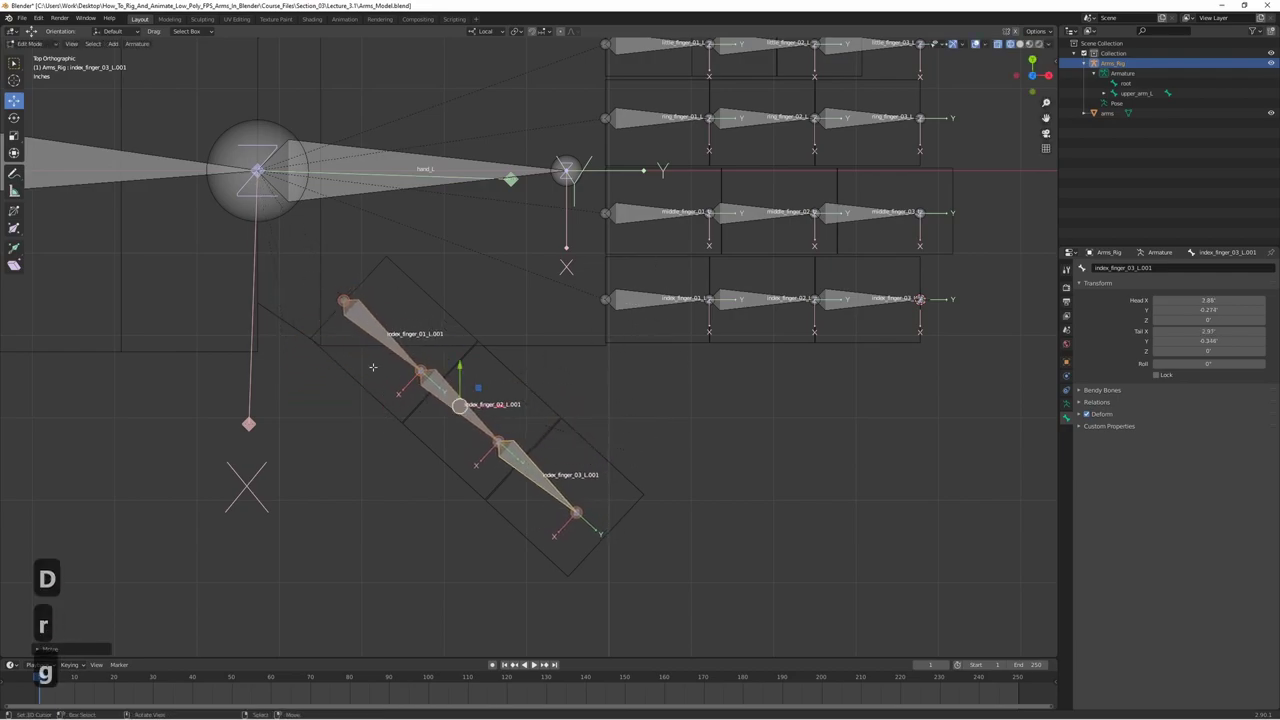
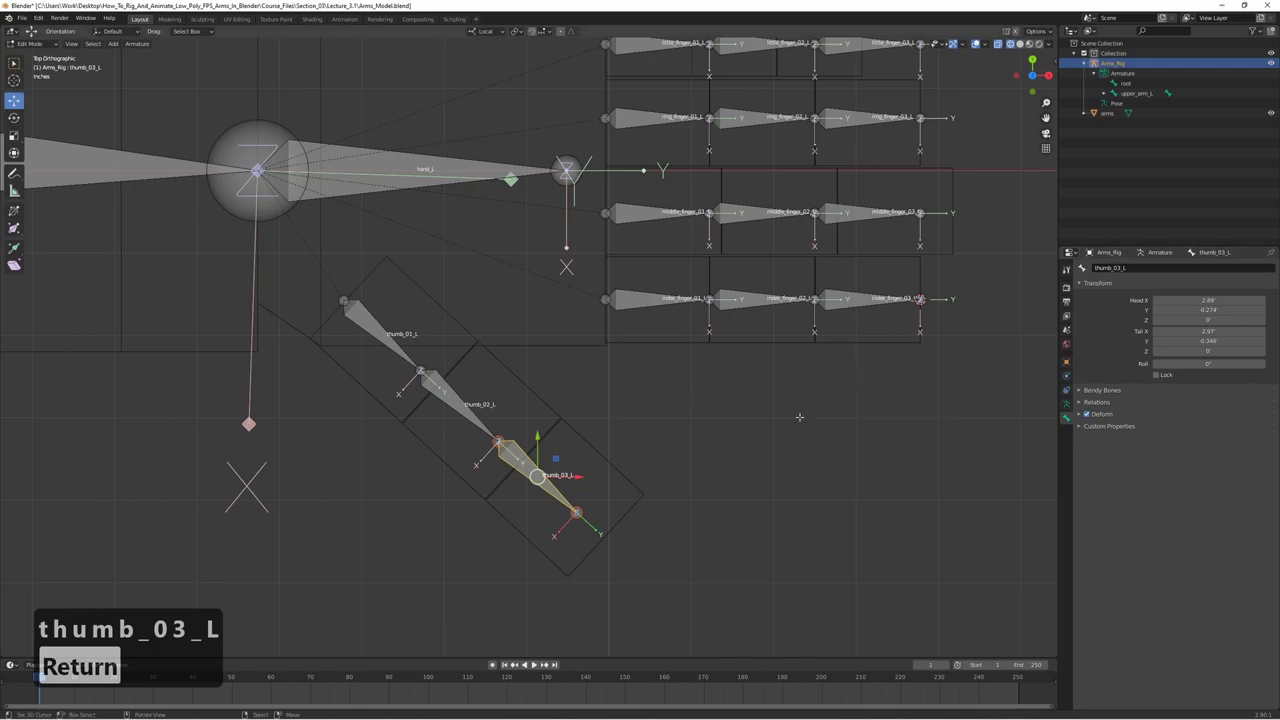
# - Snap the 3D cursor to the middle finger knuckle face and move middle_finger_01_L's head onto it
pyautogui.press('z')
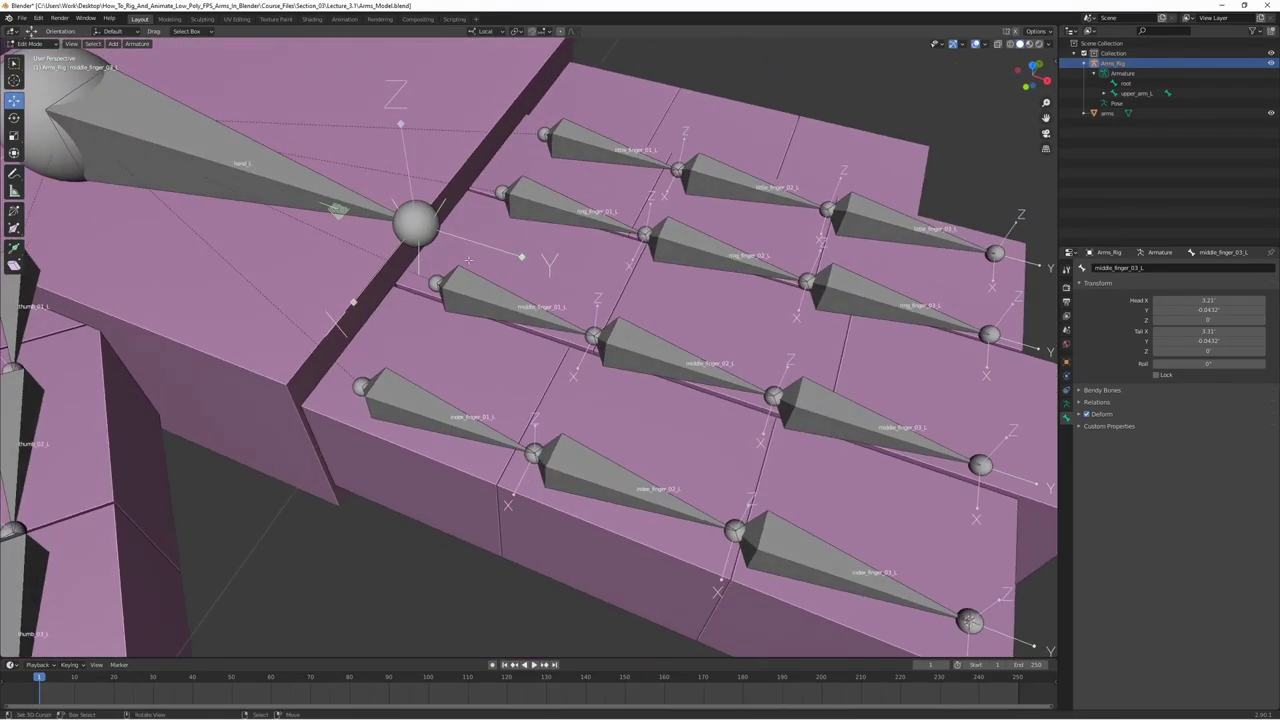
pyautogui.press('ctrl+Tab')
pyautogui.press('z')
pyautogui.press('Tab')
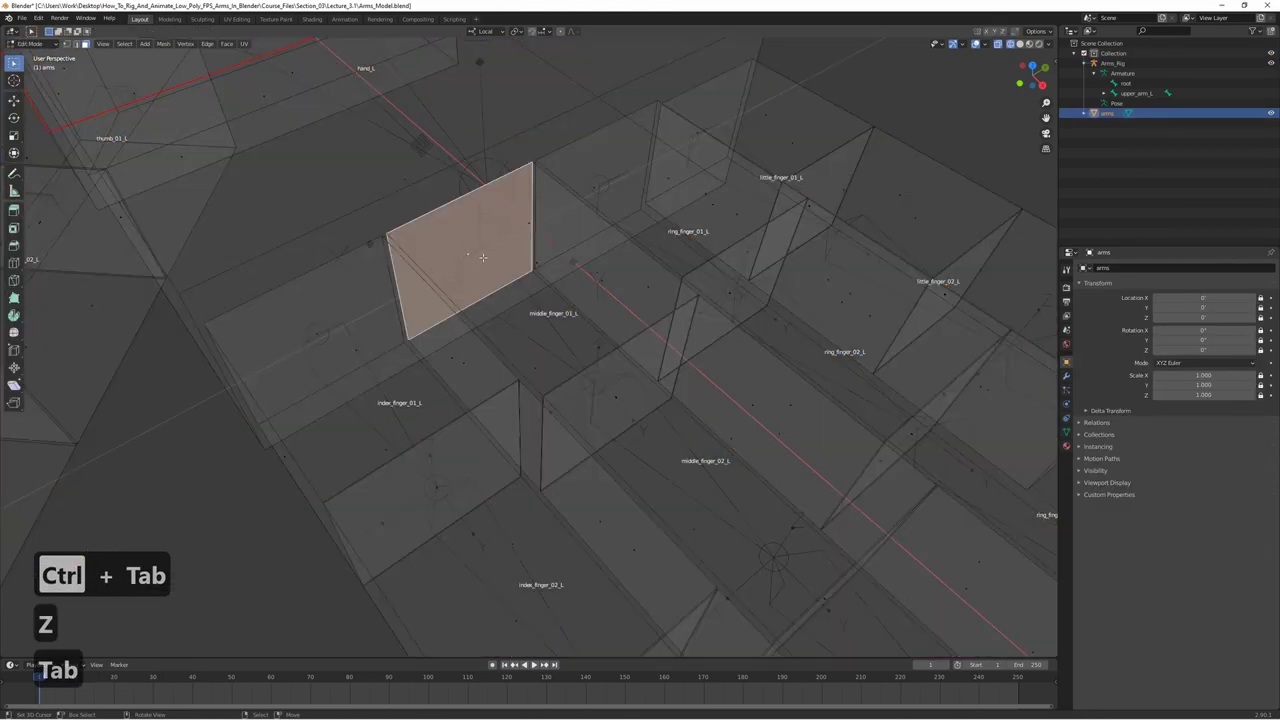
pyautogui.press('s')
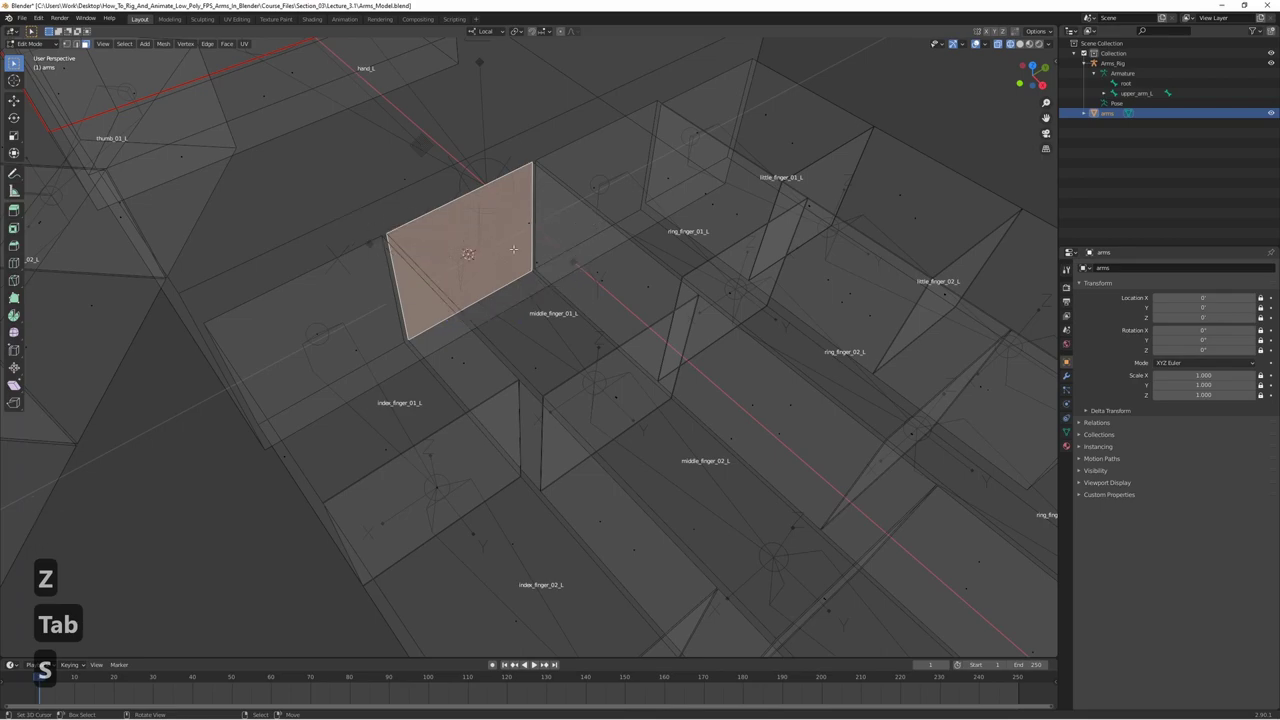
pyautogui.press('Tab')
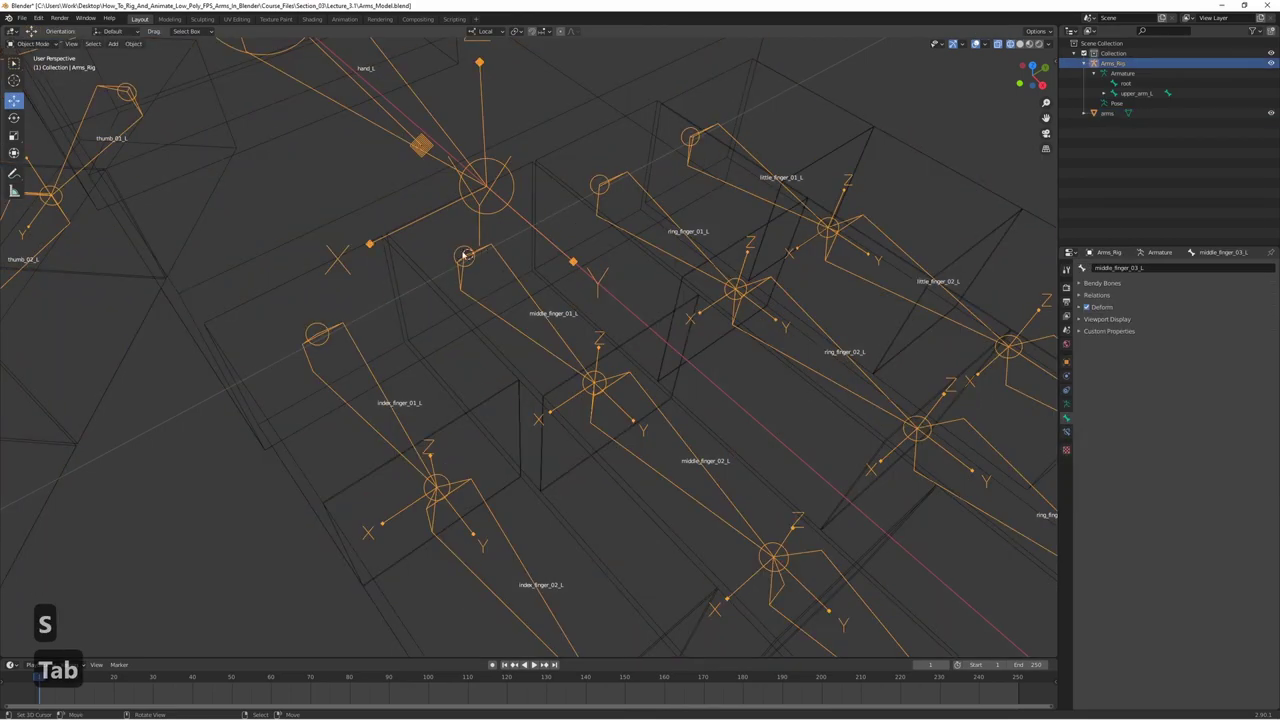
pyautogui.press('Tab')
pyautogui.press('s')
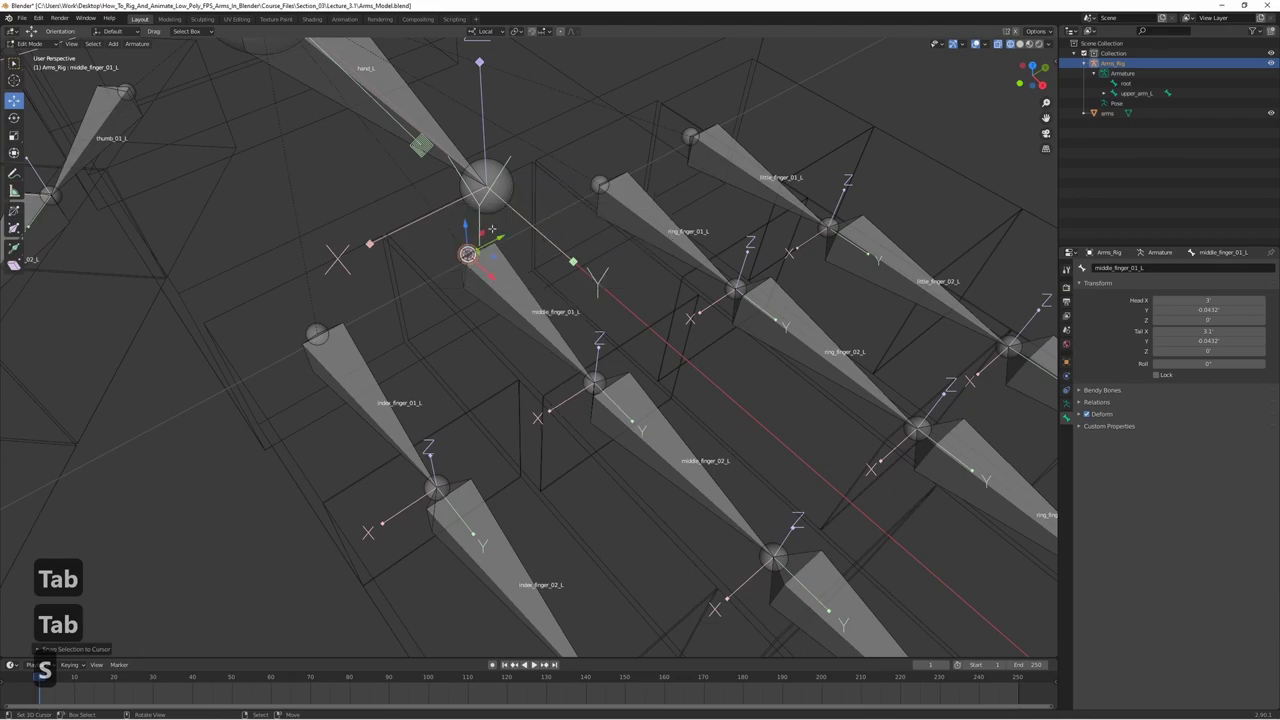
# - Place the 3D cursor at the next knuckle face centre and return to bone editing
pyautogui.press('ctrl+Tab')
pyautogui.press('Tab')
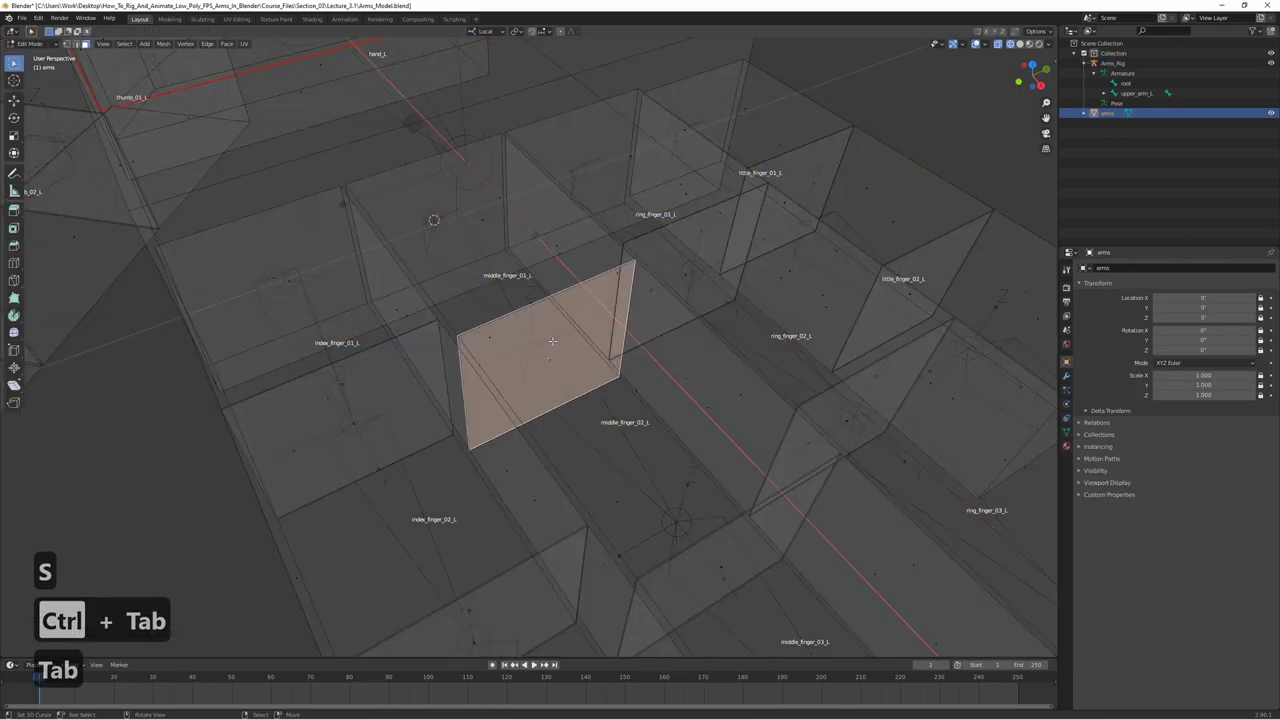
pyautogui.press('s')
pyautogui.press('Tab')
pyautogui.press('Tab')
# - Finish the middle finger snap and snap each index finger joint onto its mesh joint via the 3D cursor
pyautogui.press('s')
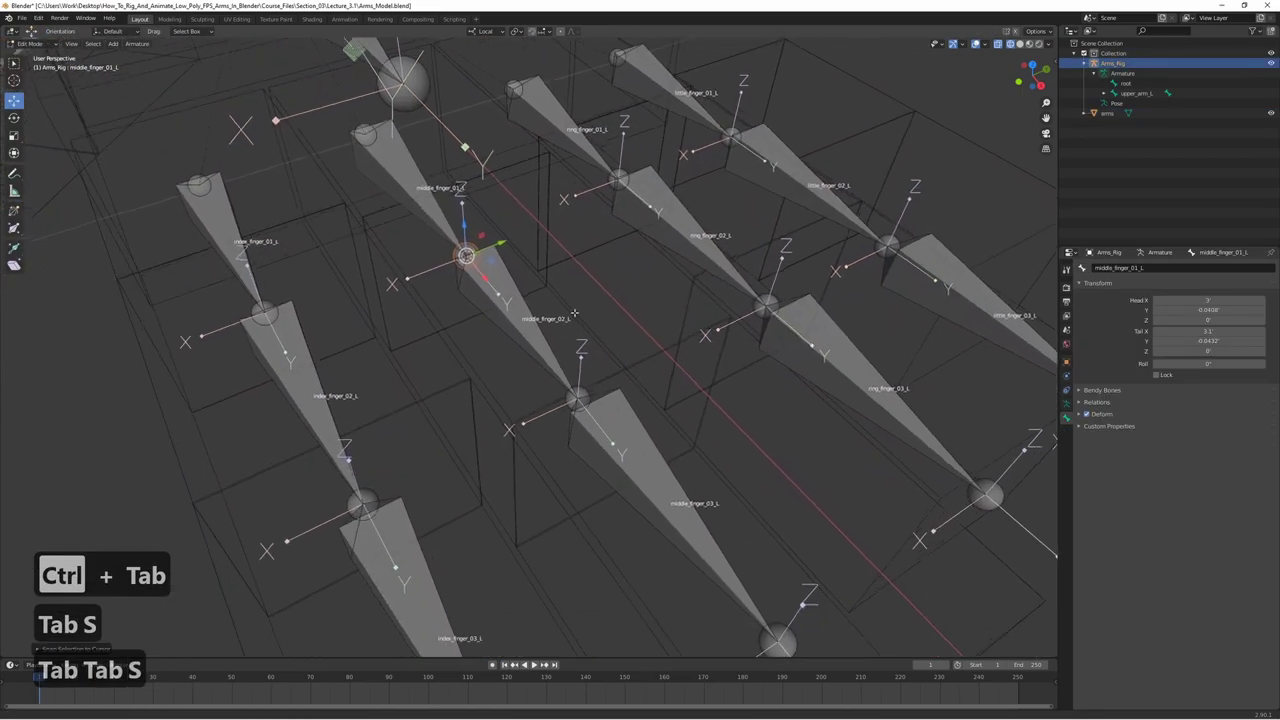
pyautogui.press('Tab')
pyautogui.press('Tab')
pyautogui.press('s')
pyautogui.press('Tab')
pyautogui.press('Tab')
pyautogui.press('s')
pyautogui.press('Tab')
pyautogui.press('Tab')
pyautogui.press('s')
pyautogui.press('Tab')
pyautogui.press('Tab')
pyautogui.press('s')
pyautogui.press('Tab')
pyautogui.press('s')
pyautogui.press('Tab')
pyautogui.press('s')
pyautogui.press('Tab')
pyautogui.press('Tab')
pyautogui.press('Tab')
pyautogui.press('s')
pyautogui.press('Tab')
pyautogui.press('s')
pyautogui.press('Tab')
pyautogui.press('s')
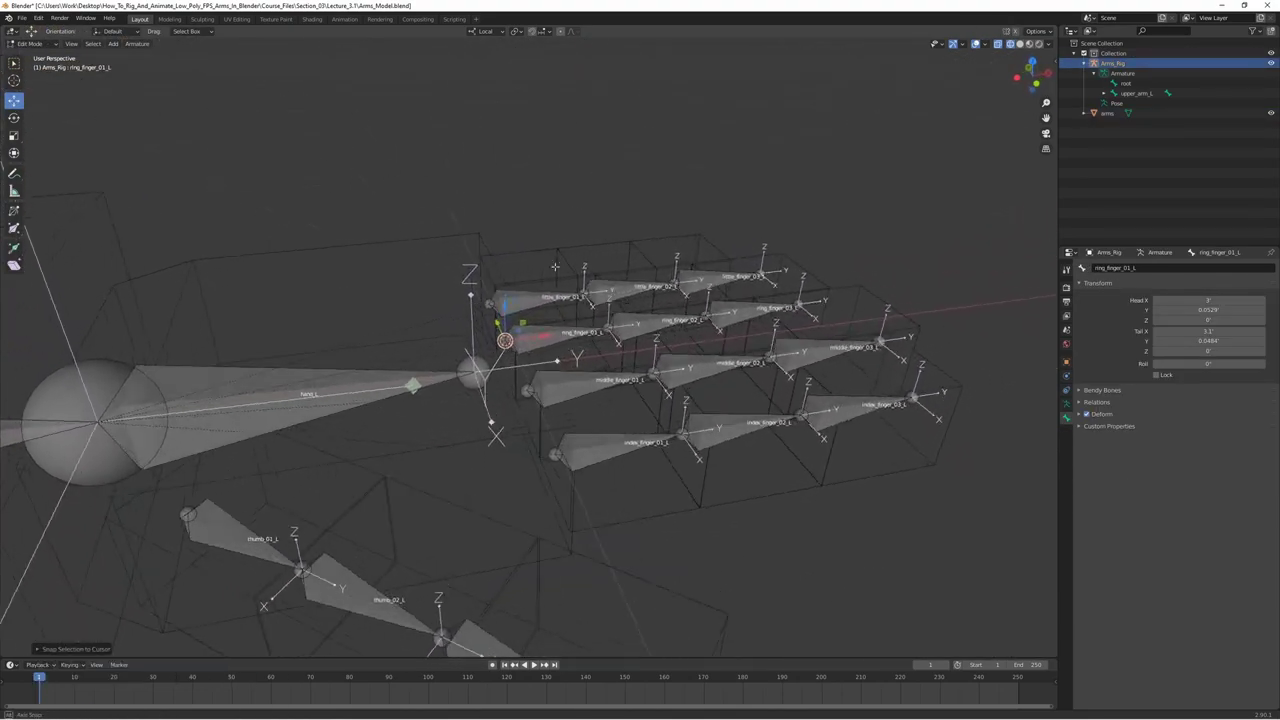
# - Snap the ring finger bone joints onto the ring finger mesh joints
pyautogui.press('Tab')
pyautogui.press('Tab')
pyautogui.press('s')
pyautogui.press('Tab')
pyautogui.press('Tab')
pyautogui.press('s')
pyautogui.press('Tab')
pyautogui.press('s')
# - Snap the little finger bone joints onto the little finger mesh joints
pyautogui.press('Tab')
pyautogui.press('s')
pyautogui.press('Tab')
pyautogui.press('Tab')
pyautogui.press('s')
pyautogui.press('Tab')
pyautogui.press('Tab')
pyautogui.press('s')
pyautogui.press('Tab')
pyautogui.press('Tab')
pyautogui.press('s')
pyautogui.press('Tab')
pyautogui.press('s')
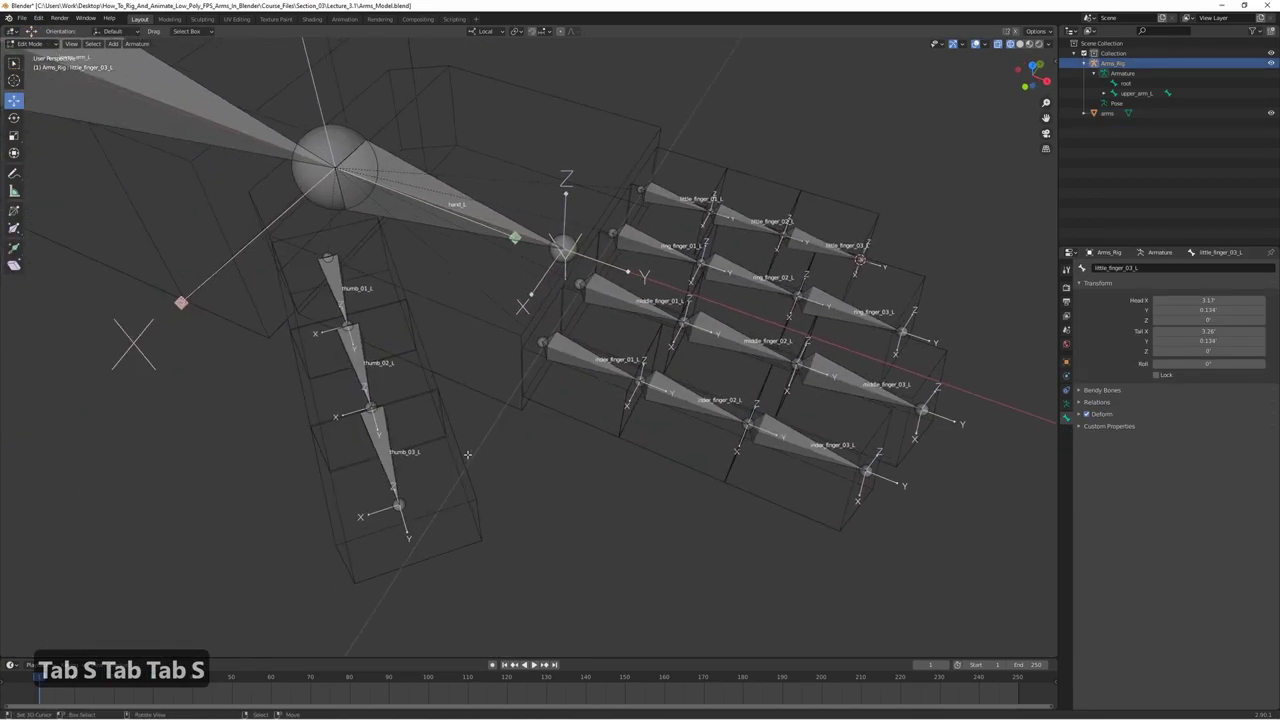
# - Snap the thumb chain joints onto the thumb blocks, ending with thumb_03_L's tail on the thumb end face
pyautogui.press('Tab')
pyautogui.press('Tab')
pyautogui.press('s')
pyautogui.press('Tab')
pyautogui.press('Tab')
pyautogui.press('Tab')
pyautogui.press('s')
pyautogui.press('Tab')
pyautogui.press('s')
pyautogui.press('Tab')
pyautogui.press('s')
pyautogui.press('Tab')
pyautogui.press('s')
pyautogui.press('Tab')
pyautogui.press('Tab')
pyautogui.press('Tab')
pyautogui.press('Tab')
pyautogui.press('s')
pyautogui.press('Tab')
pyautogui.press('Tab')
pyautogui.press('s')
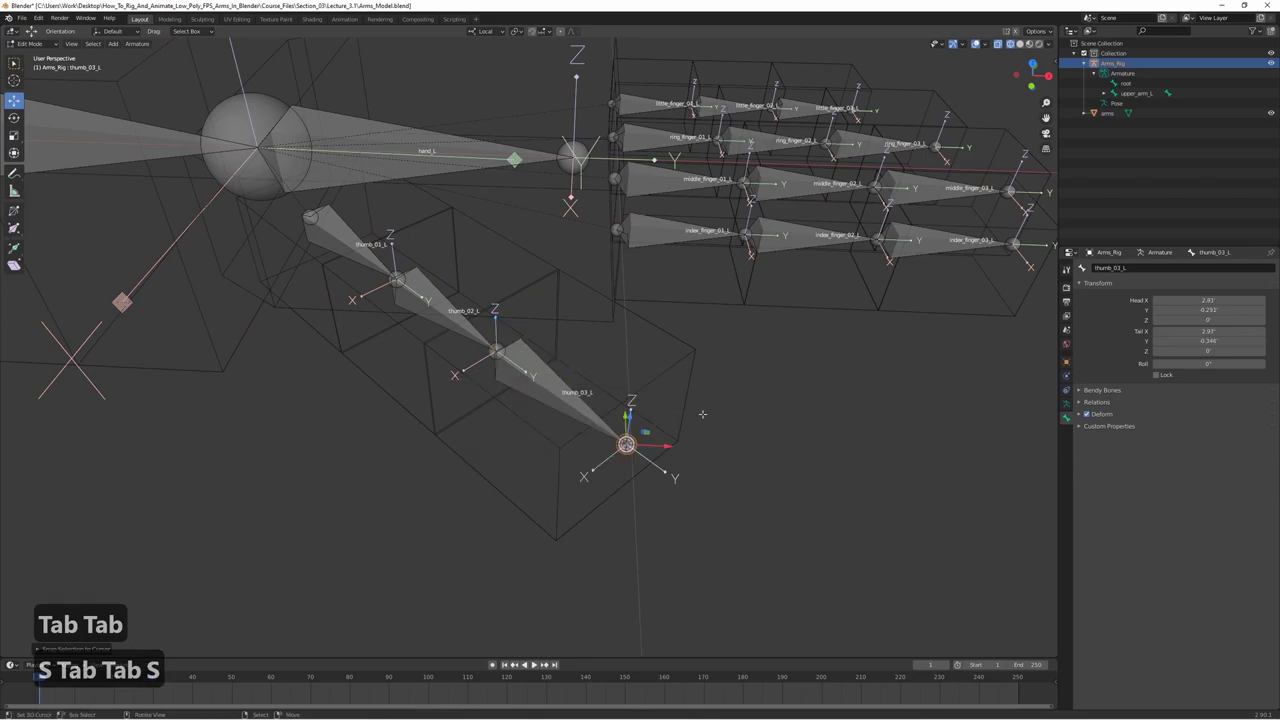